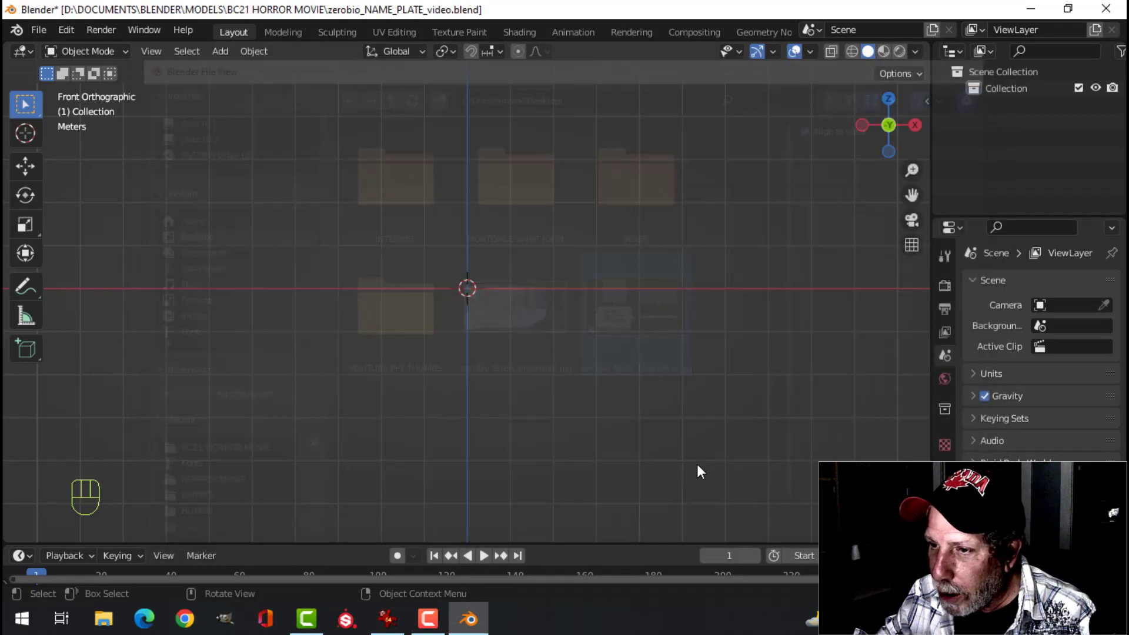
Load the name plate reference image and move it so the bottom screw hole sits at the origin.
key("s")
key("2")
left_click(631, 356)
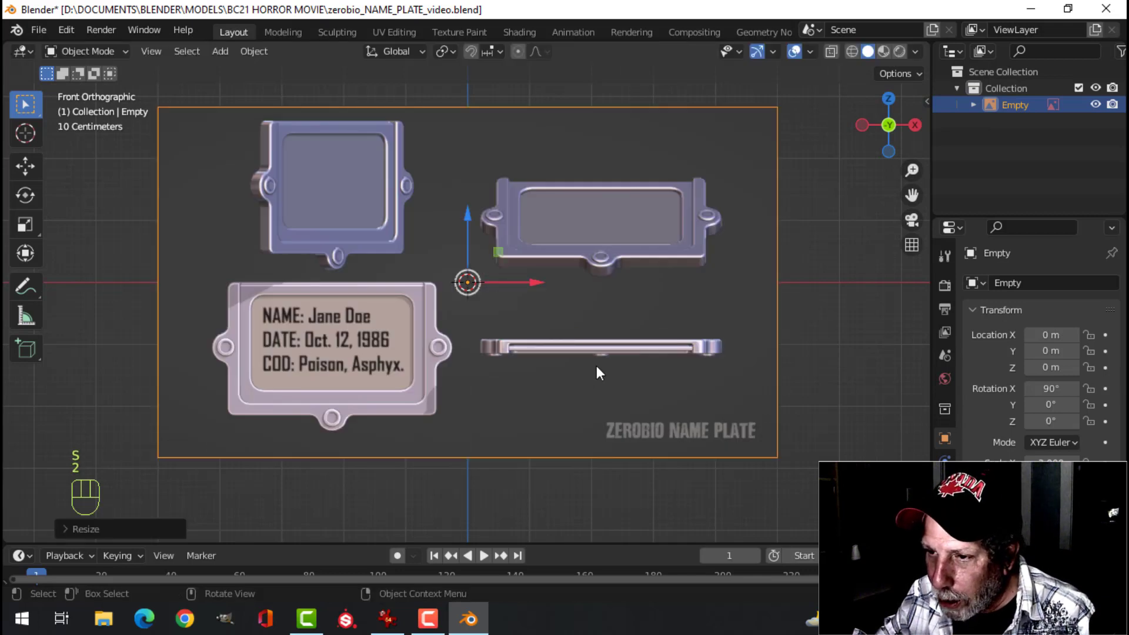
key("g")
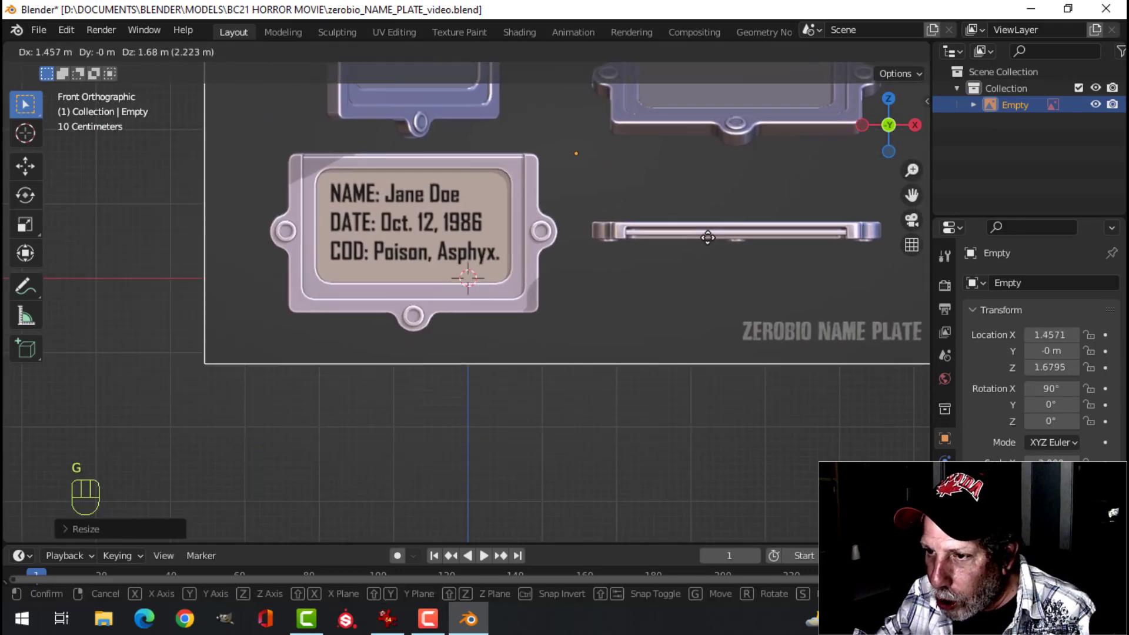
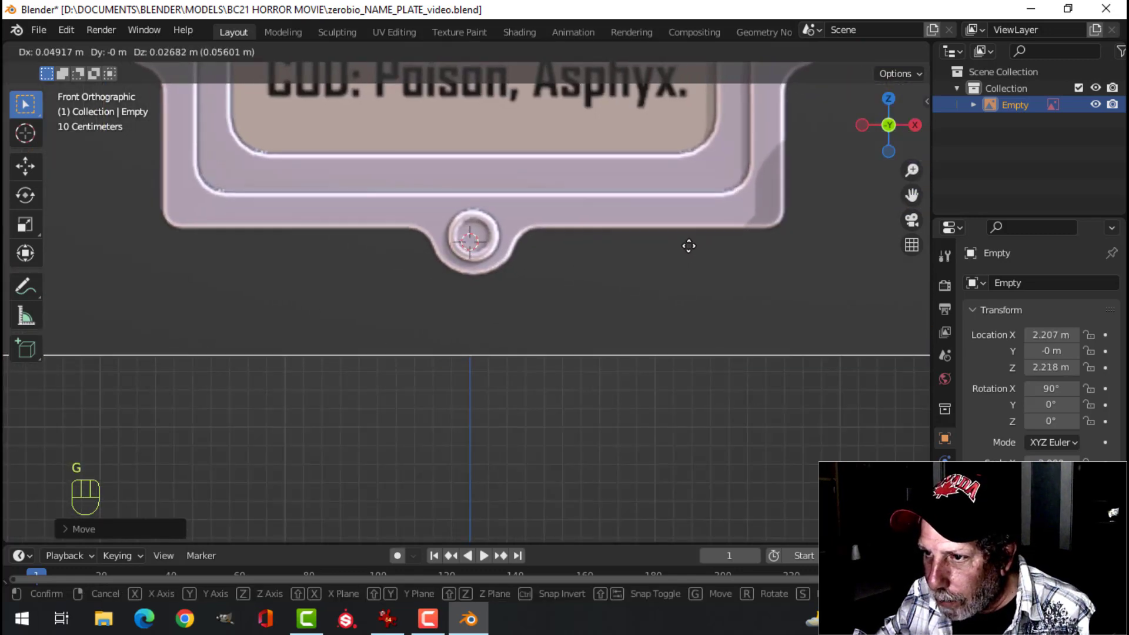
left_click(490, 221)
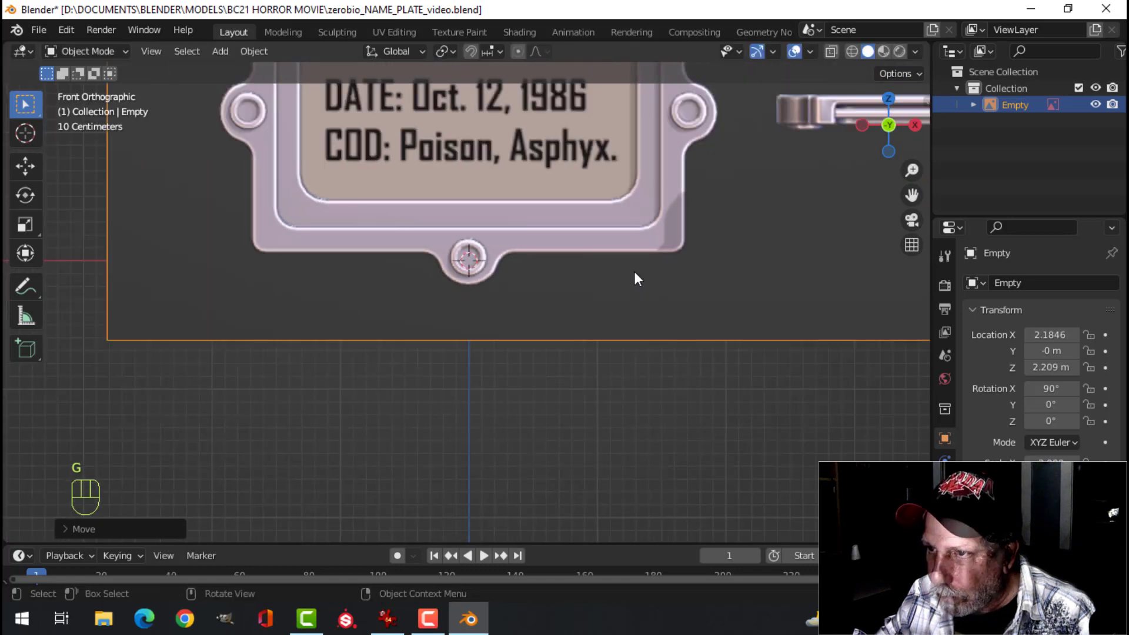
Add a mesh circle, place it on the bottom mounting hole and scale it to trace the rounded tab.
key("shift+x")
key("shift+a")
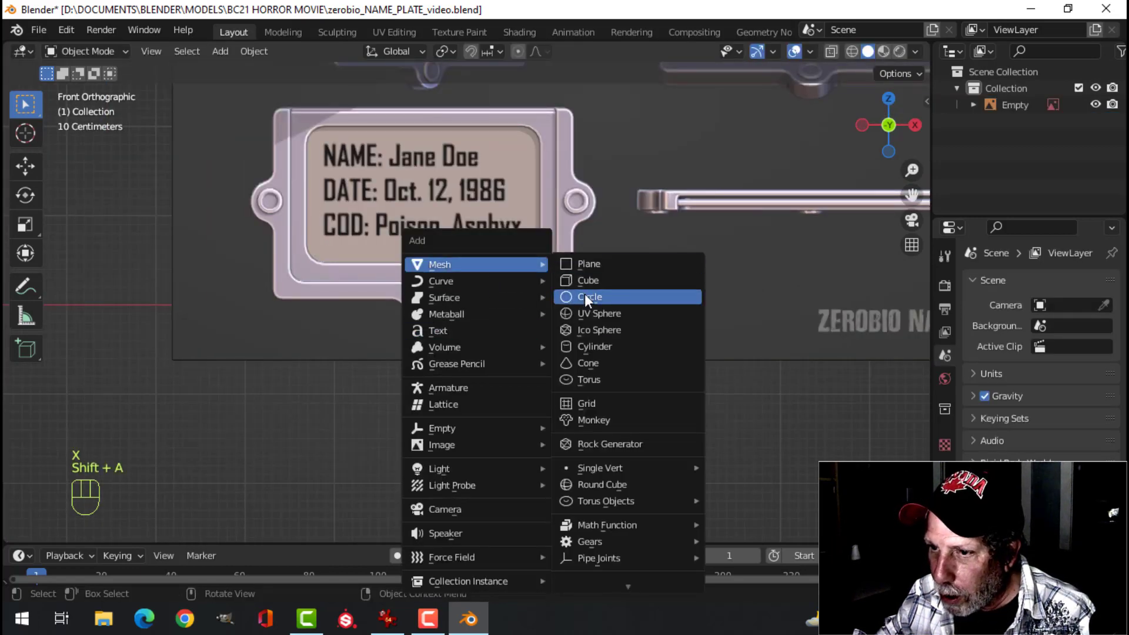
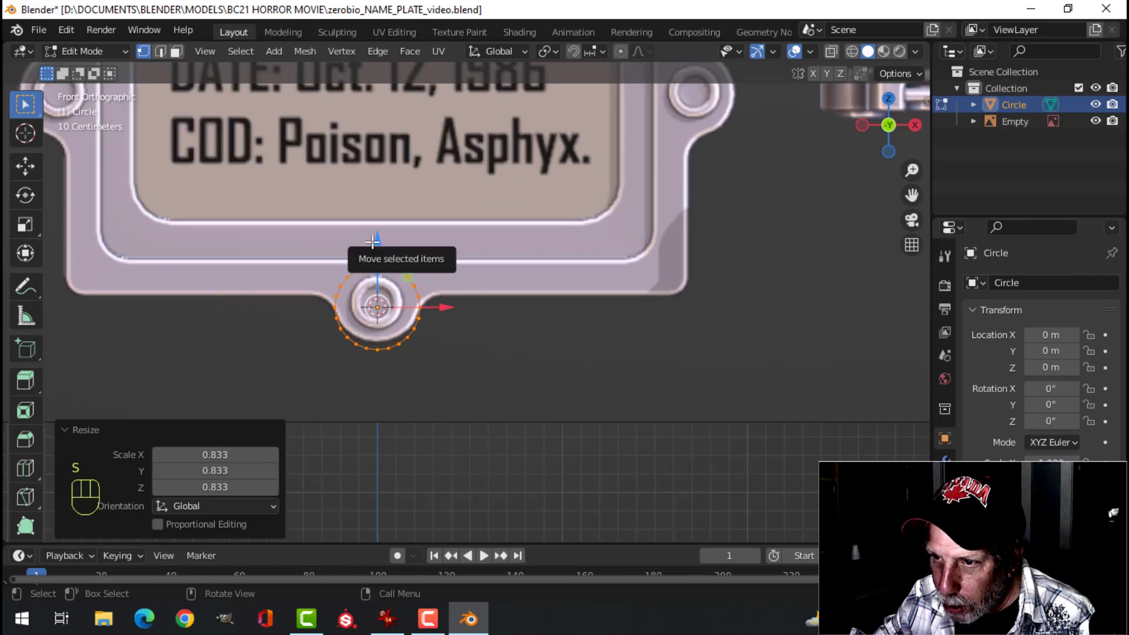
left_click_drag(397, 285, 382, 231)
key("a")
left_click(502, 269)
middle_click(508, 270)
key("alt+a")
Delete the circle's upper vertices and widen the arc's end vertices along X.
key("b")
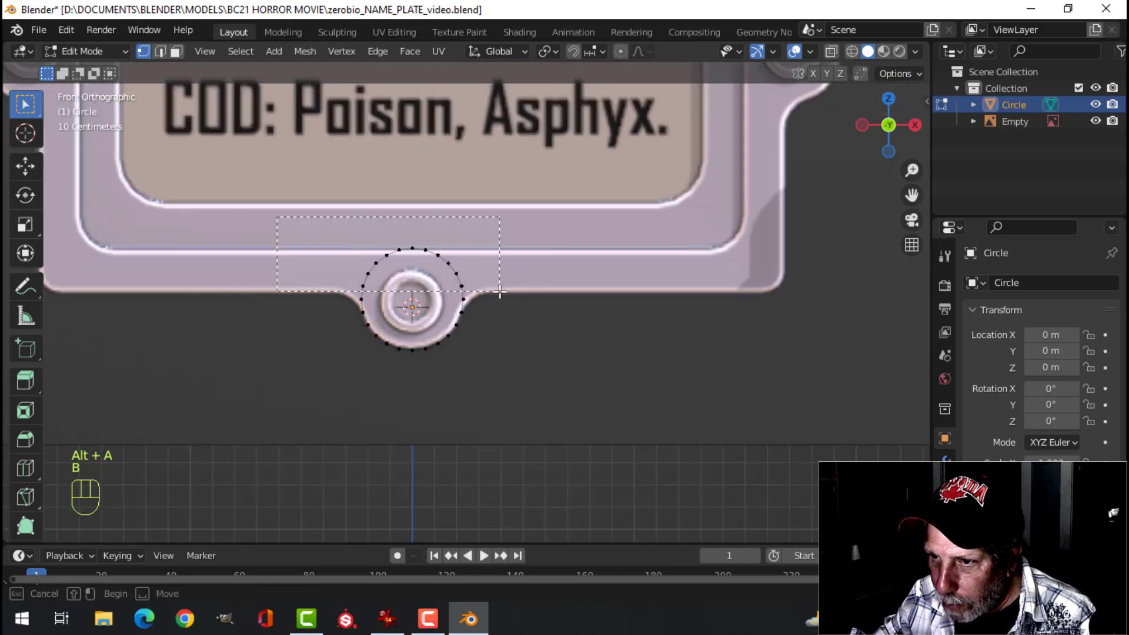
key("x")
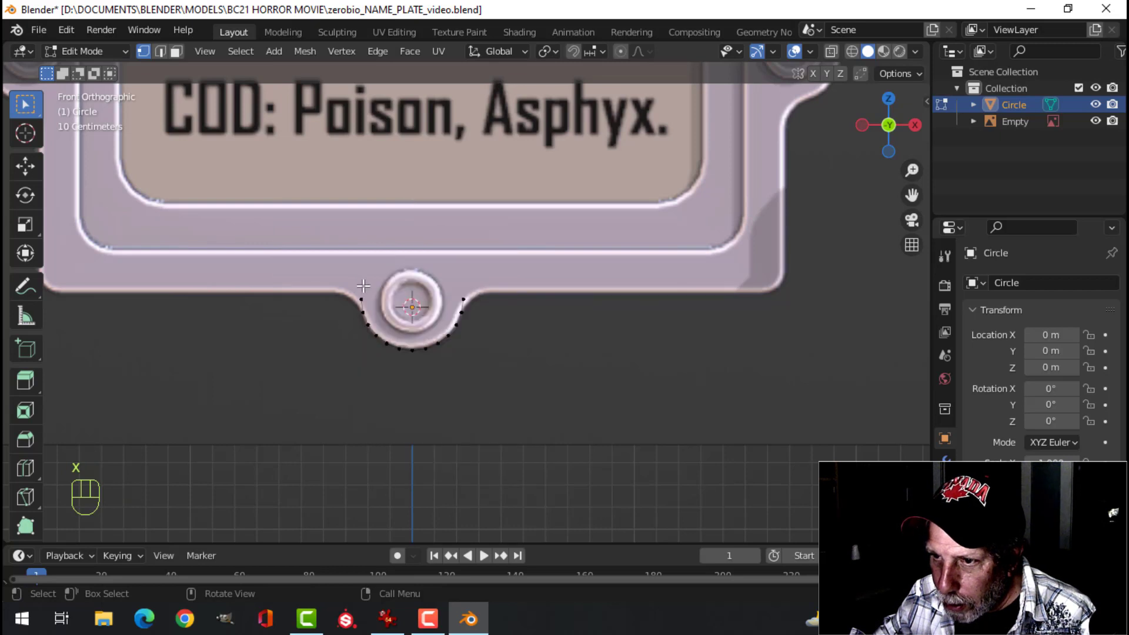
left_click(436, 282)
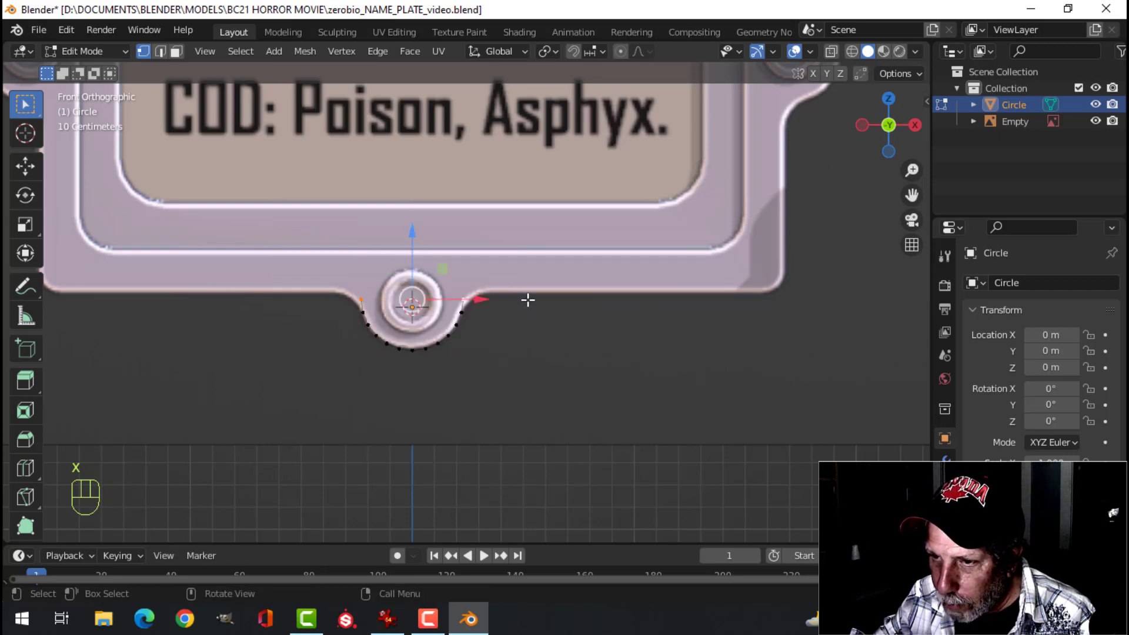
key("s")
key("x")
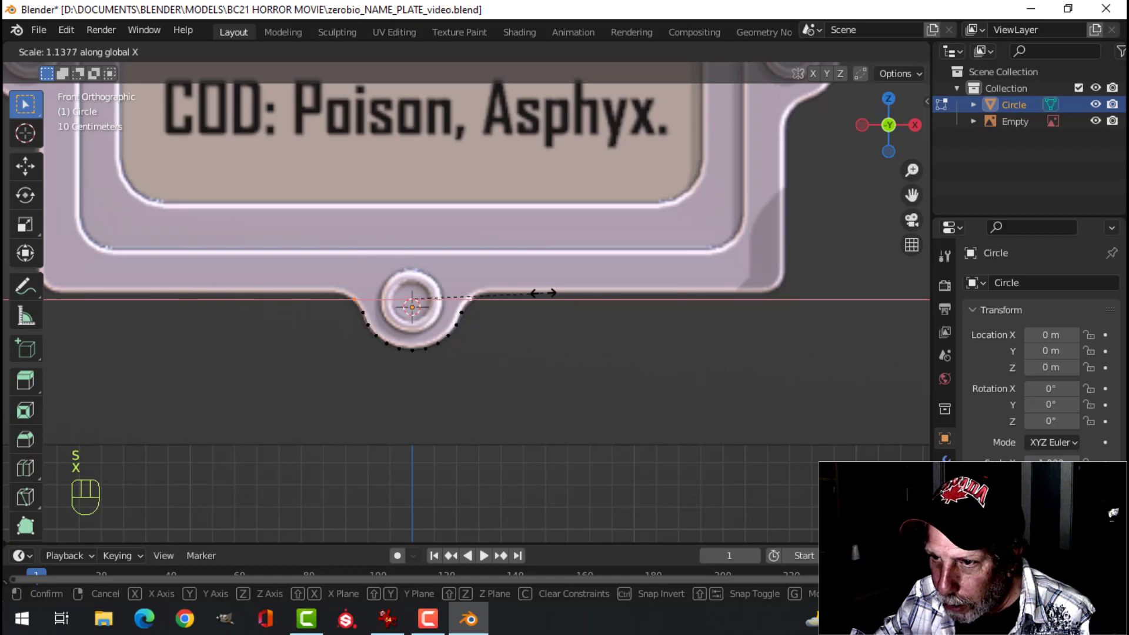
left_click(436, 282)
Extrude the arc ends upward and stretch them along X into flat tab edges.
key("e")
left_click(436, 282)
left_click_drag(436, 282, 418, 219)
key("s")
key("x")
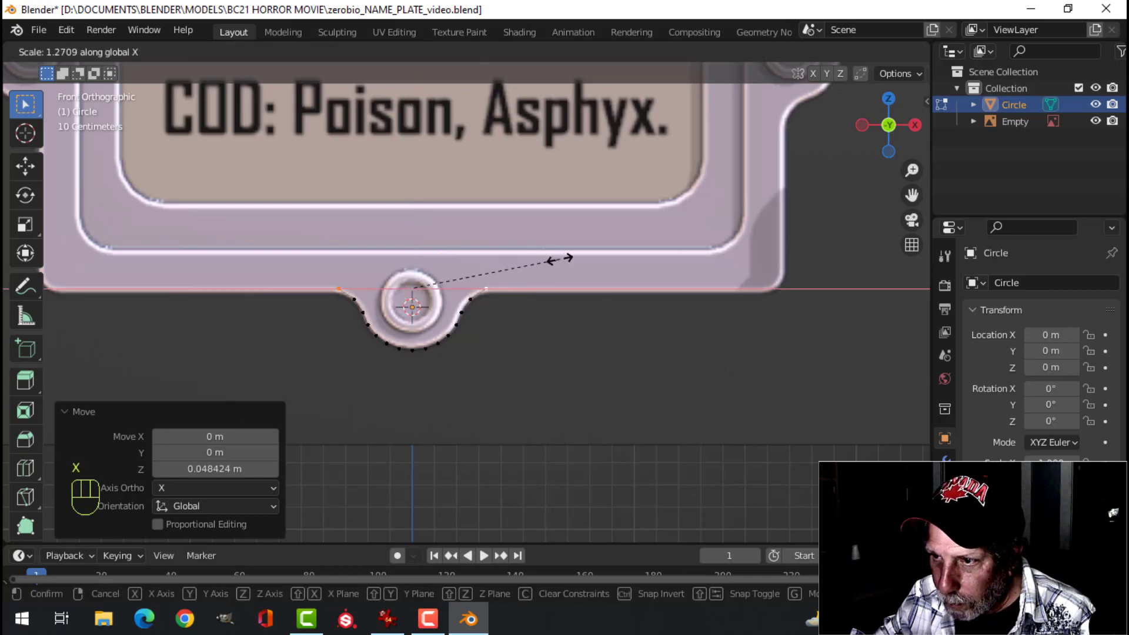
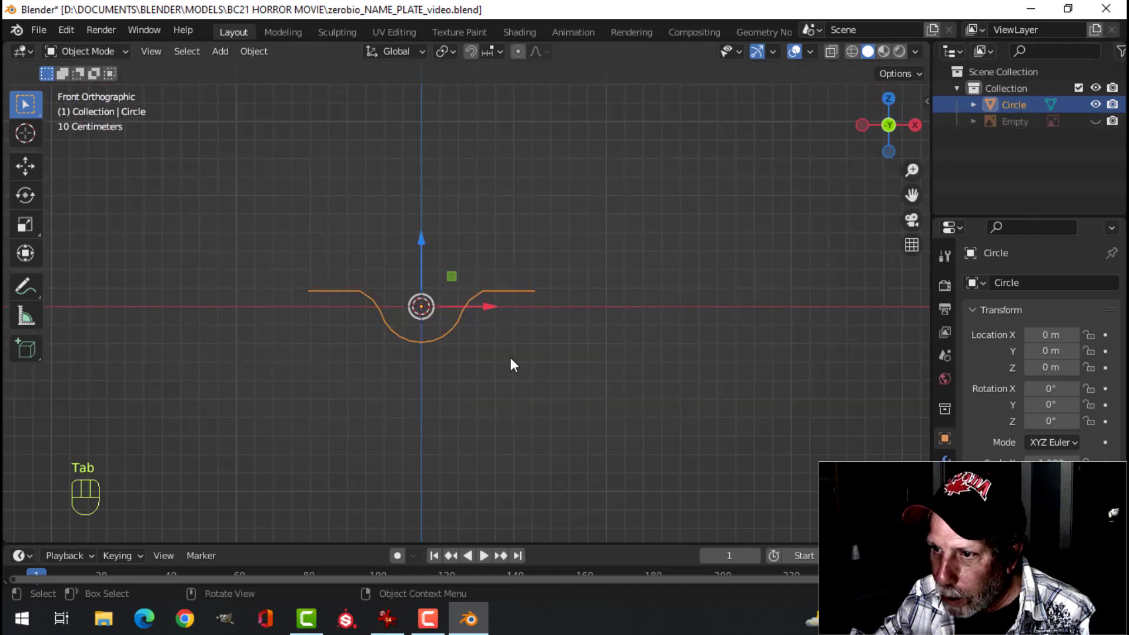
Move the tab profile's bend vertices so the curve flows smoothly into the flat edges against the reference.
key("Tab")
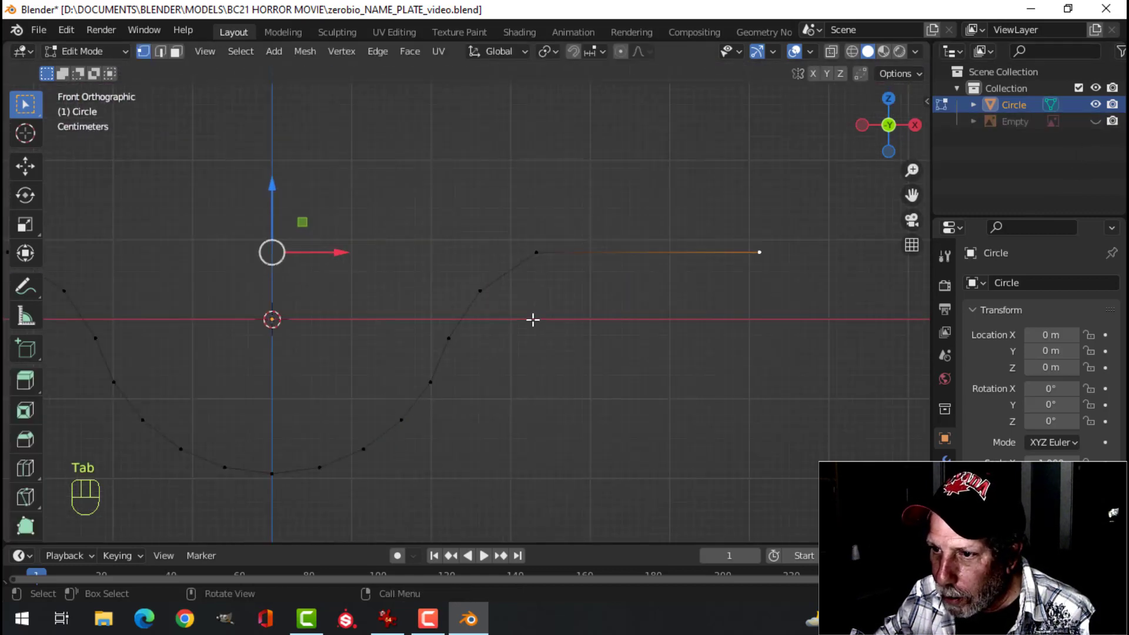
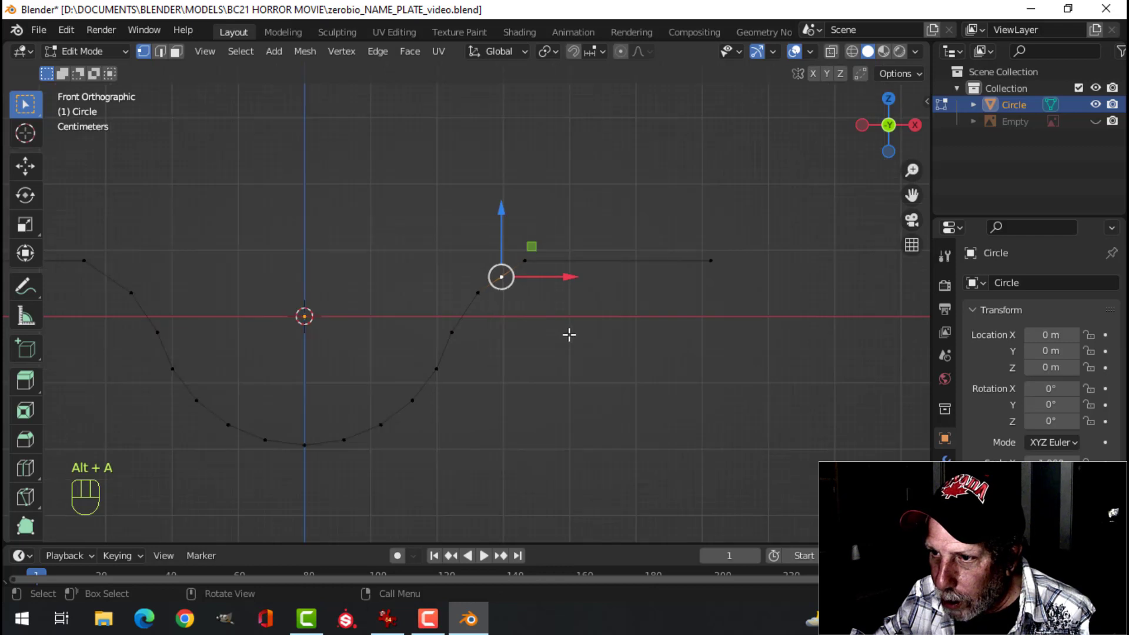
key("g")
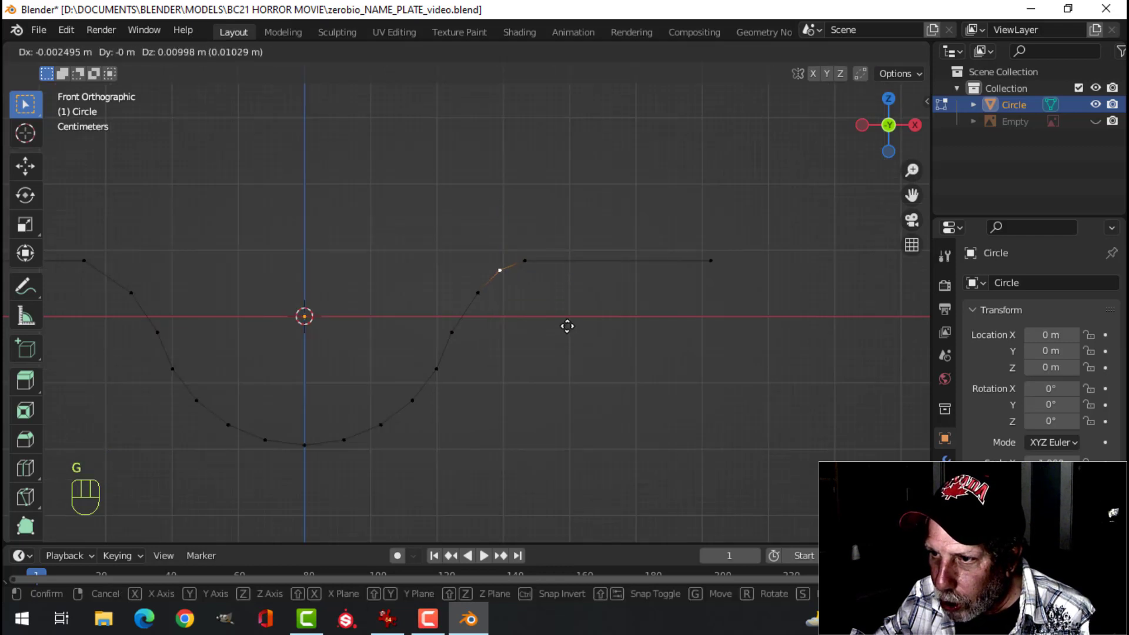
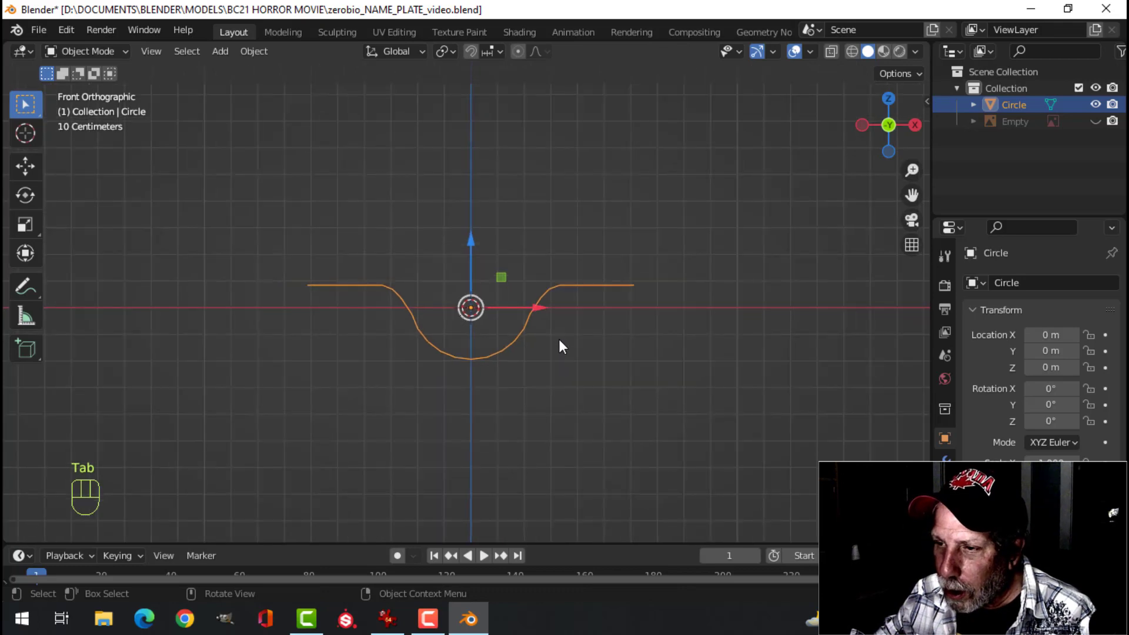
key("Tab")
key("a")
key("ctrl+z")
left_click(1104, 126)
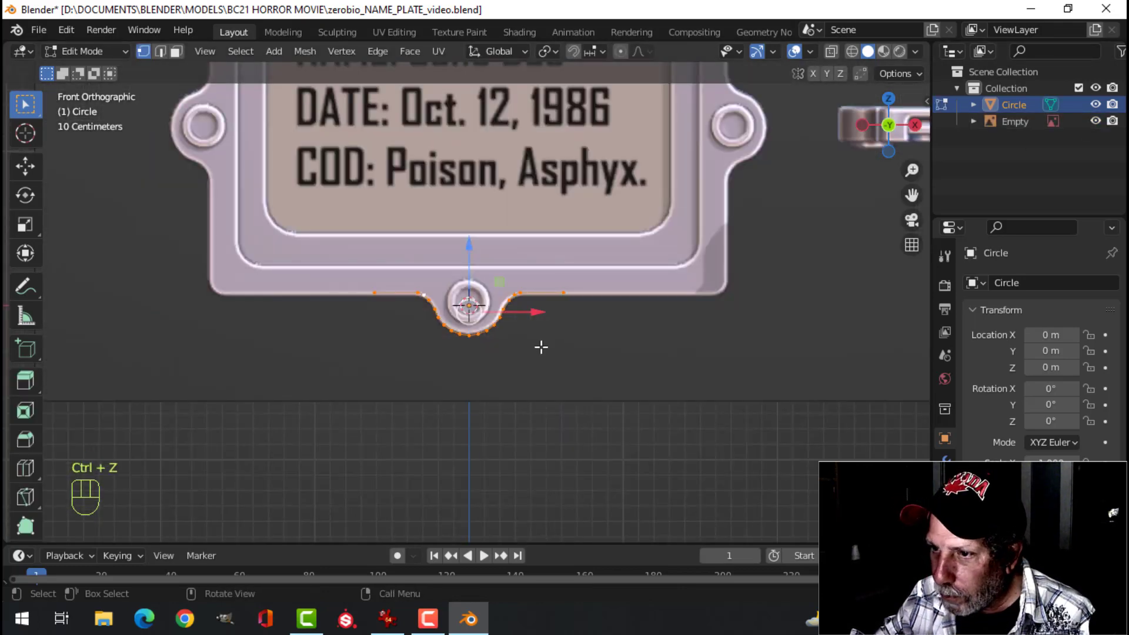
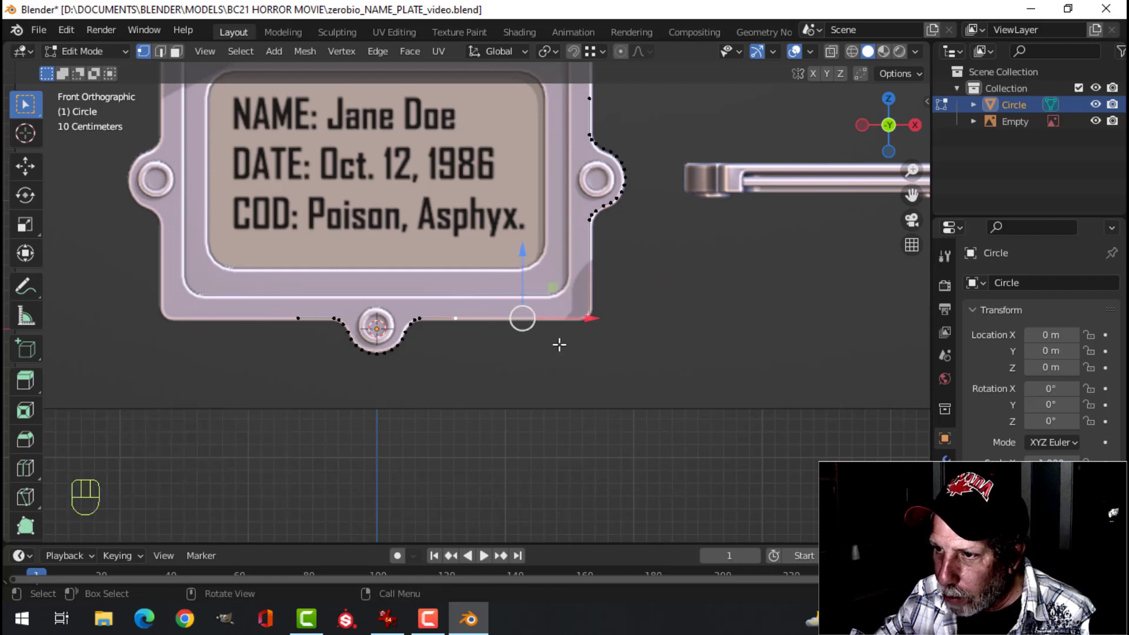
Extrude the outline along the plate's bottom edge and up its right side around the ear.
key("f")
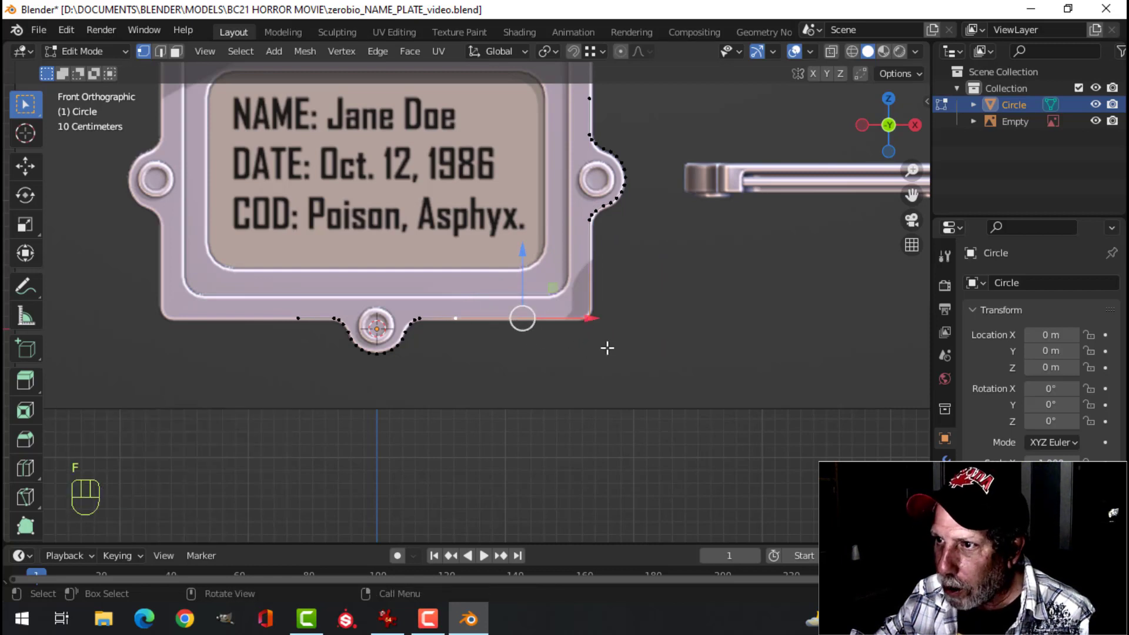
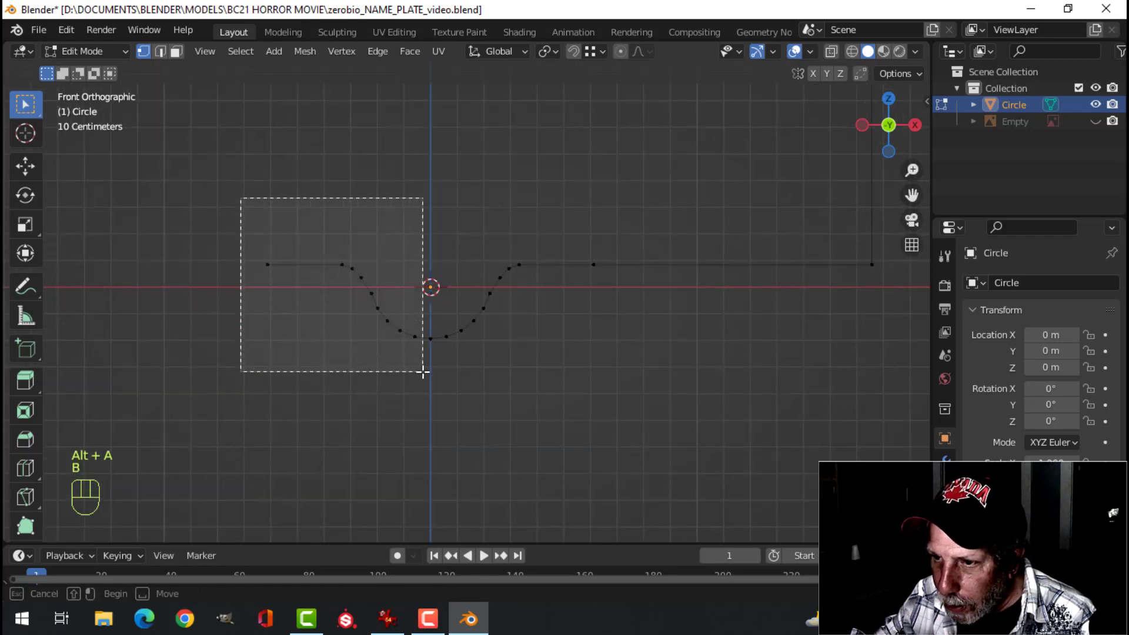
Delete the outline's left half and mirror the right half across X with clipping and merge.
key("x")
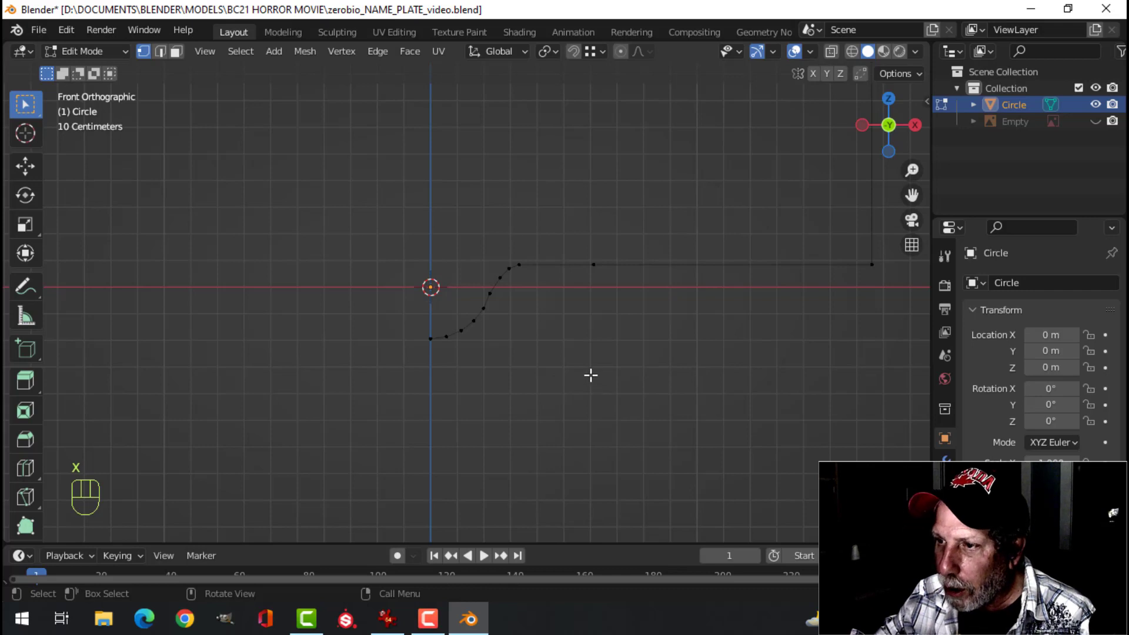
key("a")
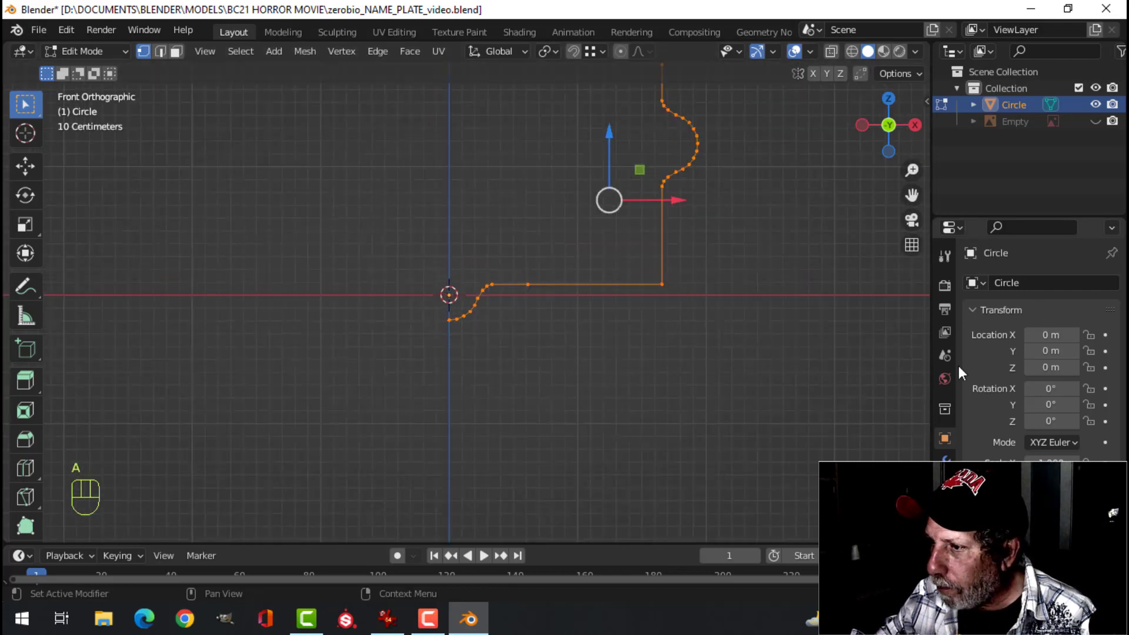
left_click_drag(1008, 286, 800, 477)
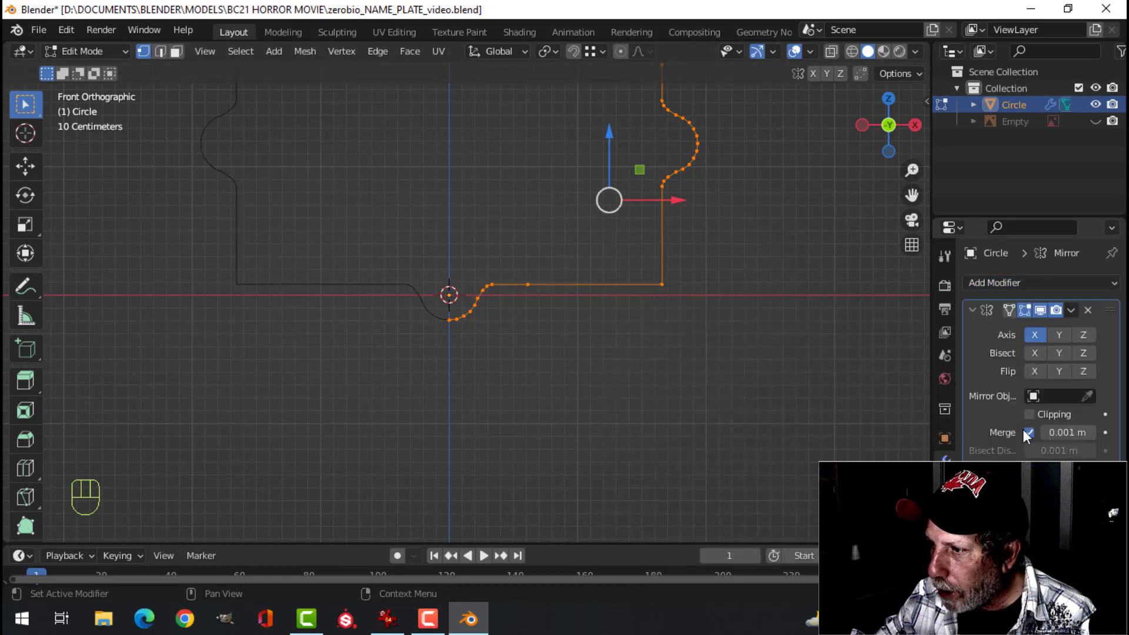
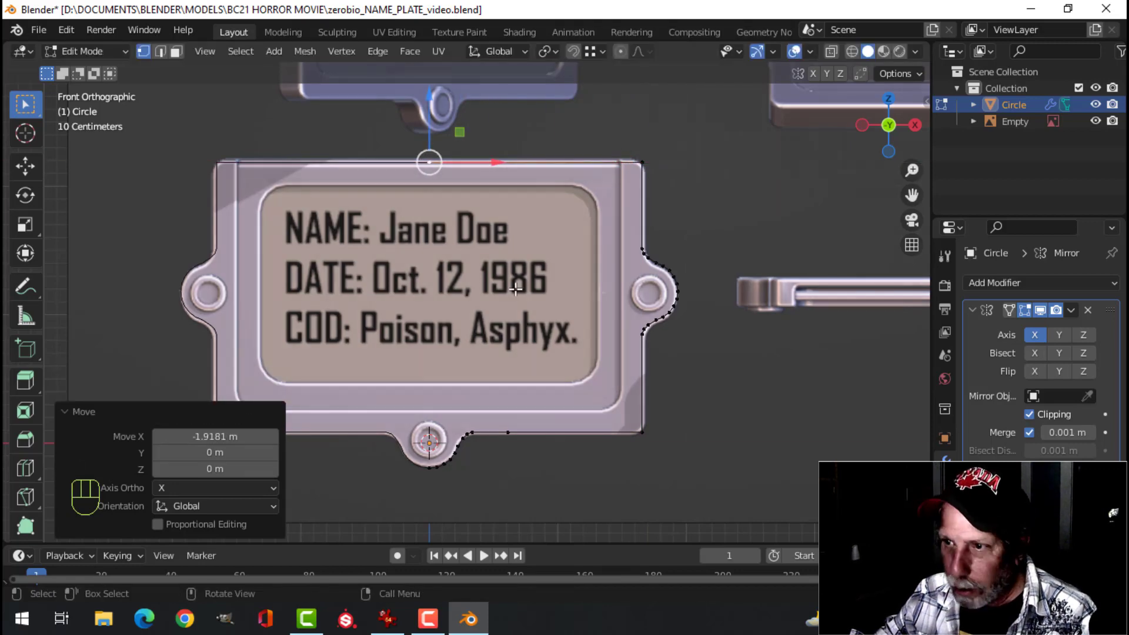
key("a")
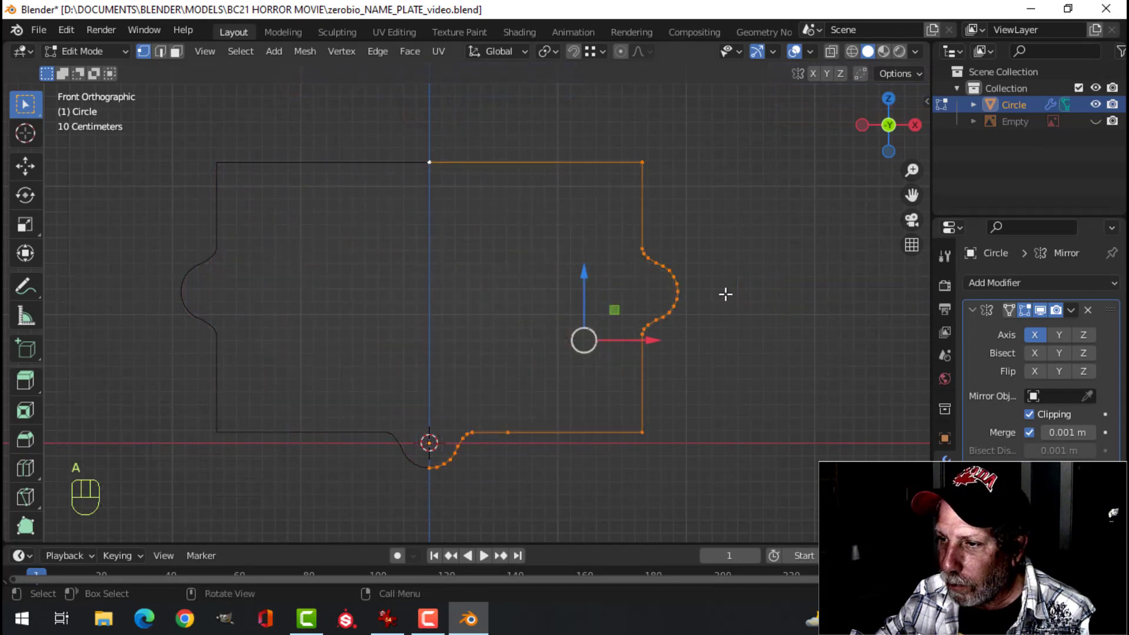
key("Tab")
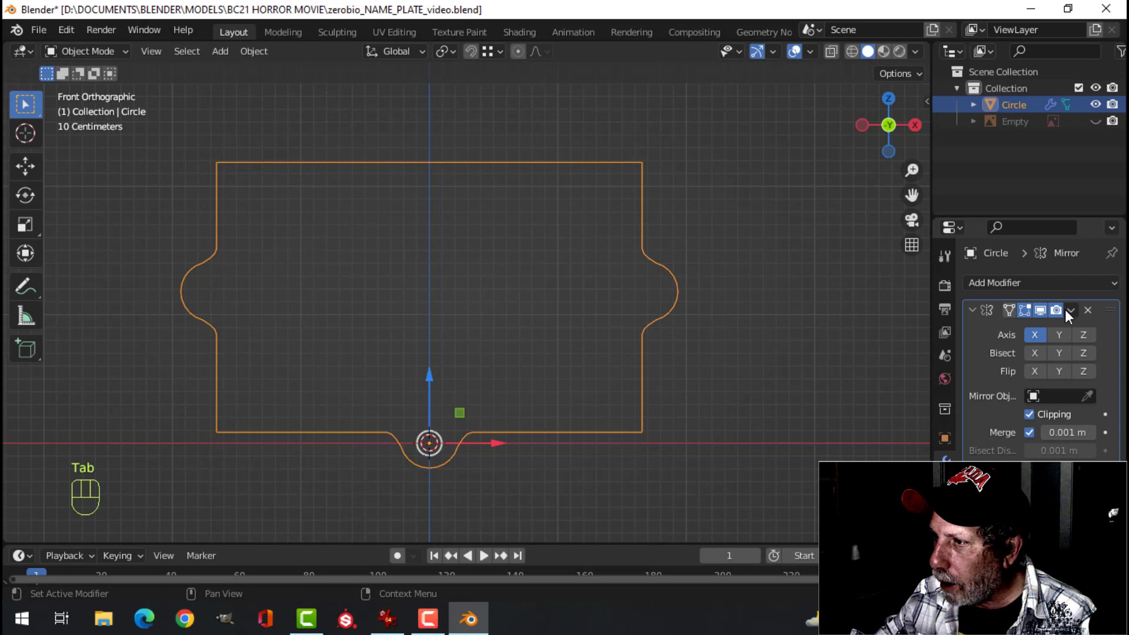
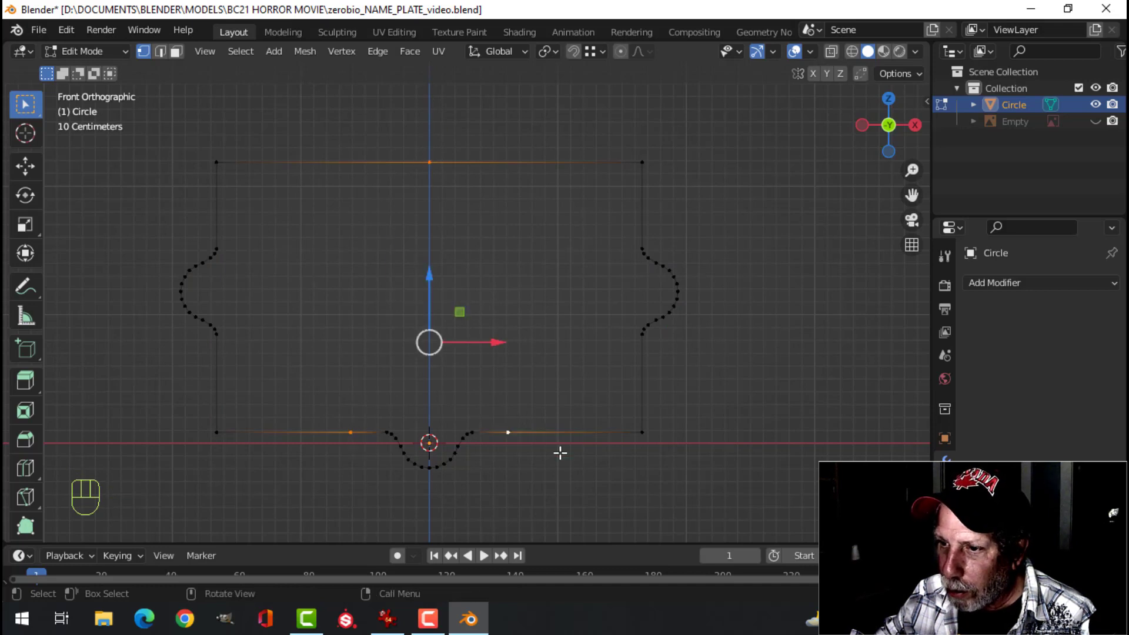
Apply the Mirror modifier so the full outline is one mesh, then deselect its vertices.
key("x")
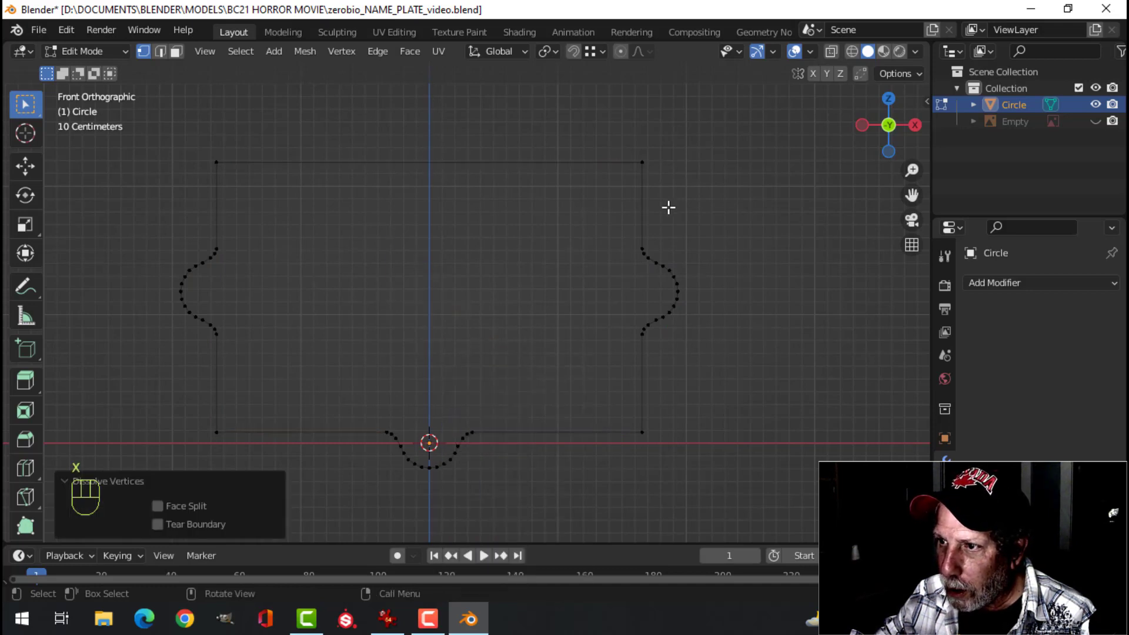
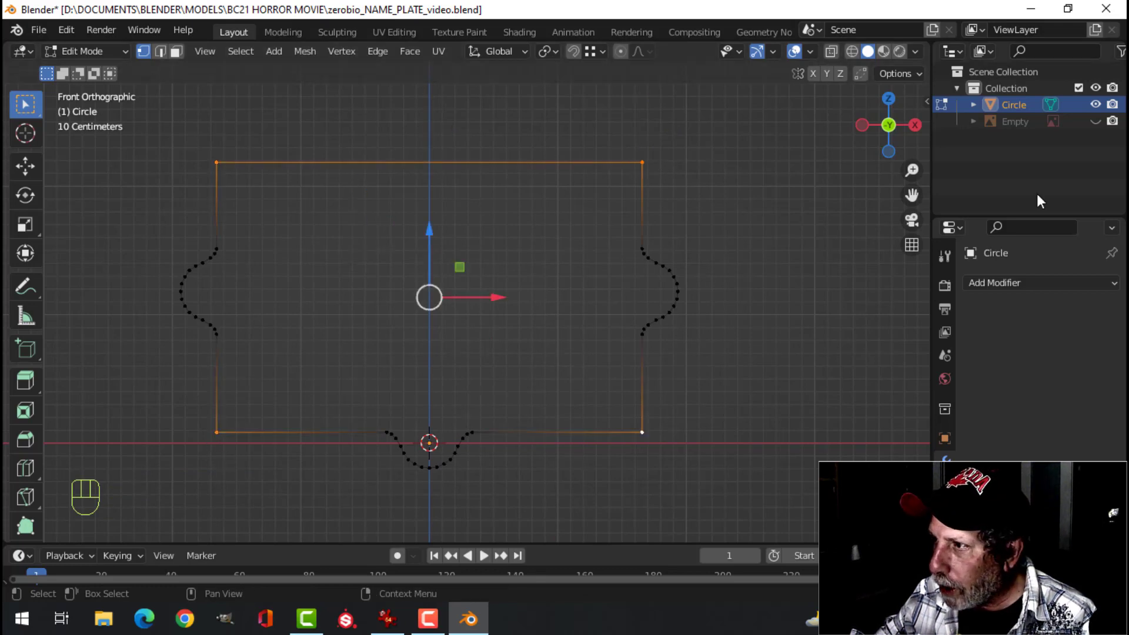
left_click(1100, 126)
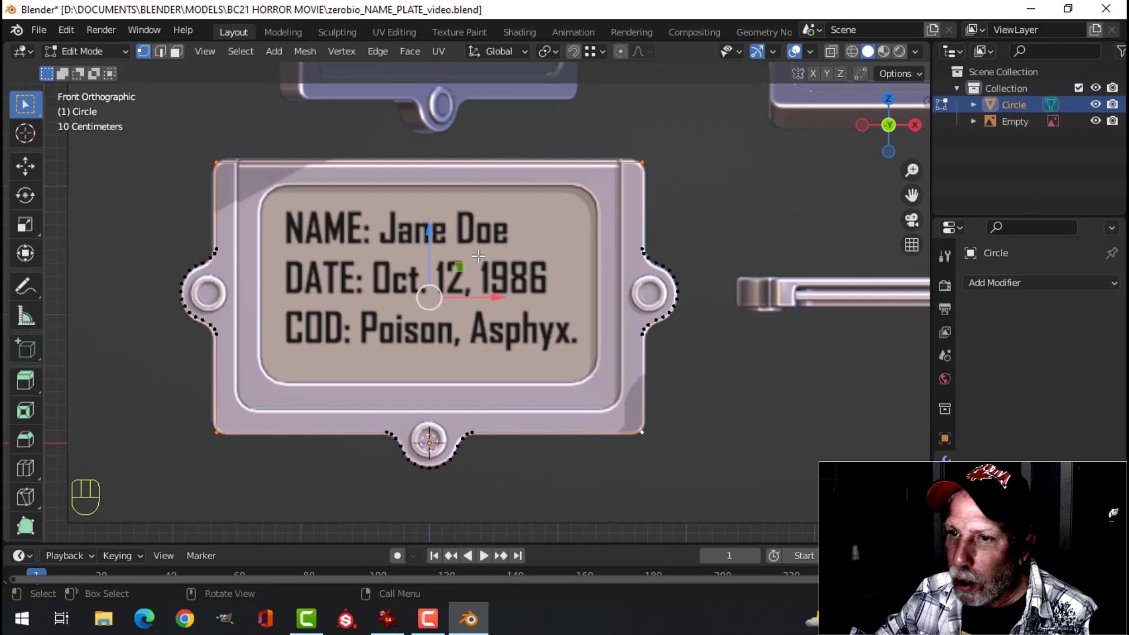
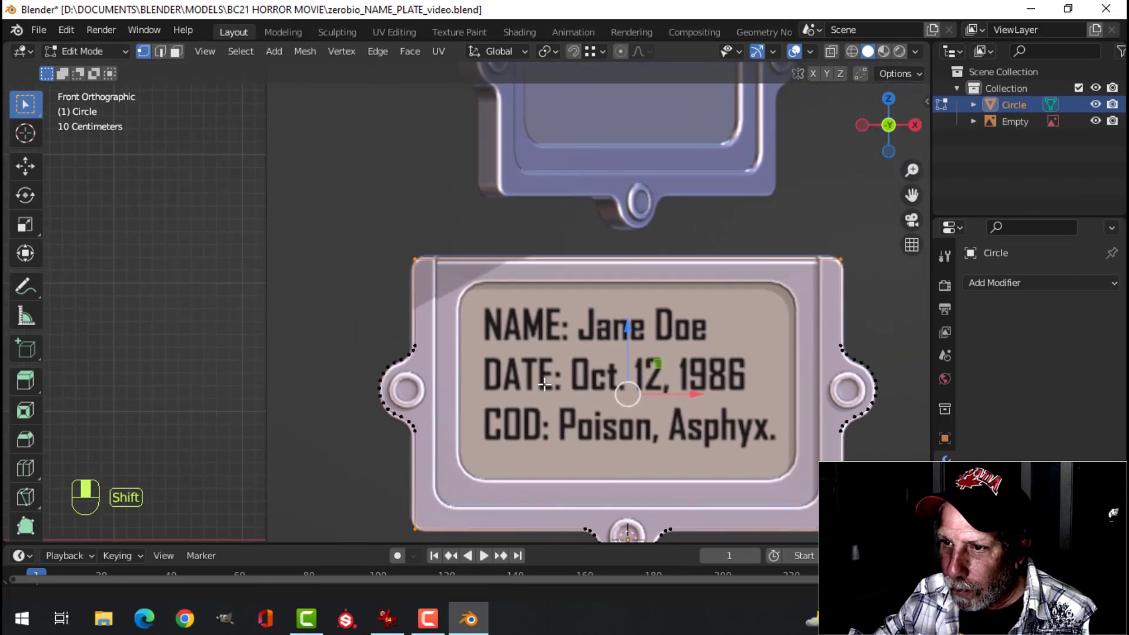
Round the outline's corner vertices with a four-segment bevel and show the reference image again.
left_click_drag(483, 324, 477, 325)
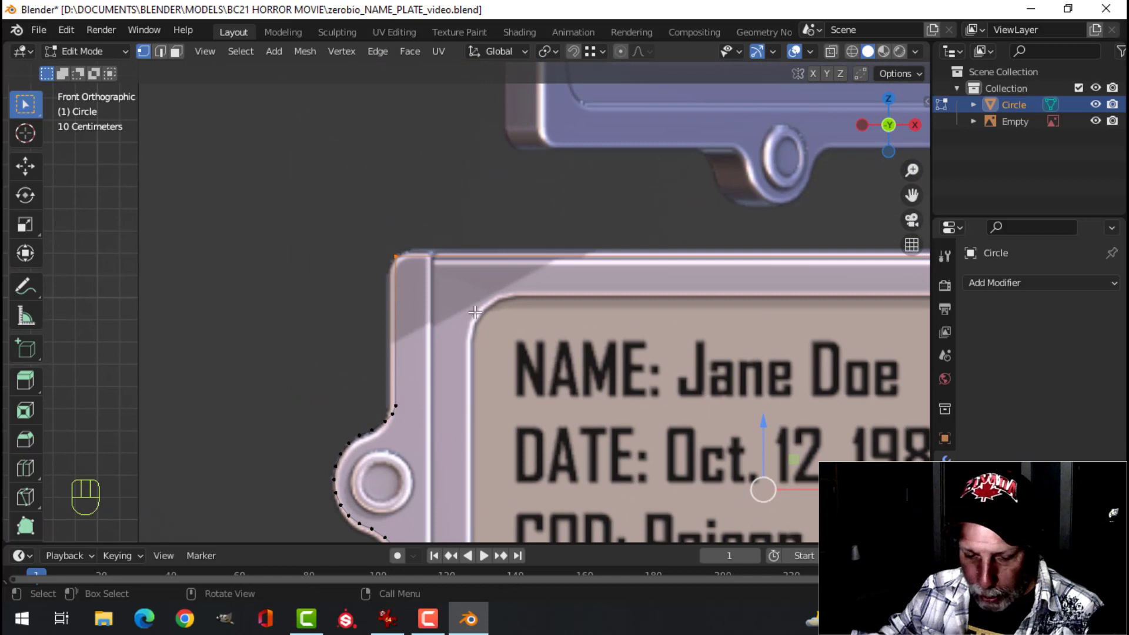
key("ctrl+shift+b")
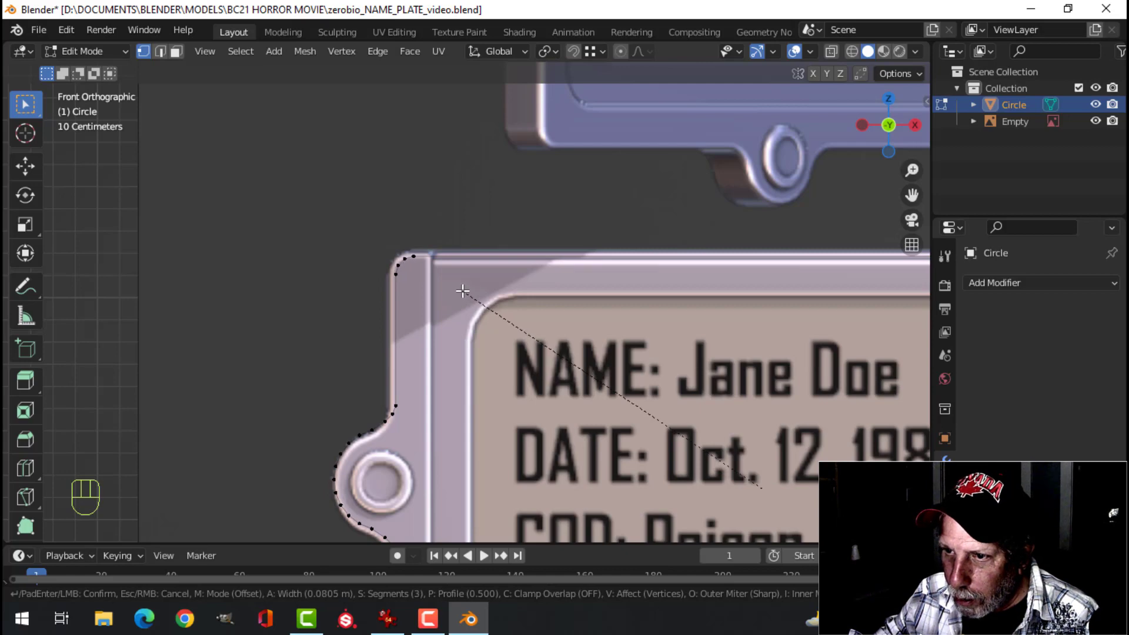
left_click(463, 290)
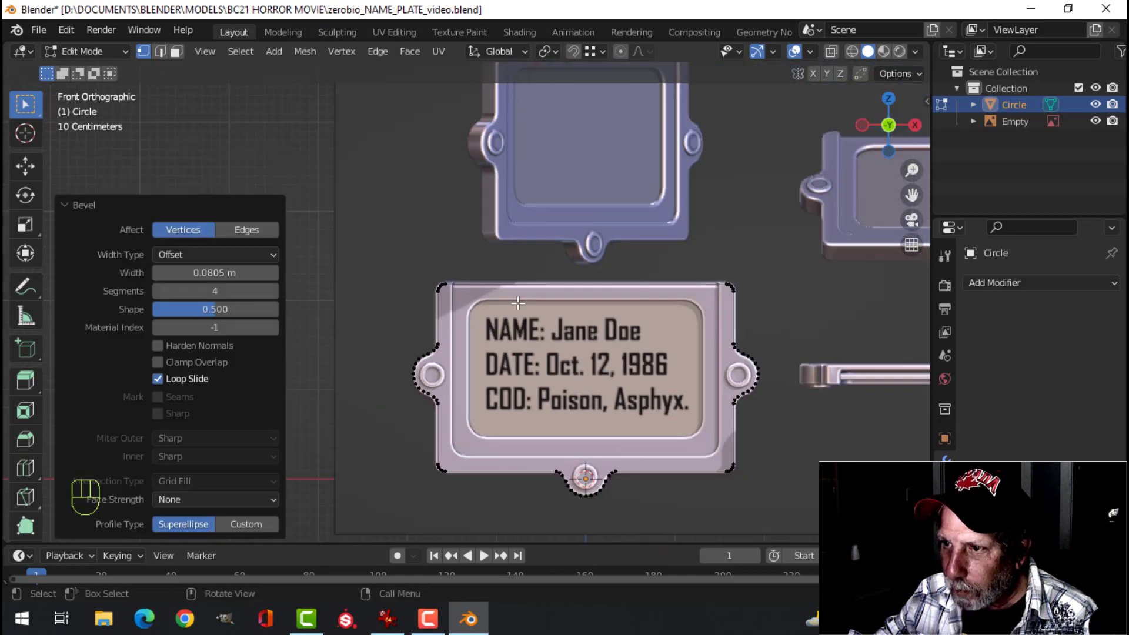
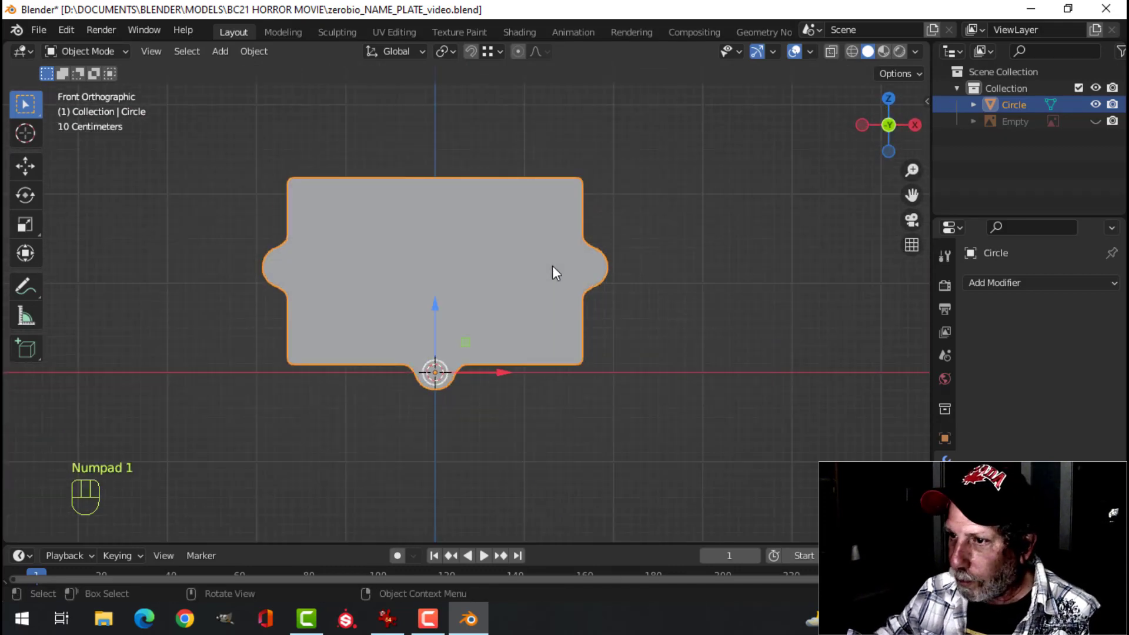
left_click(1105, 126)
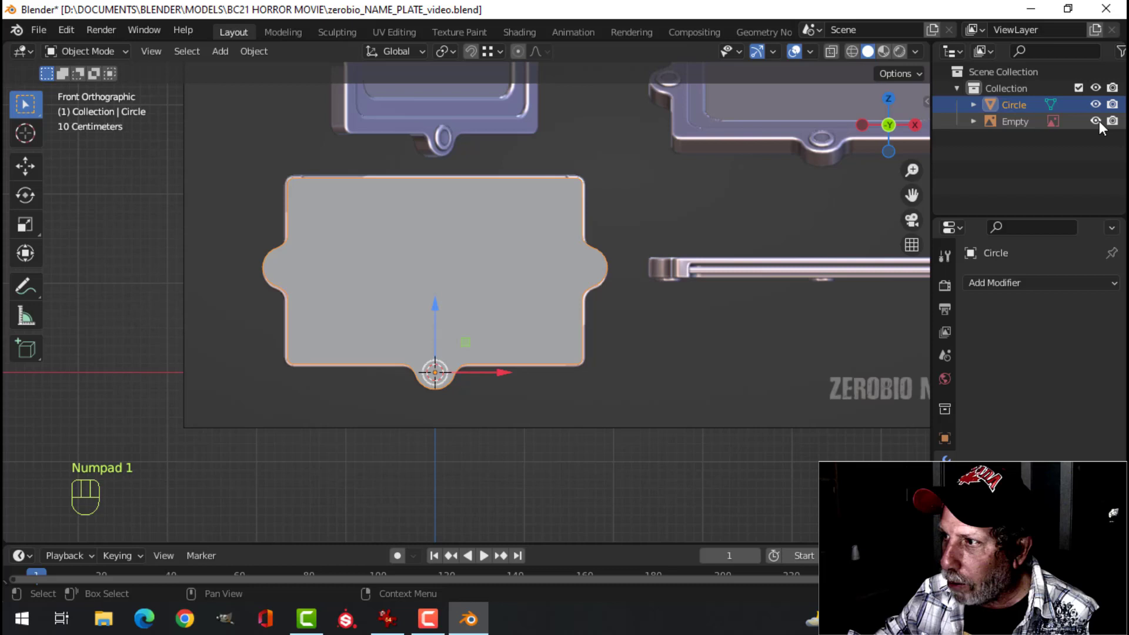
Add a cube over the plate and scale it along X and Z to cover the paper area.
key("z")
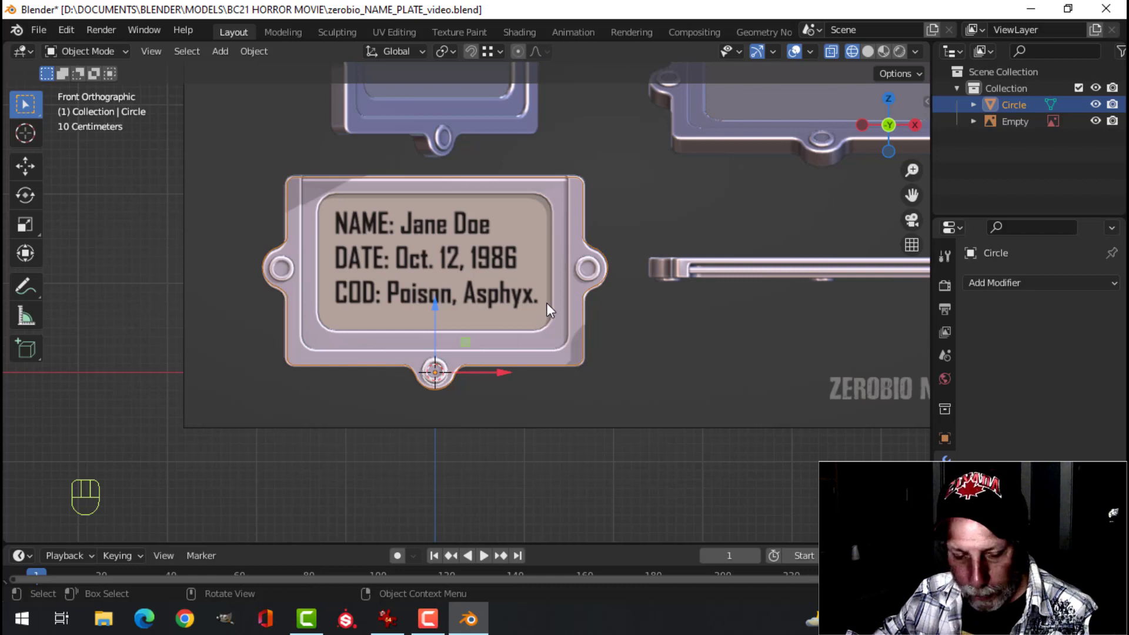
key("shift+a")
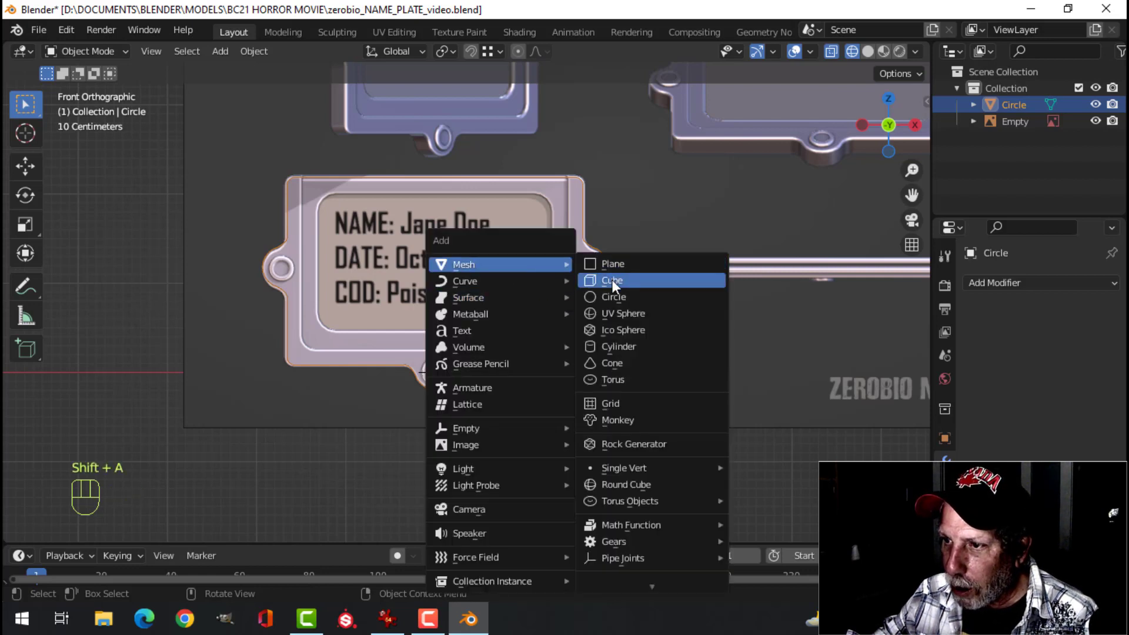
left_click_drag(437, 309, 456, 217)
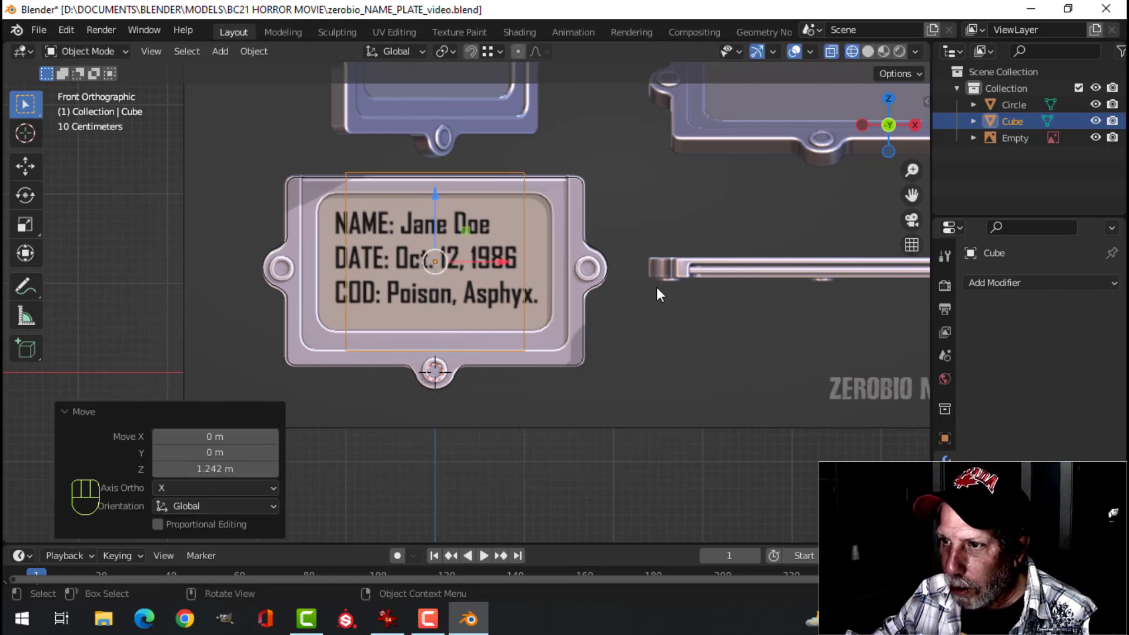
key("Tab")
key("a")
key("s")
key("x")
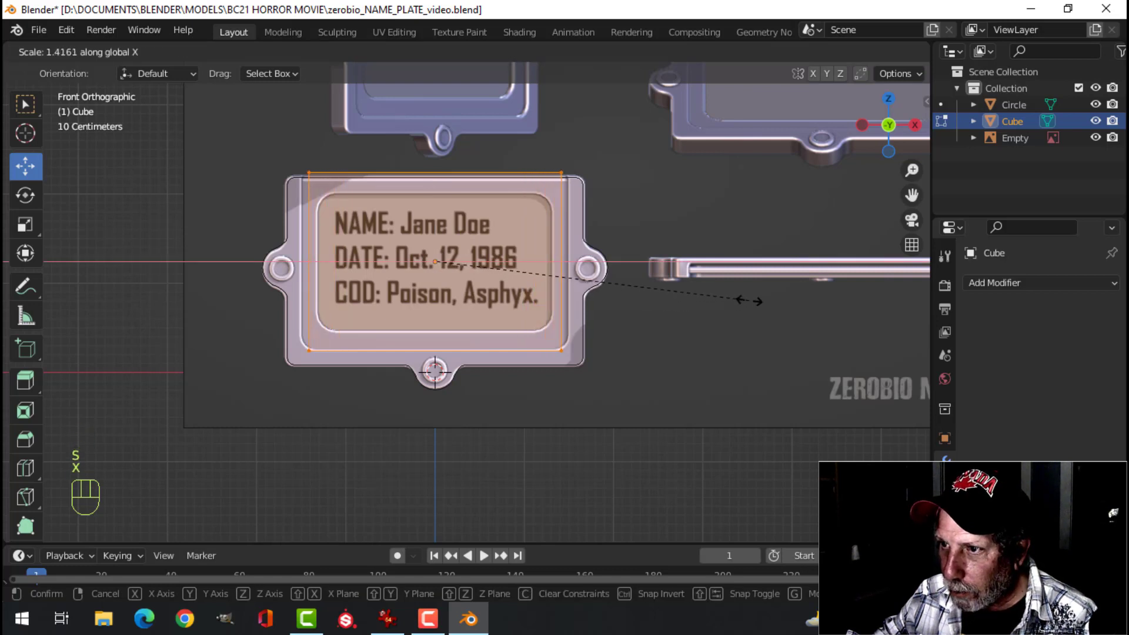
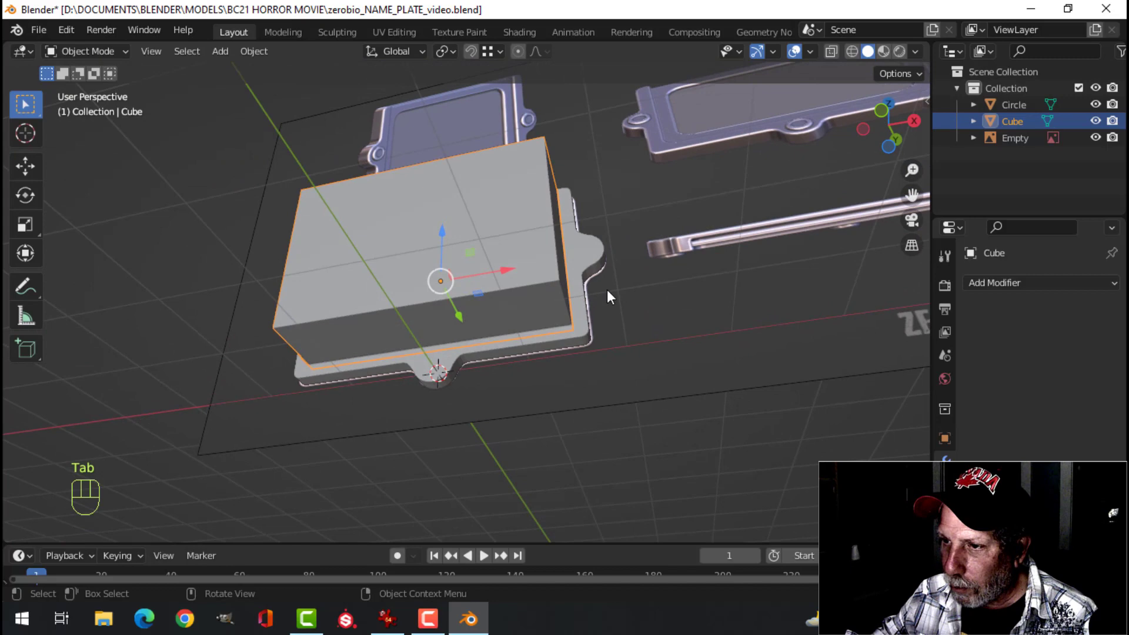
Bevel the cube's corner edges with four segments to match the recess's rounded corners.
left_click_drag(666, 323, 643, 329)
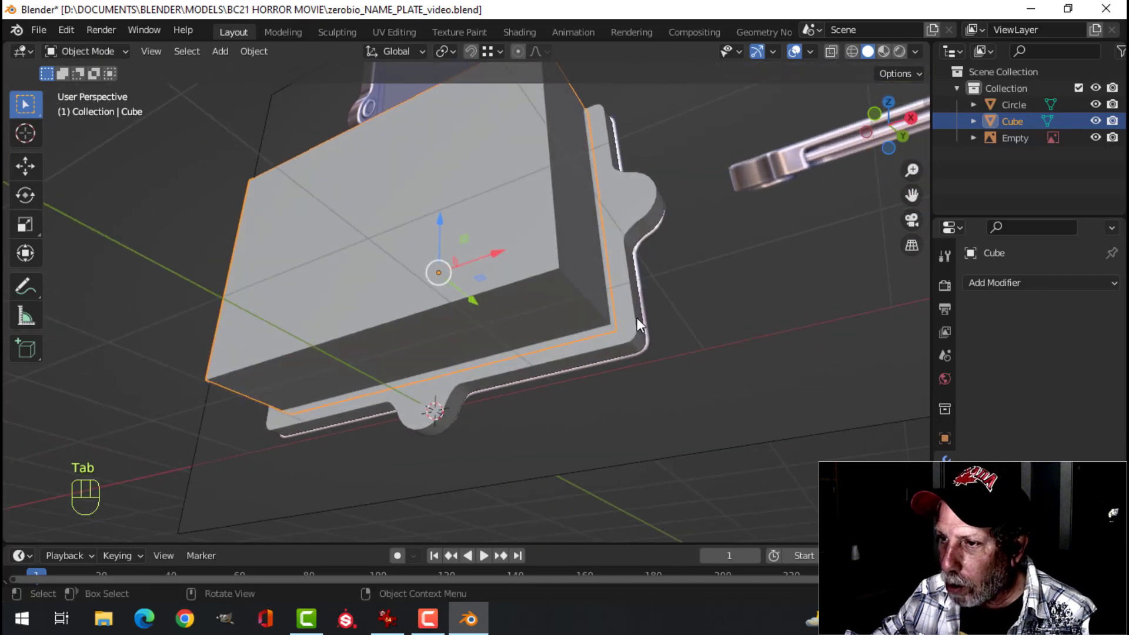
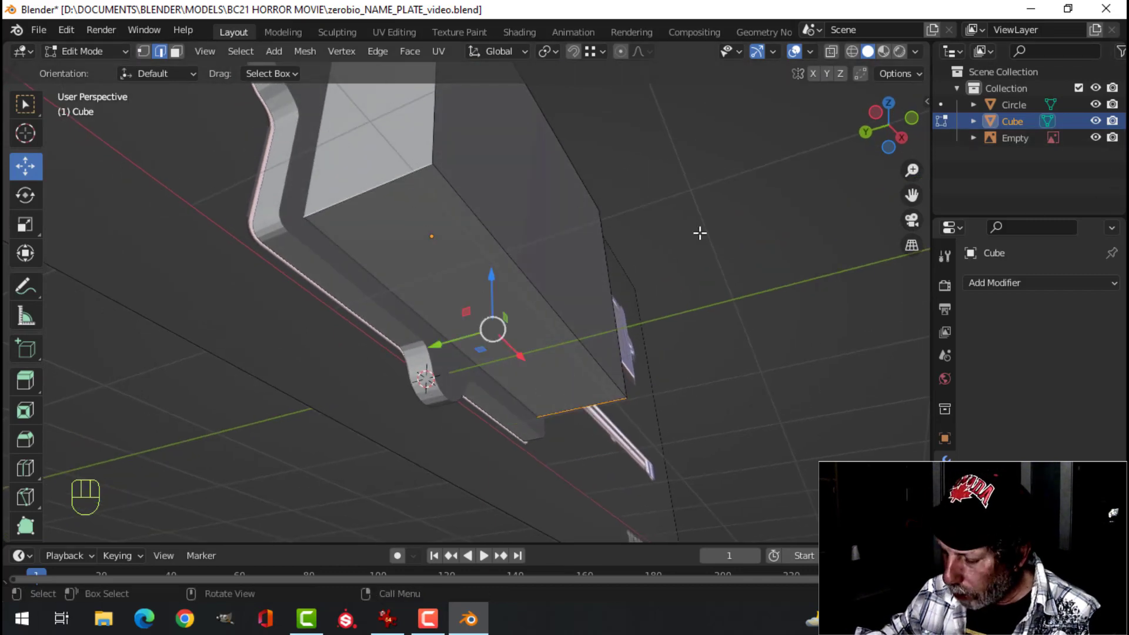
key("KP_1")
key("z")
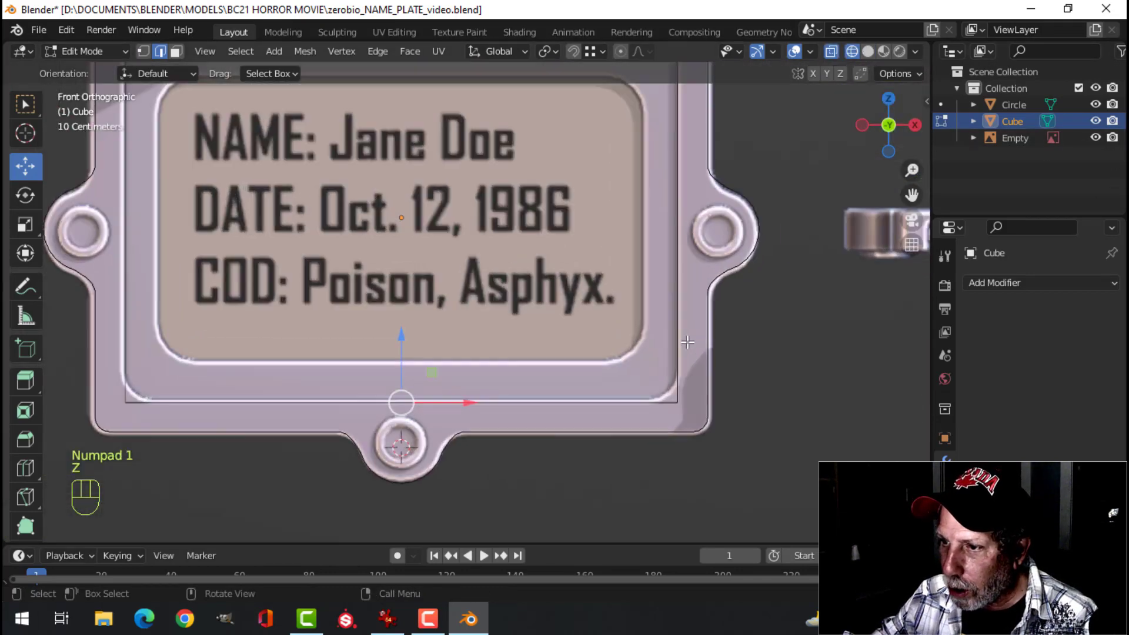
middle_click(673, 327)
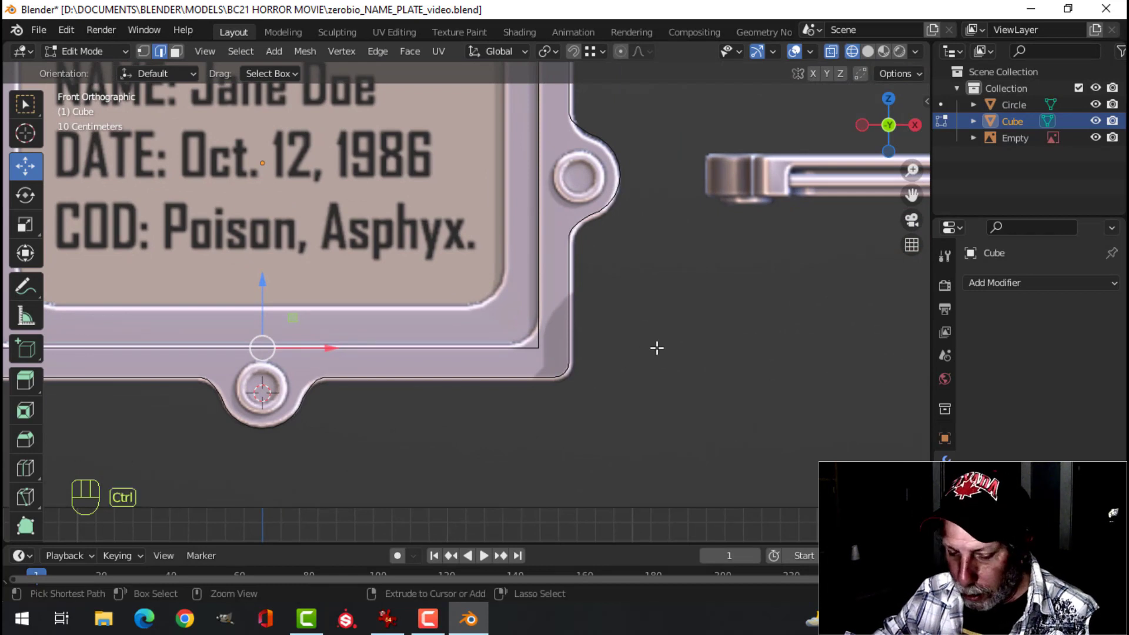
key("ctrl+b")
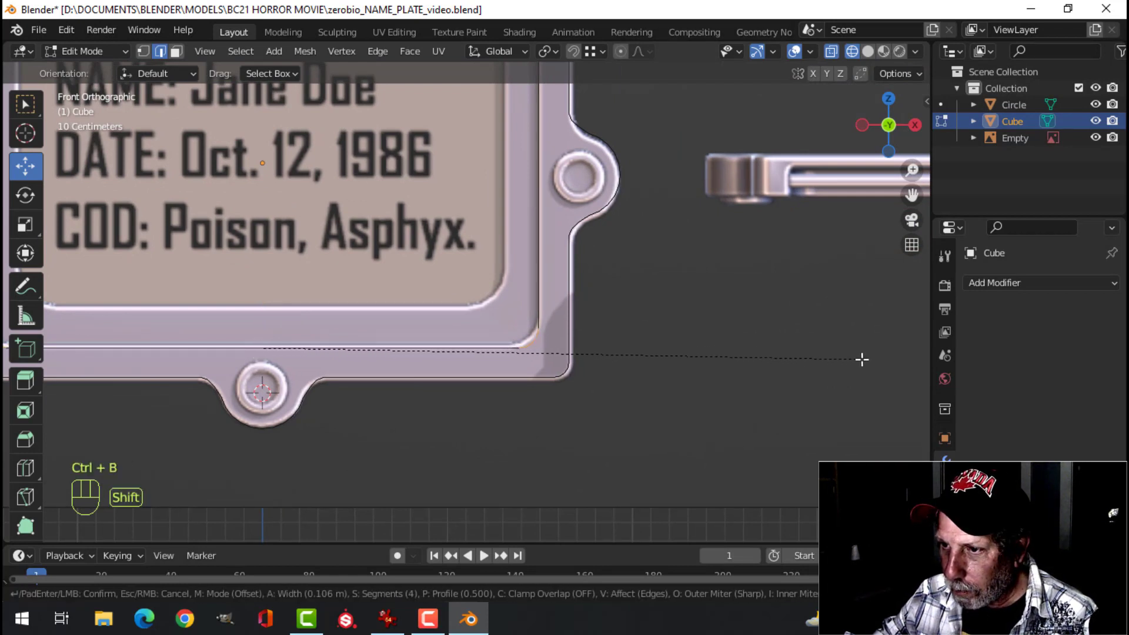
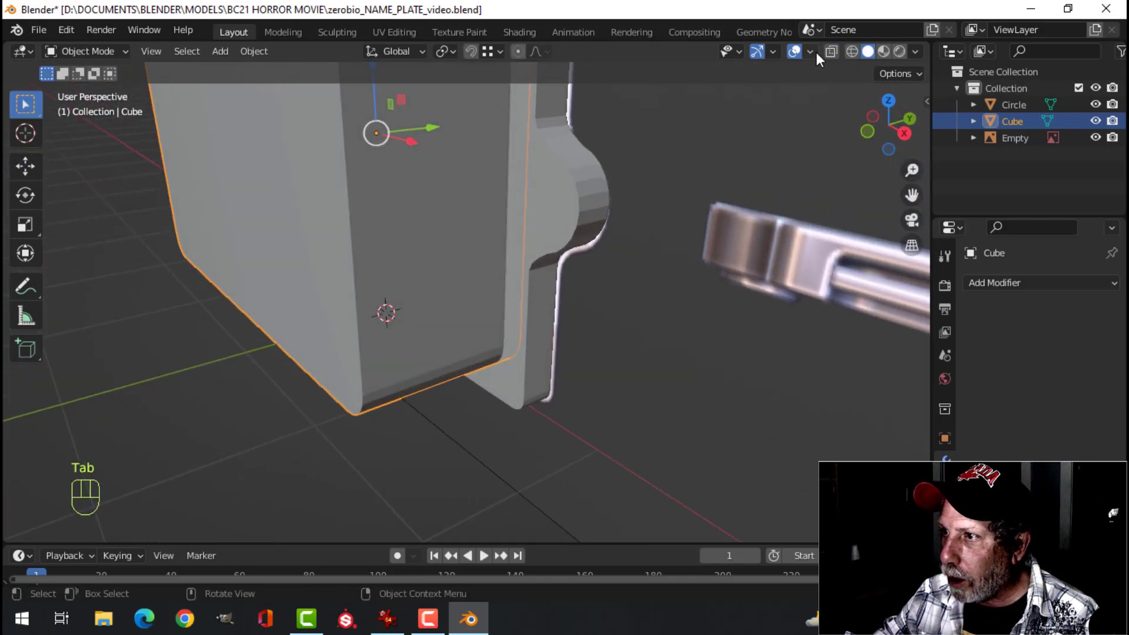
Select the plate outline object Circle and hide the reference plate image.
left_click_drag(819, 69, 518, 338)
left_click_drag(540, 335, 503, 384)
left_click_drag(495, 360, 480, 361)
left_click_drag(546, 339, 555, 300)
left_click(505, 212)
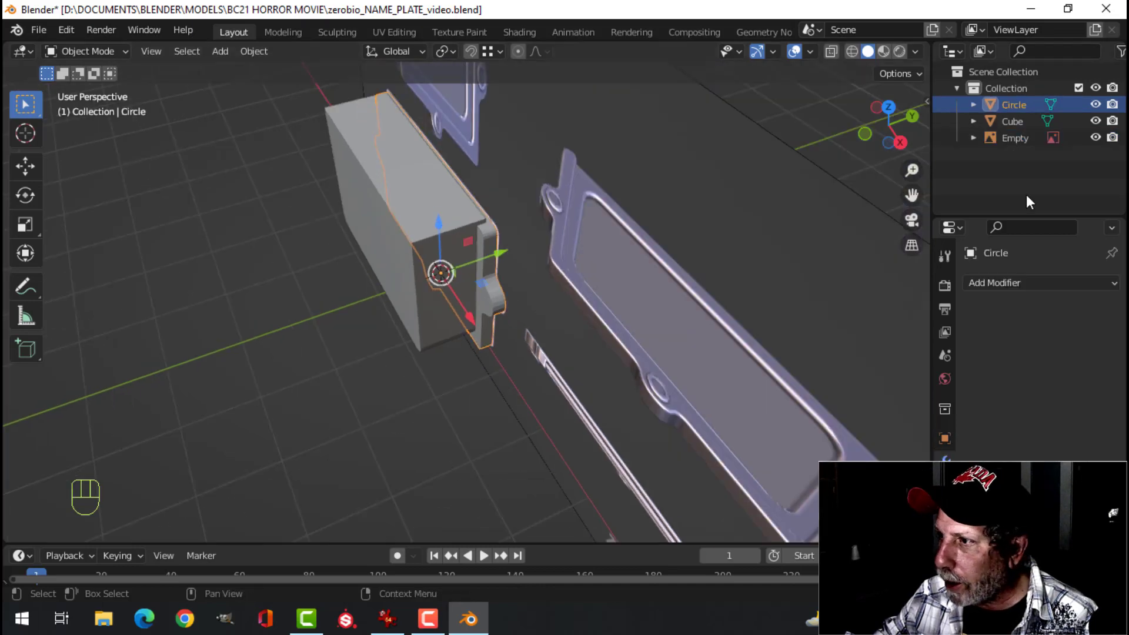
left_click(1102, 143)
Subtract the Cube from the plate with a Boolean Difference modifier, picking the Cube with the eyedropper.
middle_click(664, 286)
middle_click(531, 310)
left_click_drag(467, 314, 507, 314)
middle_click(499, 319)
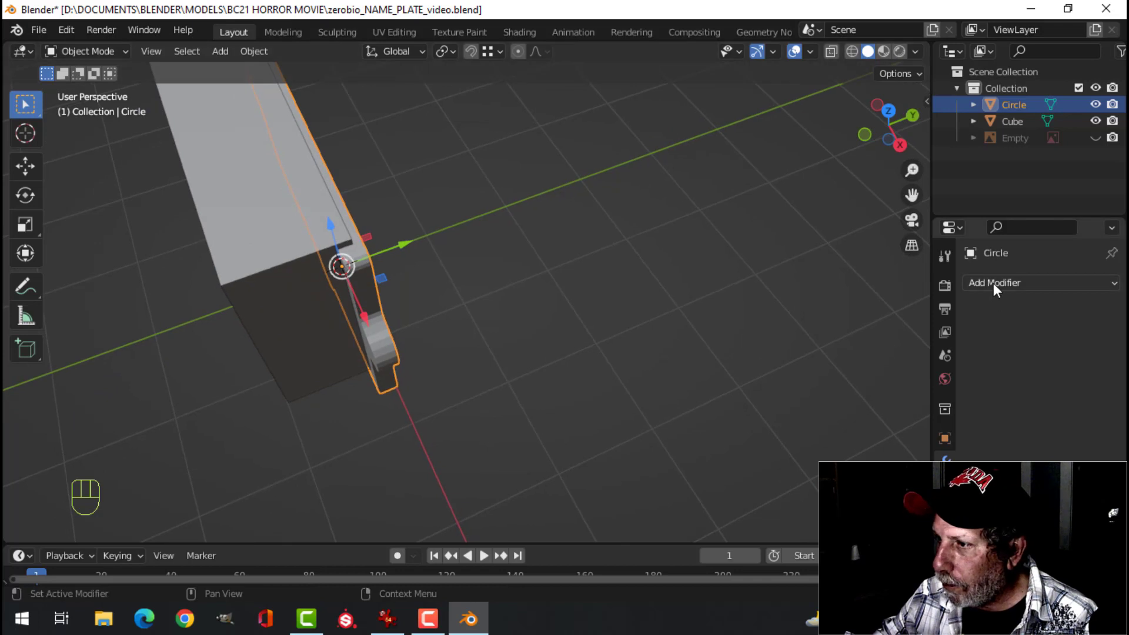
left_click_drag(998, 287, 815, 362)
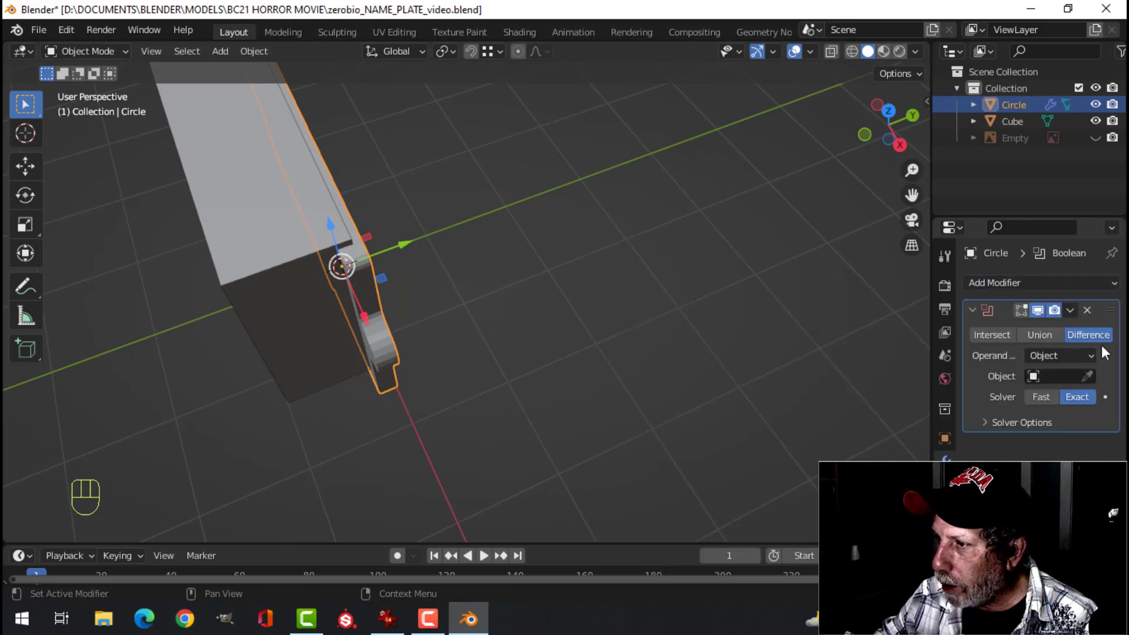
left_click(1093, 380)
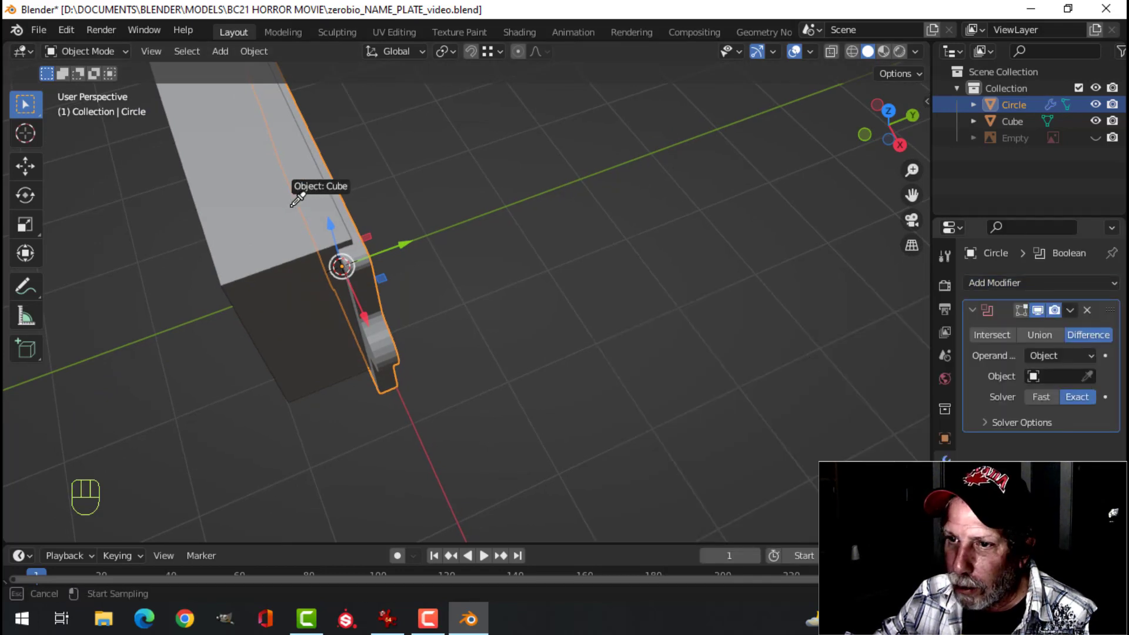
left_click_drag(1078, 315, 949, 332)
left_click(260, 231)
Hide the cube to reveal the recessed pocket and add a Bevel modifier to the plate.
key("x")
left_click_drag(329, 256, 497, 205)
middle_click(546, 256)
left_click_drag(599, 260, 555, 264)
left_click_drag(631, 279, 602, 273)
Set the plate's Bevel modifier to 3 segments with a 0.02 m amount.
left_click_drag(1021, 282, 832, 347)
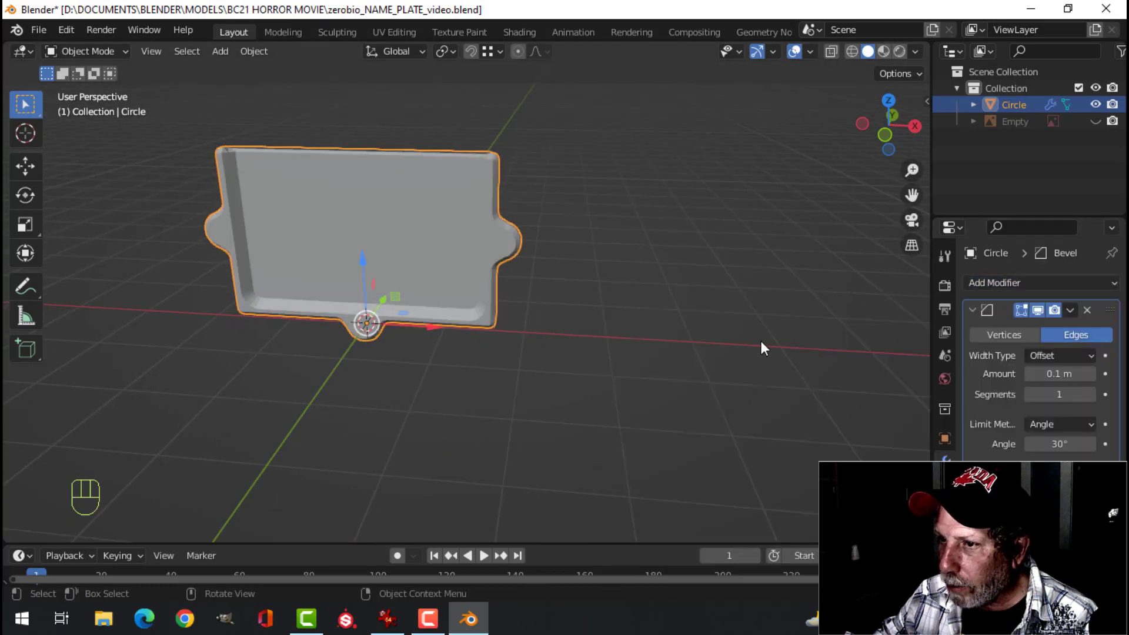
left_click_drag(587, 318, 632, 292)
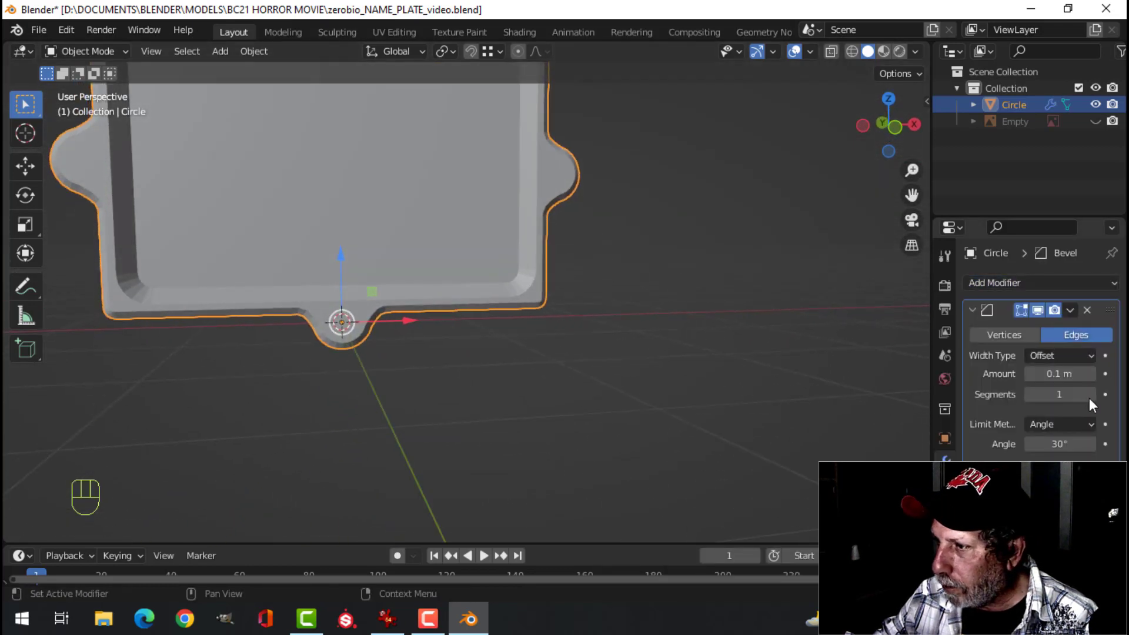
left_click(1093, 402)
left_click_drag(670, 333, 771, 361)
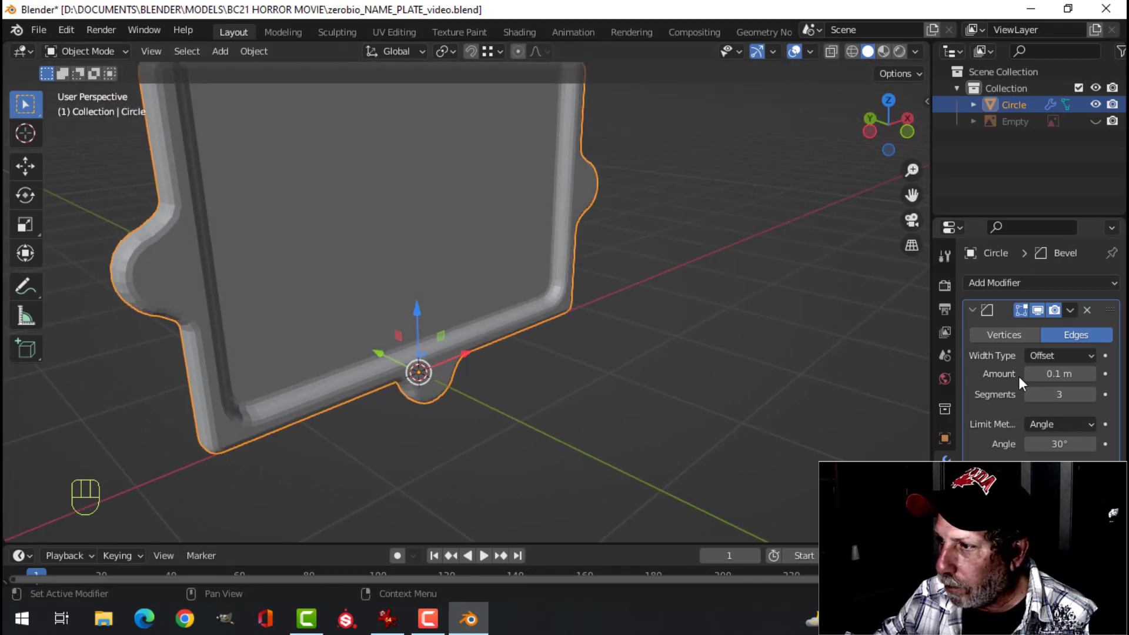
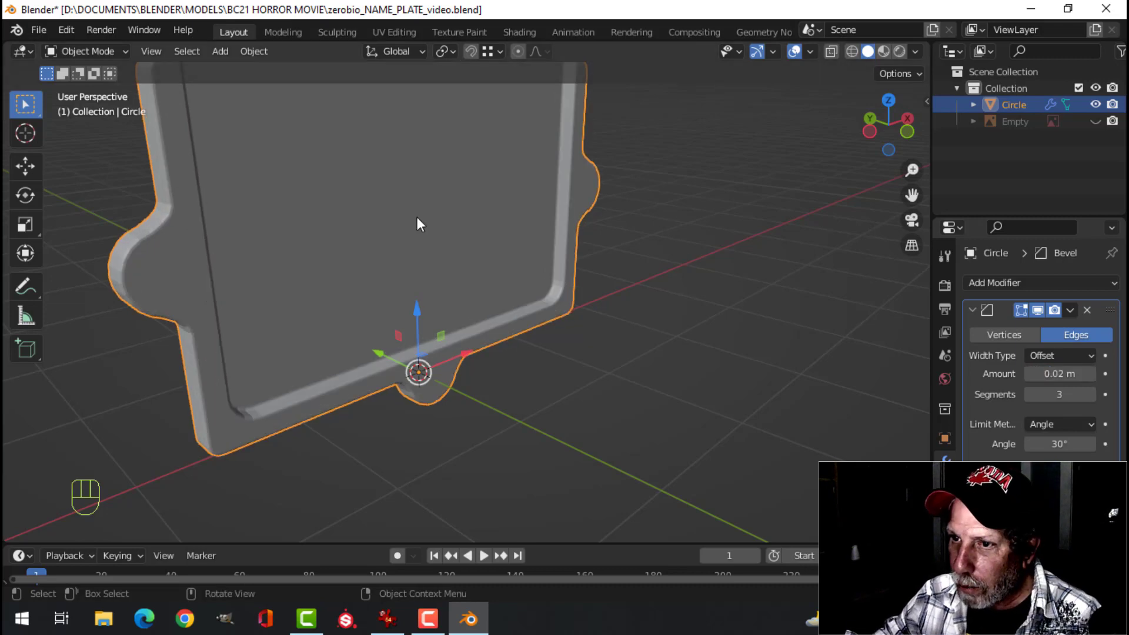
Shade the plate smooth, add a Weighted Normal modifier and enable Auto Smooth in its normals settings.
right_click(376, 209)
left_click_drag(815, 295, 833, 299)
left_click_drag(1037, 288, 754, 411)
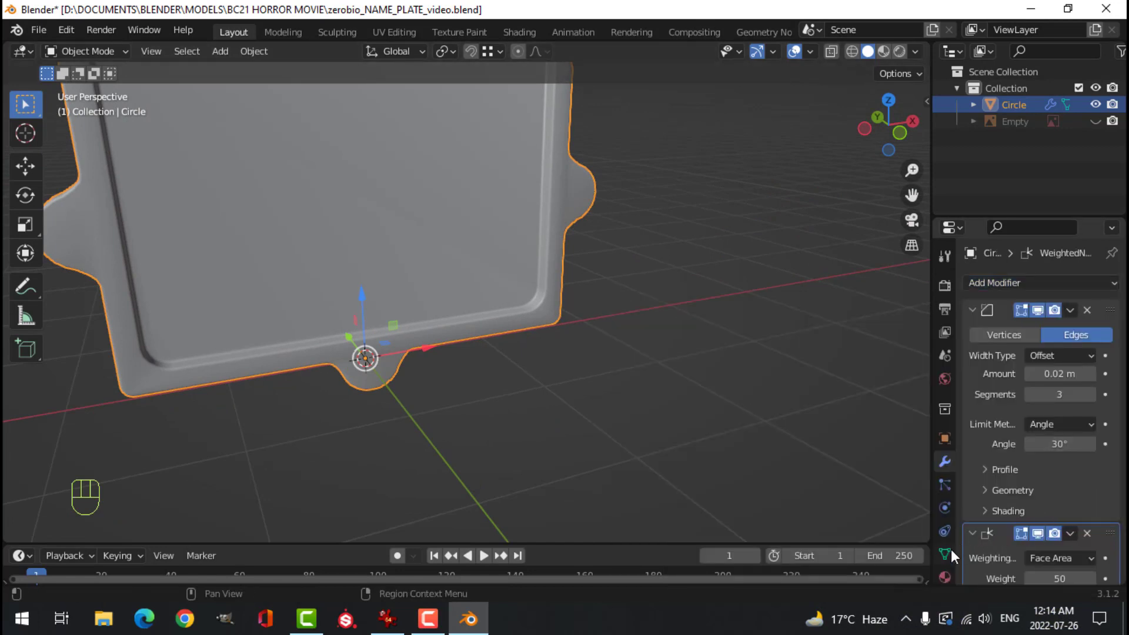
left_click(957, 555)
left_click(978, 495)
left_click(1038, 515)
key("alt+a")
left_click_drag(726, 308, 644, 292)
middle_click(576, 326)
middle_click(640, 382)
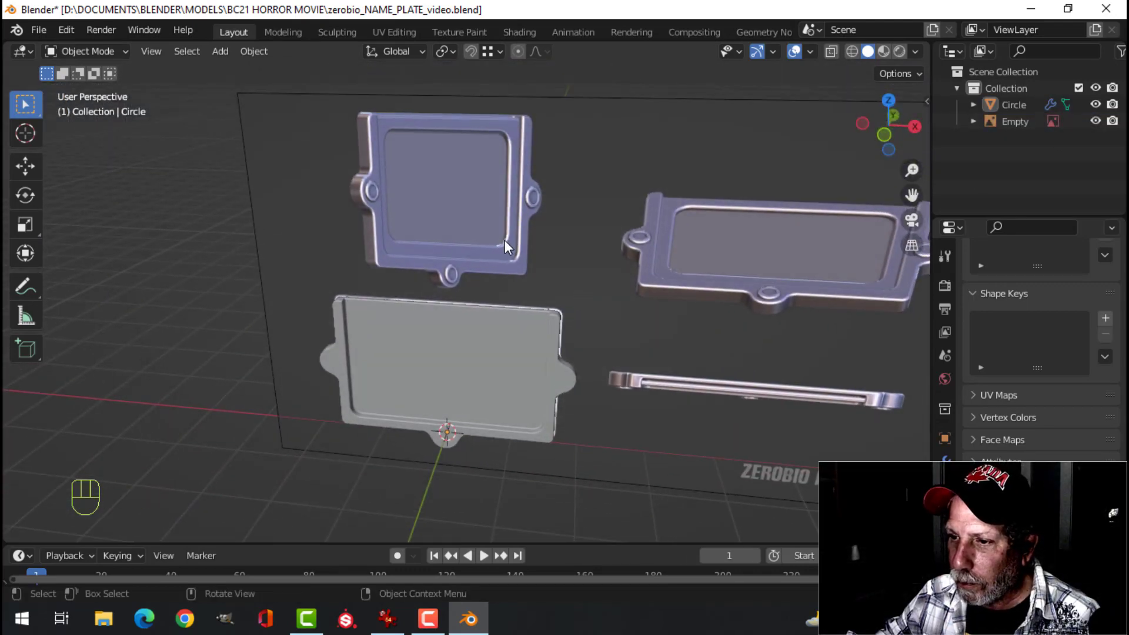
In front view, add a plane and rotate it 90 degrees around X to stand upright against the plate.
key("KP_1")
key("shift+a")
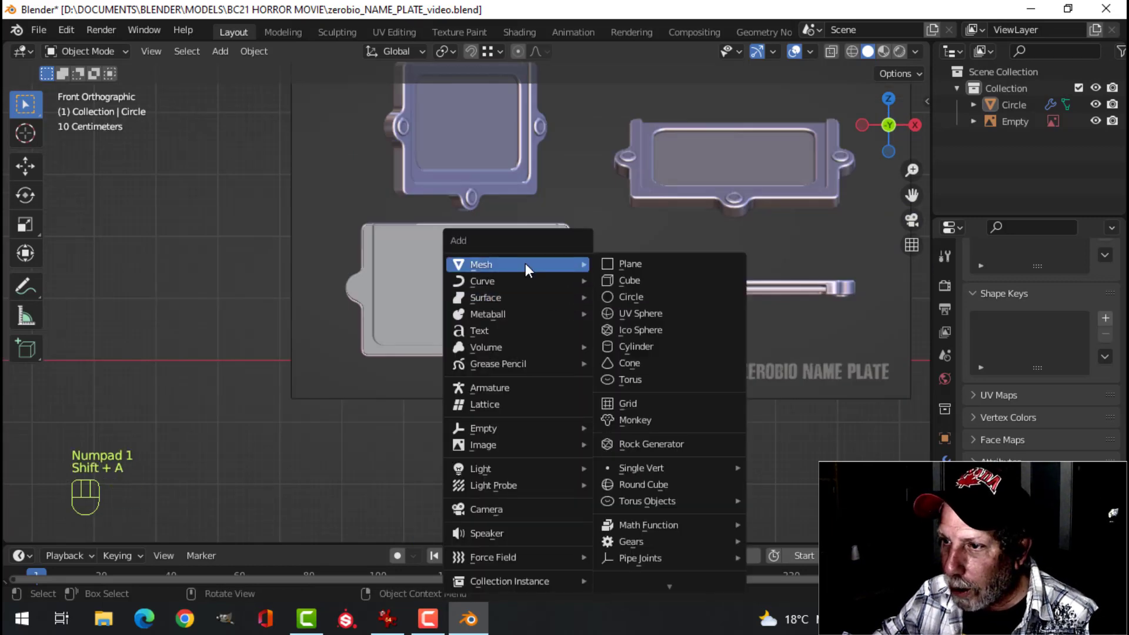
key("Tab")
key("r")
key("x")
key("9")
key("0")
left_click(583, 305)
Scale the plane along X to stretch it across the plate's recessed inner panel.
left_click_drag(470, 310, 469, 219)
middle_click(436, 286)
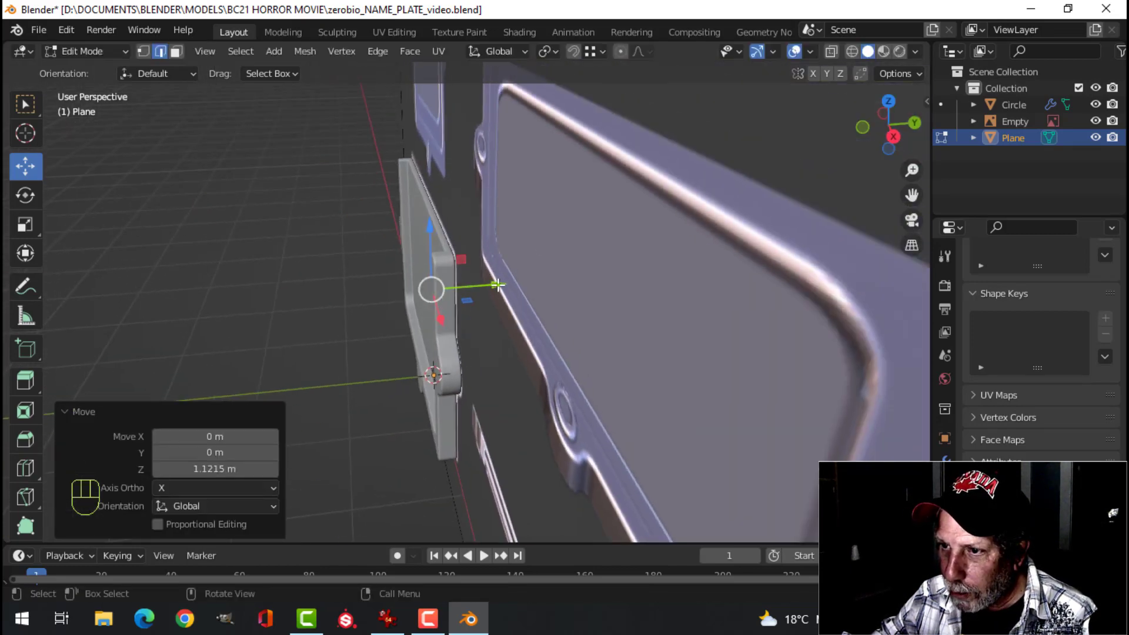
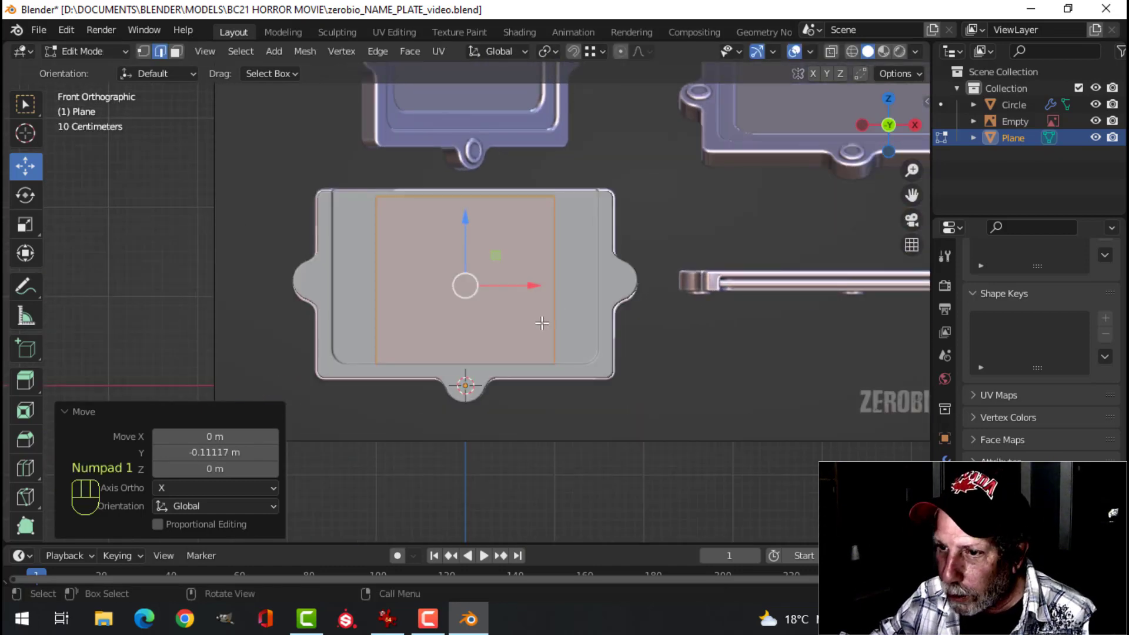
key("s")
key("x")
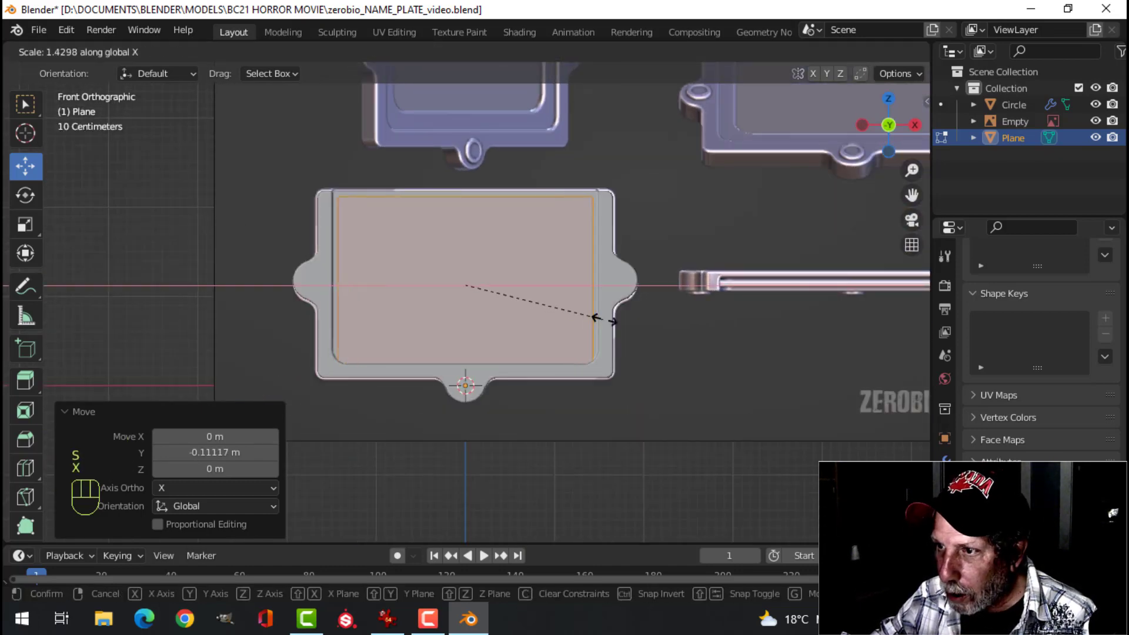
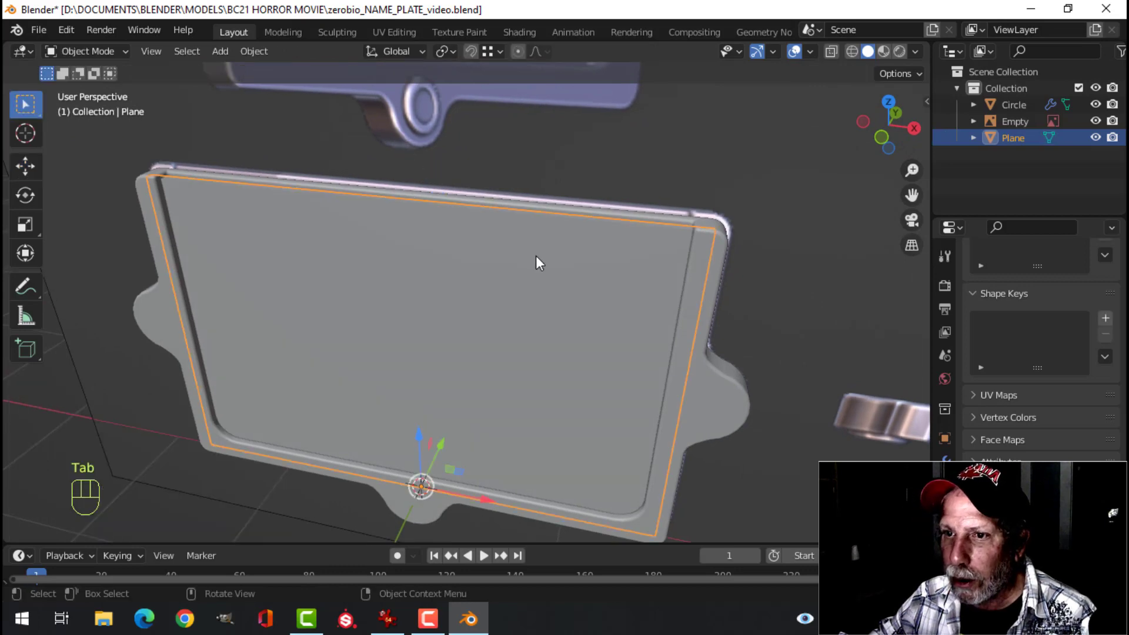
Add a Bevel modifier to the plane and raise its segments to 3.
key("alt+a")
left_click_drag(545, 302, 549, 323)
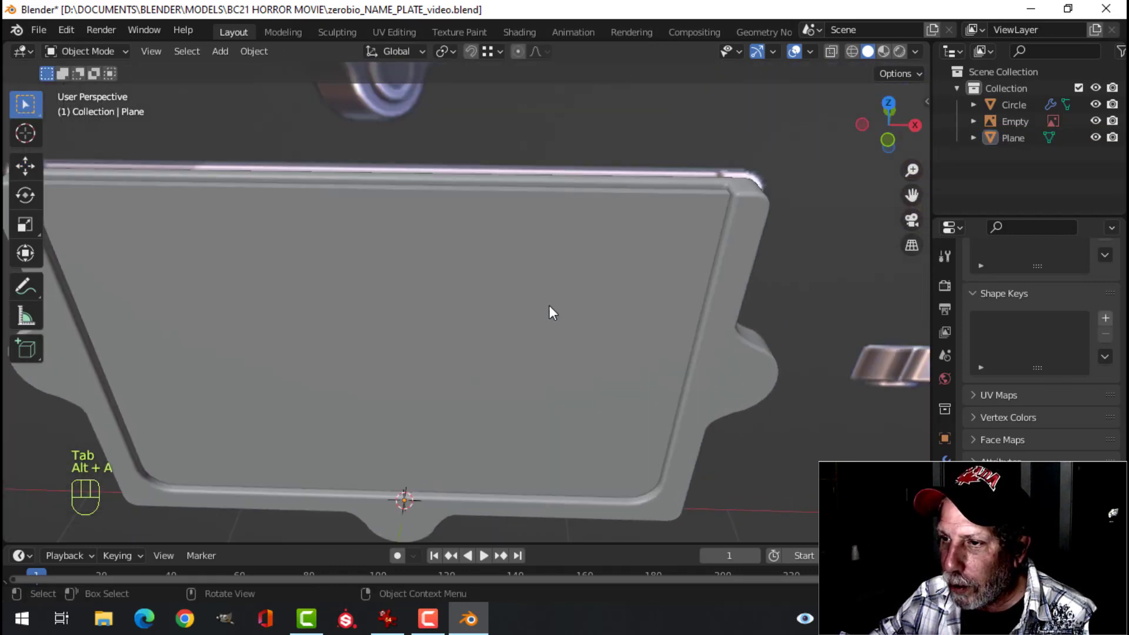
middle_click(563, 324)
middle_click(586, 339)
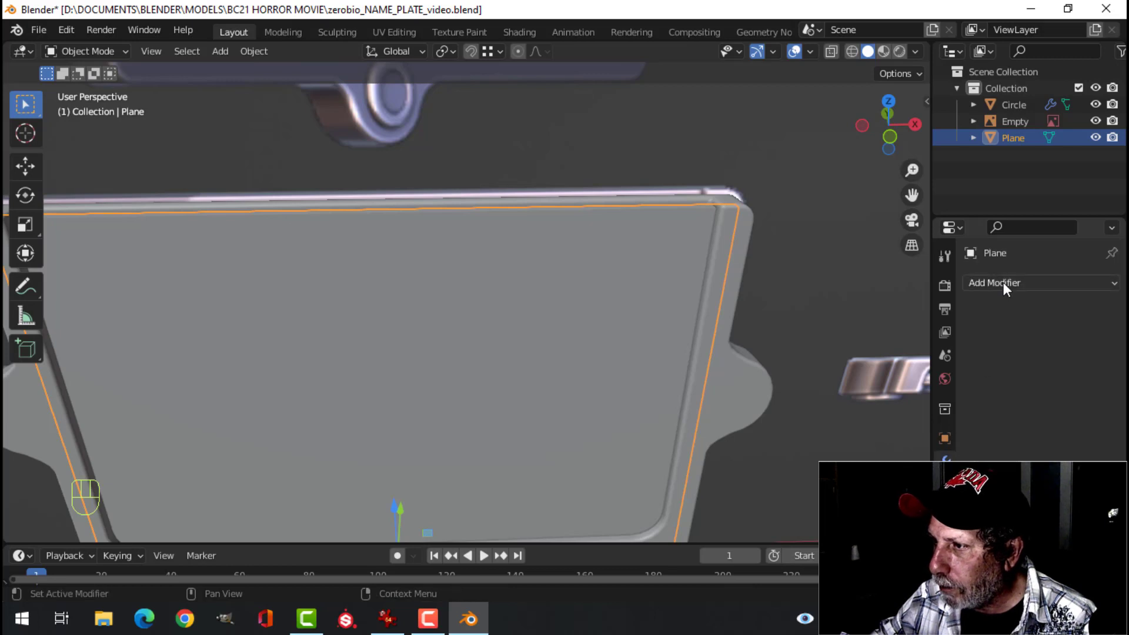
left_click_drag(1009, 286, 813, 350)
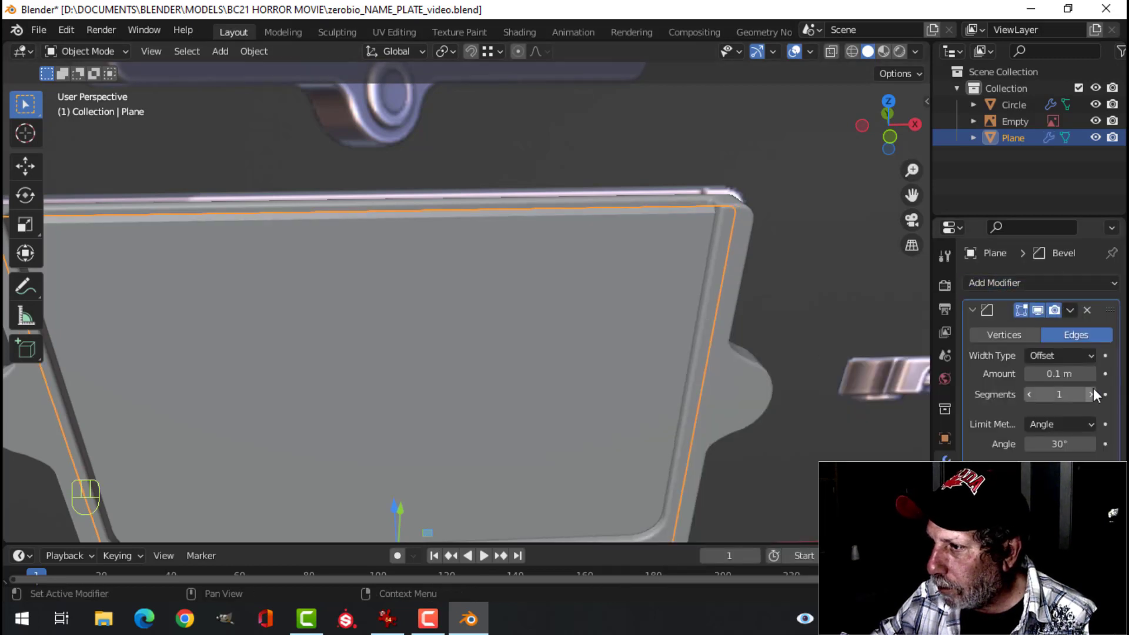
left_click(1100, 401)
left_click(1097, 401)
Adjust the view, then look at the plate straight from the front in X-ray so the reference image shows through.
key("alt+a")
middle_click(658, 299)
left_click(530, 272)
right_click(530, 272)
key("alt+a")
left_click_drag(577, 304, 565, 298)
middle_click(562, 287)
left_click_drag(566, 288, 563, 306)
left_click(553, 298)
left_click_drag(665, 305, 557, 291)
left_click_drag(507, 314, 584, 315)
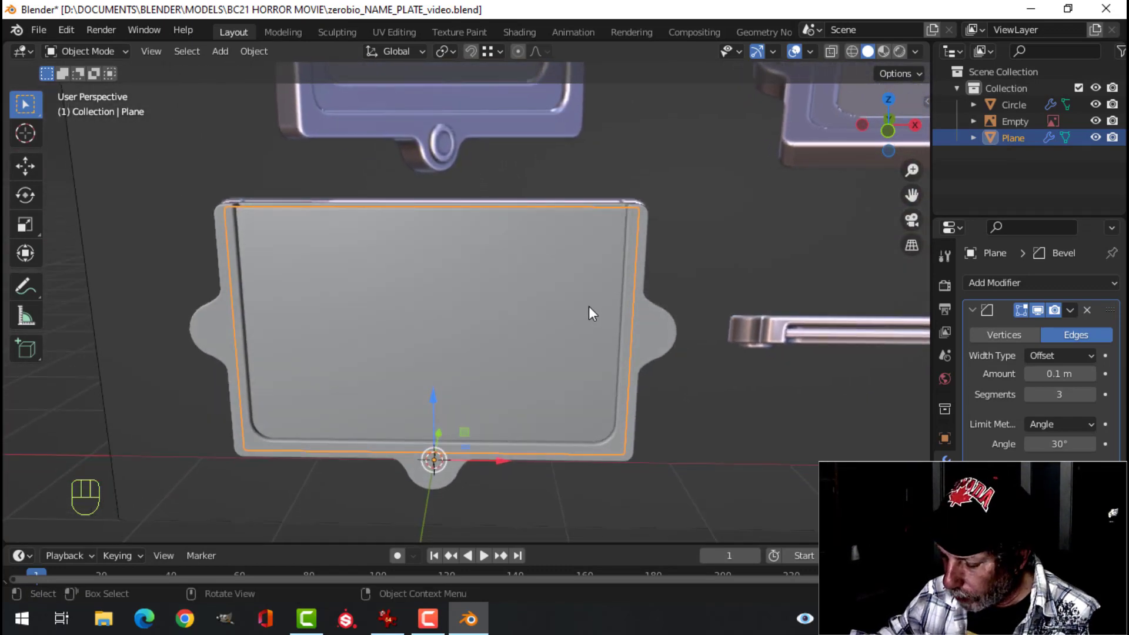
key("KP_1")
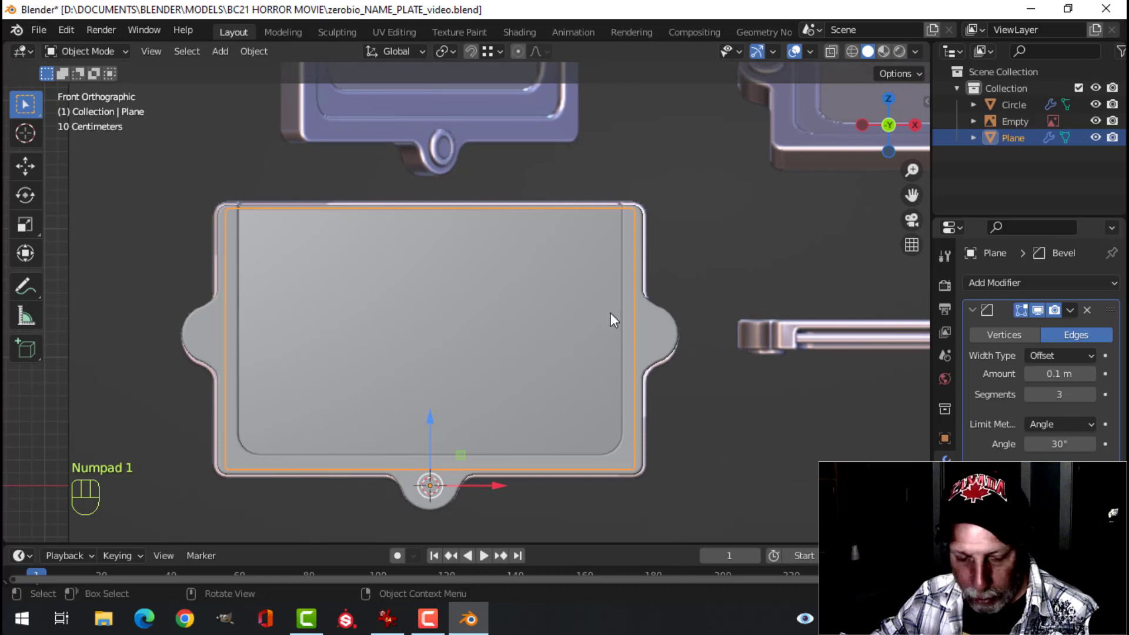
key("z")
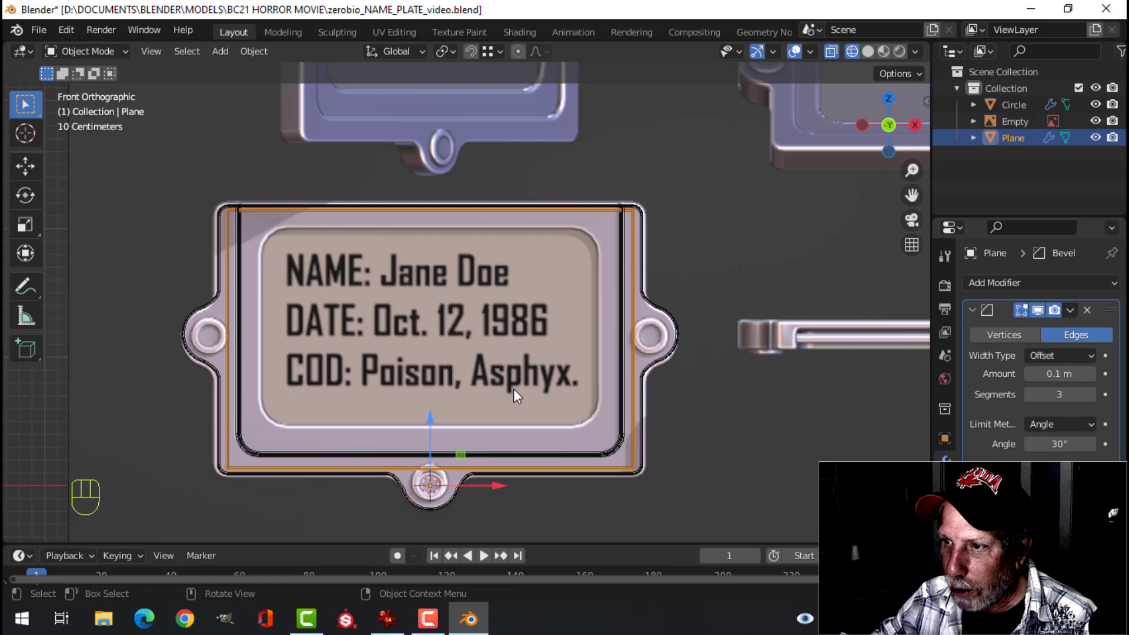
Add a second plane, rotate it 90 degrees around X and scale it along Z to the recess height.
key("shift+a")
key("Tab")
key("r")
key("x")
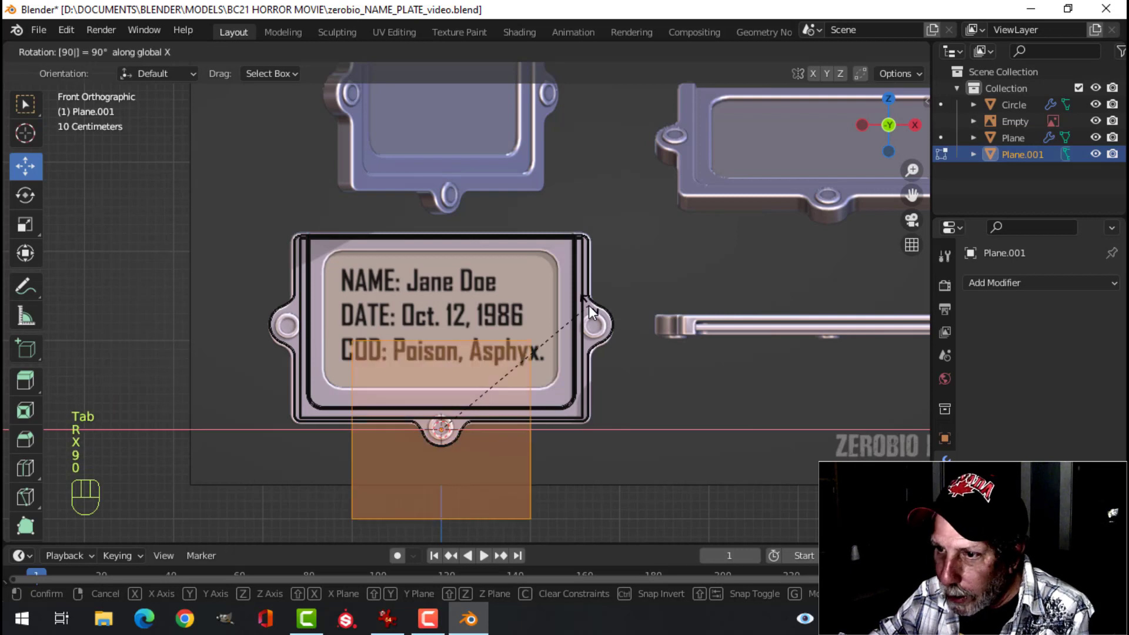
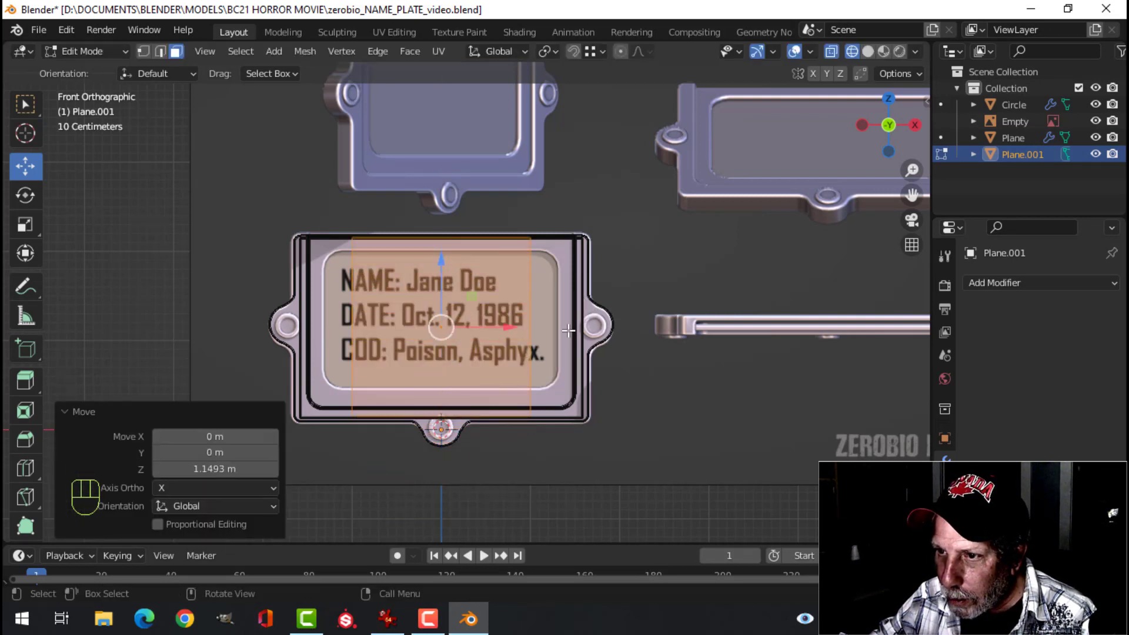
key("s")
key("z")
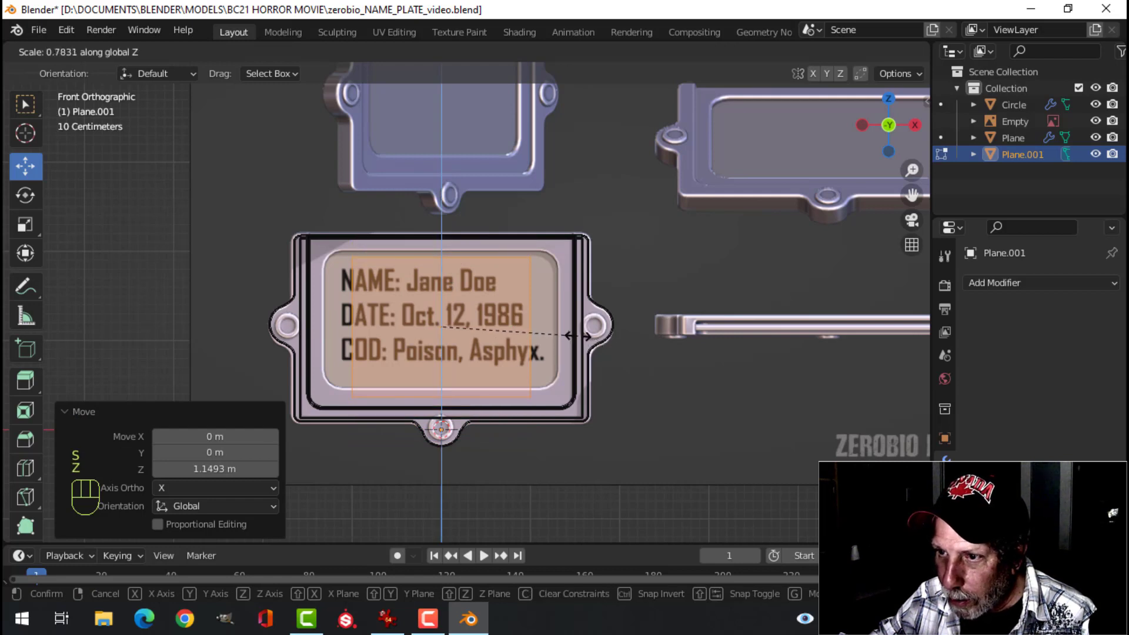
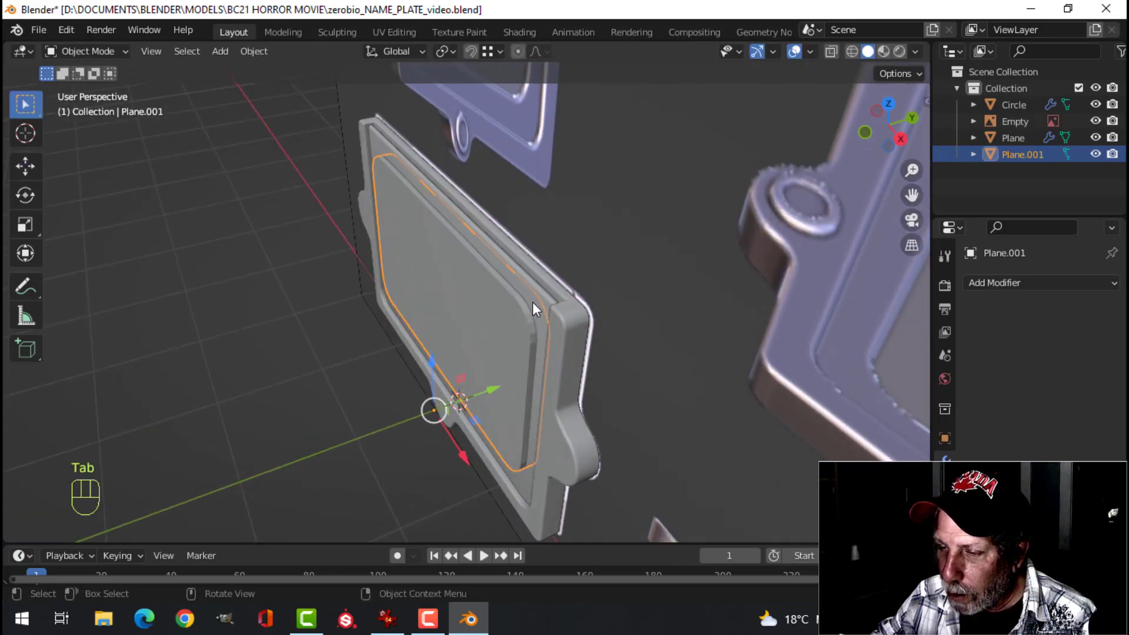
Select the plate together with the plane and isolate them in Local View.
left_click(537, 301)
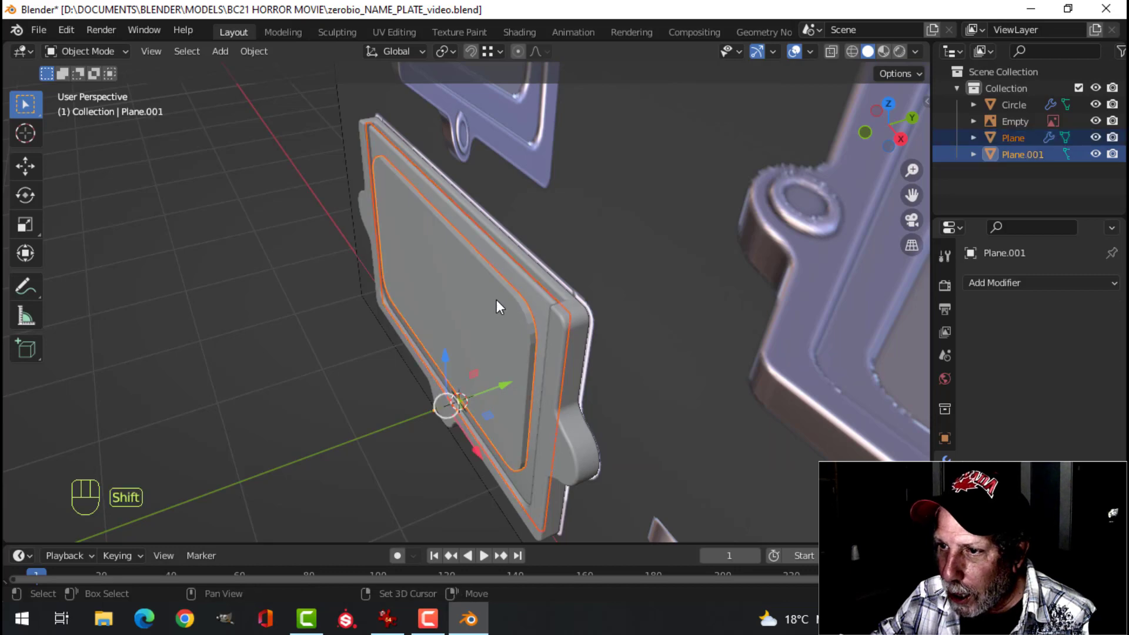
key("/")
left_click_drag(575, 334, 524, 342)
key("alt+a")
left_click_drag(478, 341, 638, 277)
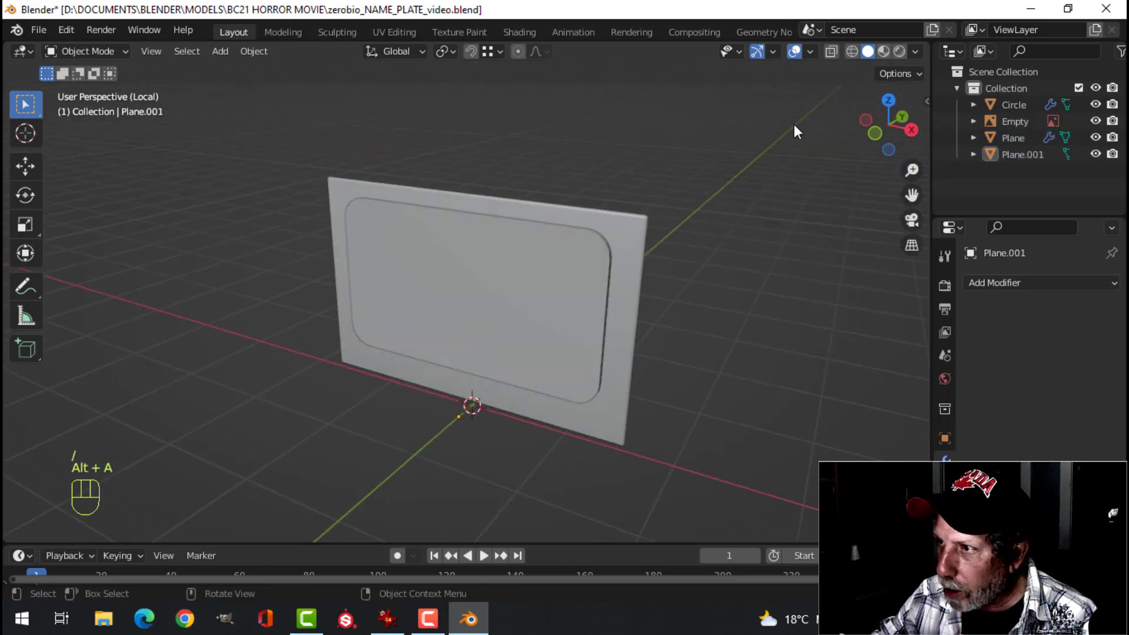
left_click_drag(802, 106, 614, 255)
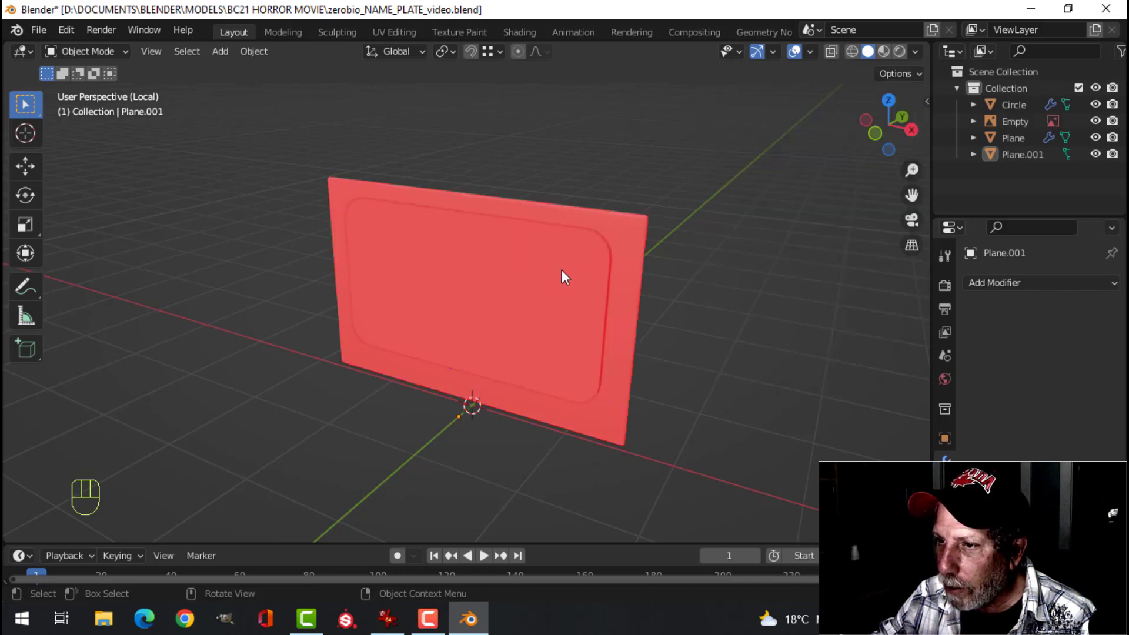
Inset the plane's face and recalculate normals outward on both the plane and the plate.
key("Tab")
key("a")
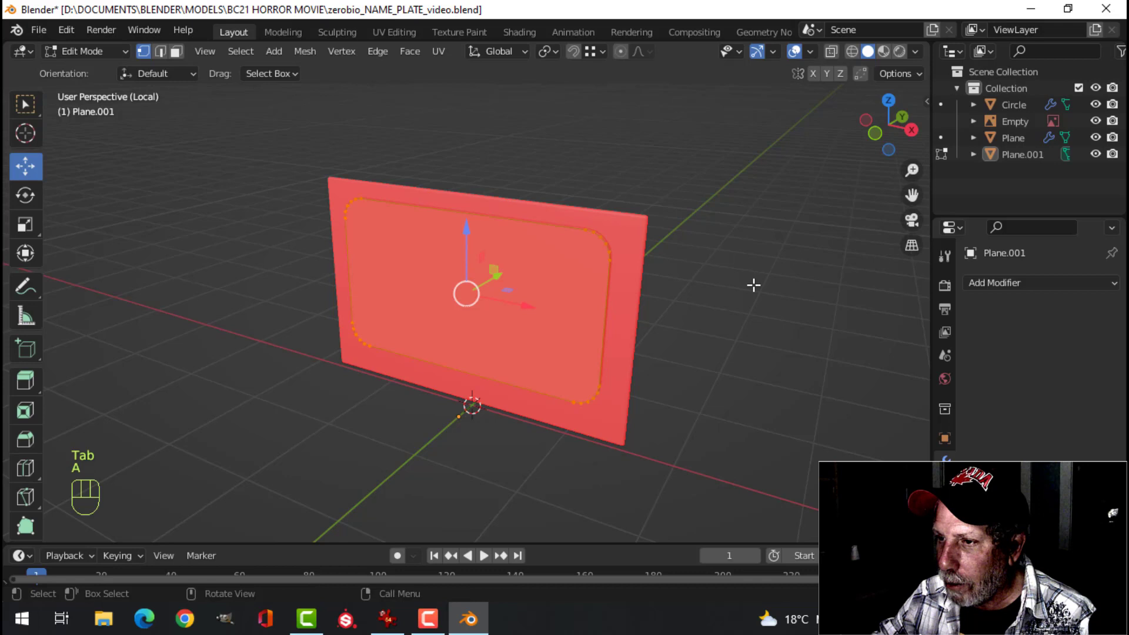
key("alt+n")
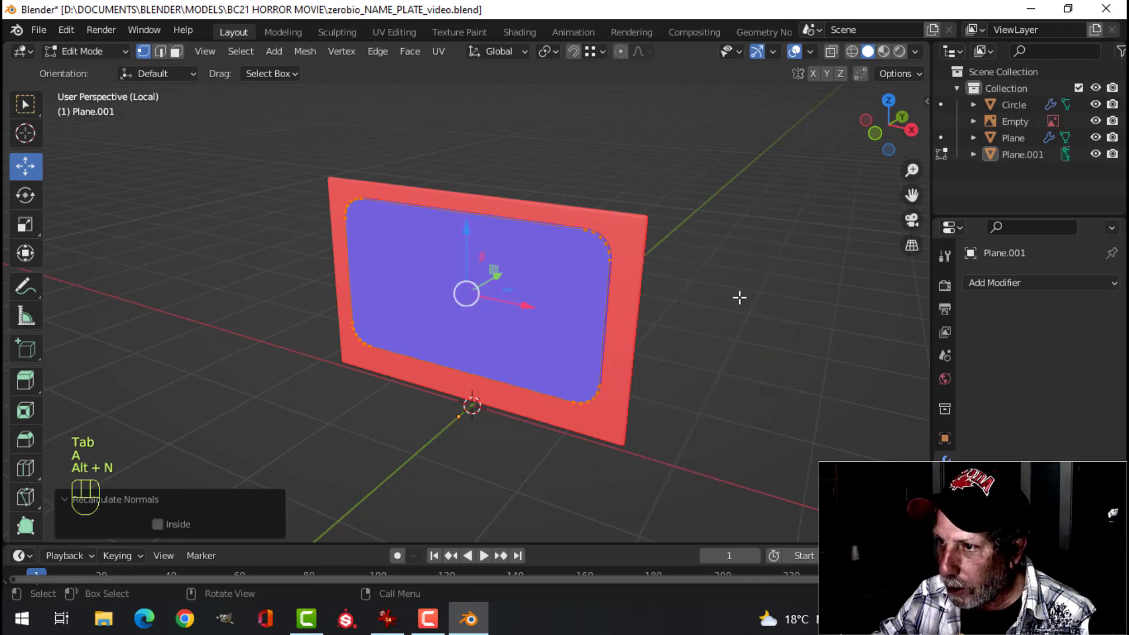
key("Tab")
left_click_drag(639, 244, 693, 250)
key("Tab")
key("a")
key("alt+n")
key("Tab")
key("alt+a")
middle_click(691, 265)
left_click_drag(818, 58, 614, 323)
left_click_drag(722, 303, 675, 320)
middle_click(677, 291)
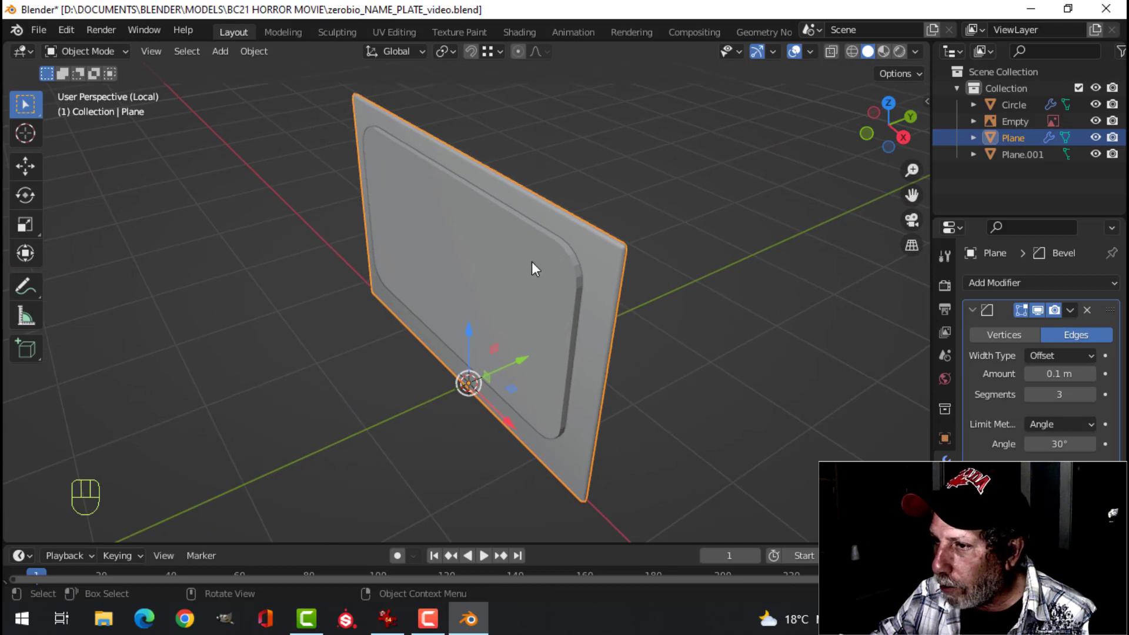
Subtract Plane.001 from the plate with a Boolean Difference placed above the Bevel, then hide the plane.
left_click(977, 315)
left_click_drag(997, 293, 848, 374)
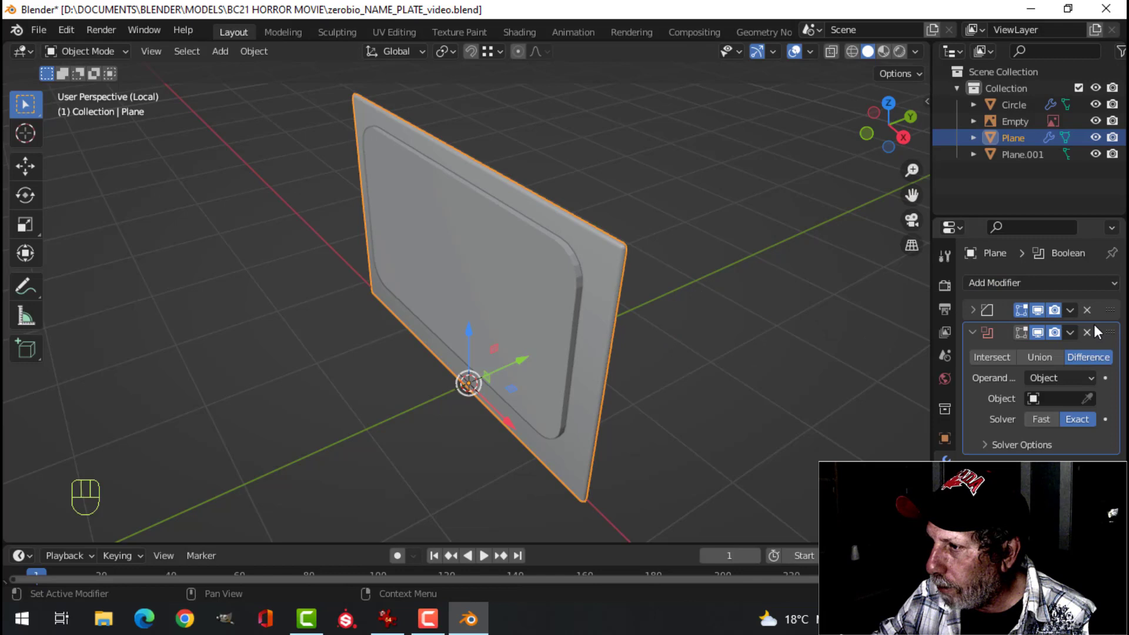
left_click_drag(1116, 333, 1104, 324)
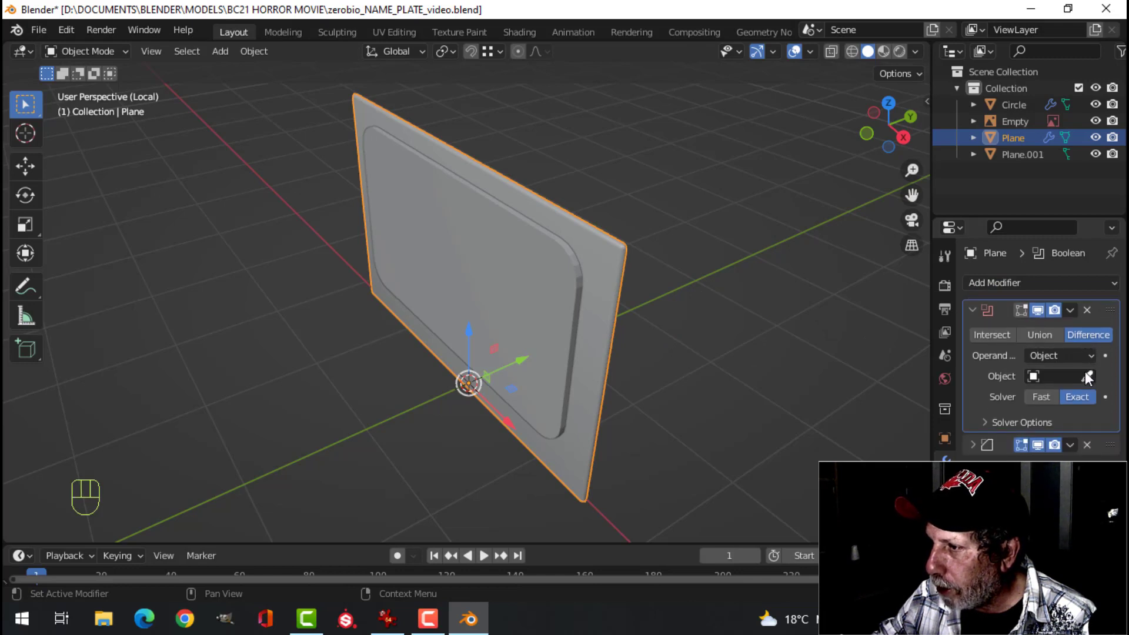
left_click(1095, 378)
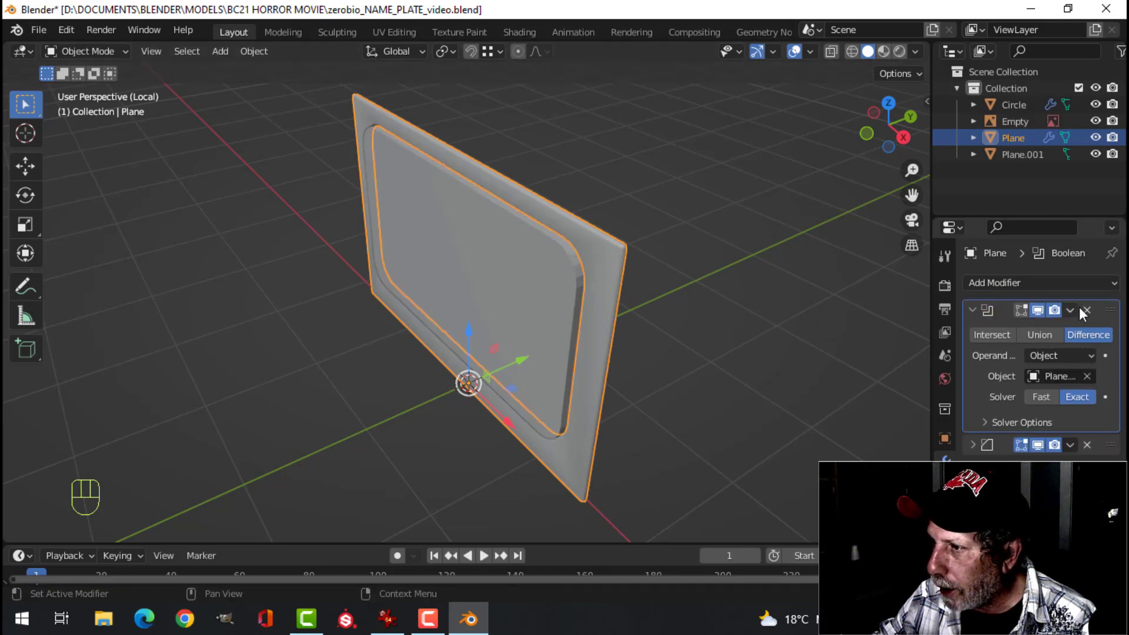
left_click_drag(1076, 314, 988, 331)
left_click(538, 279)
key("x")
Give the inner panel a Weighted Normal modifier with Auto Smooth enabled.
left_click_drag(561, 283, 631, 253)
left_click(666, 193)
left_click_drag(580, 309, 547, 325)
left_click_drag(578, 303, 605, 279)
key("alt+a")
middle_click(618, 271)
left_click(602, 221)
left_click_drag(1025, 290, 656, 402)
left_click_drag(952, 557, 982, 552)
left_click(1038, 568)
Leave Local View, add a new plane beneath the plate and rotate it 90 degrees around X to stand upright.
key("/")
key("alt+a")
left_click(564, 327)
key("shift+a")
middle_click(685, 297)
key("Tab")
left_click_drag(618, 298, 596, 286)
key("r")
key("x")
key("9")
key("0")
left_click(599, 284)
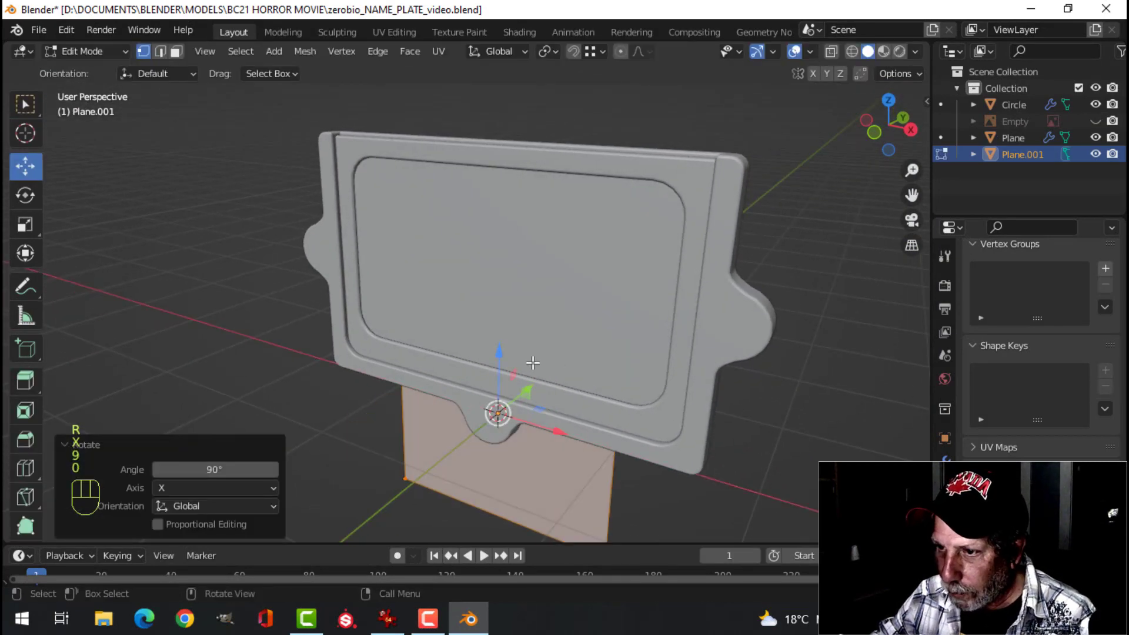
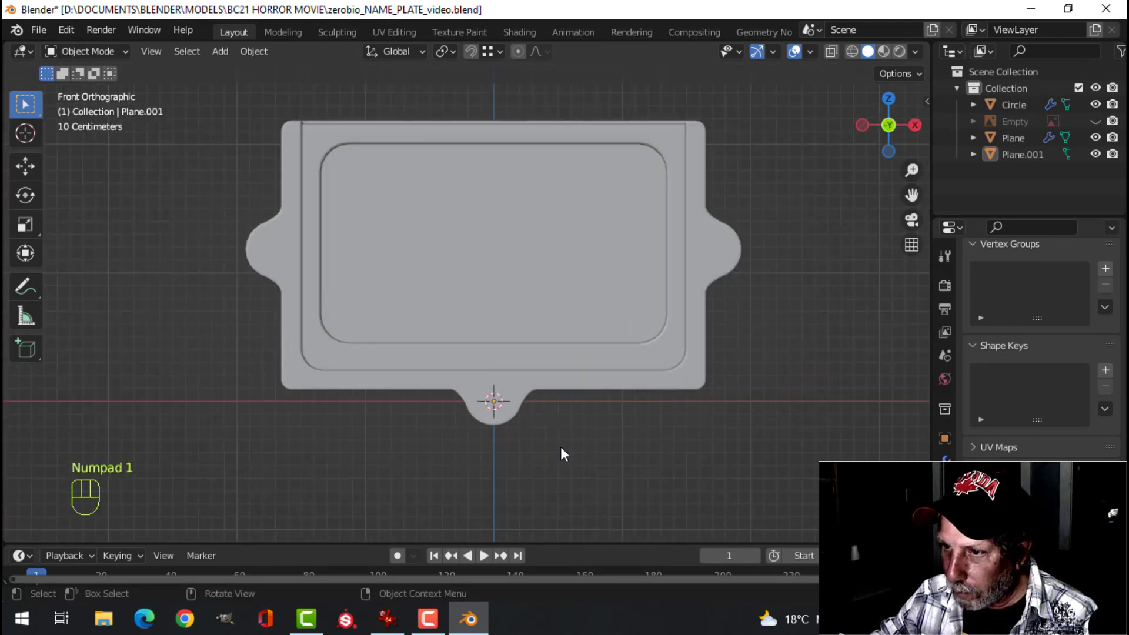
Adjust the view toward the plate's bottom mounting tab.
left_click_drag(565, 414, 543, 370)
Add a mesh circle at the plate's bottom tab and scale it to the size of the hole.
middle_click(546, 389)
key("shift+a")
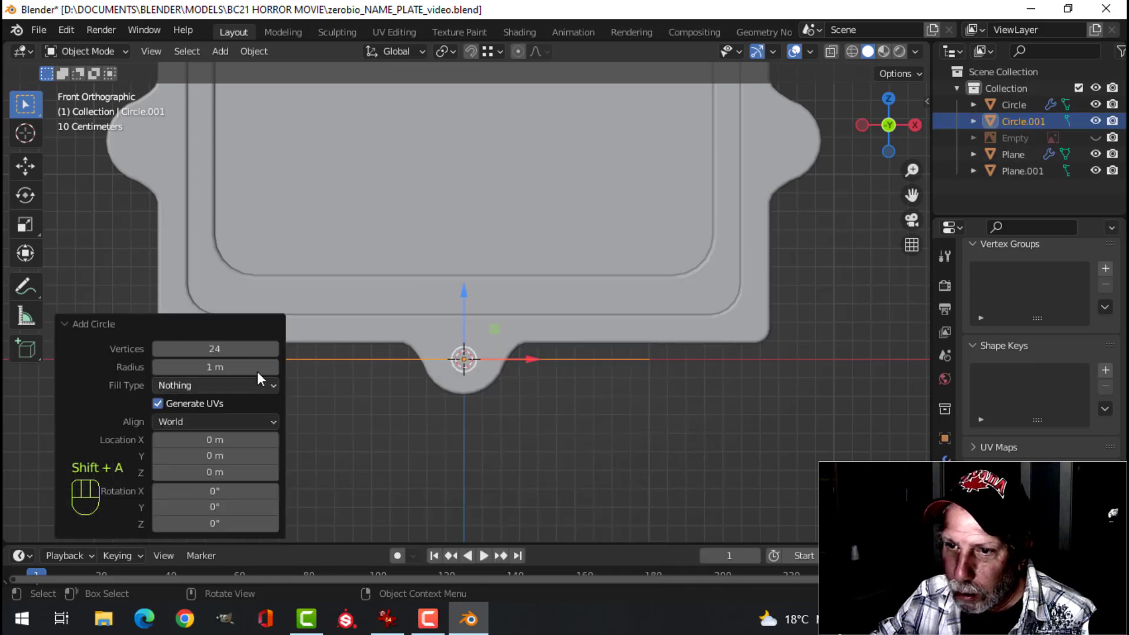
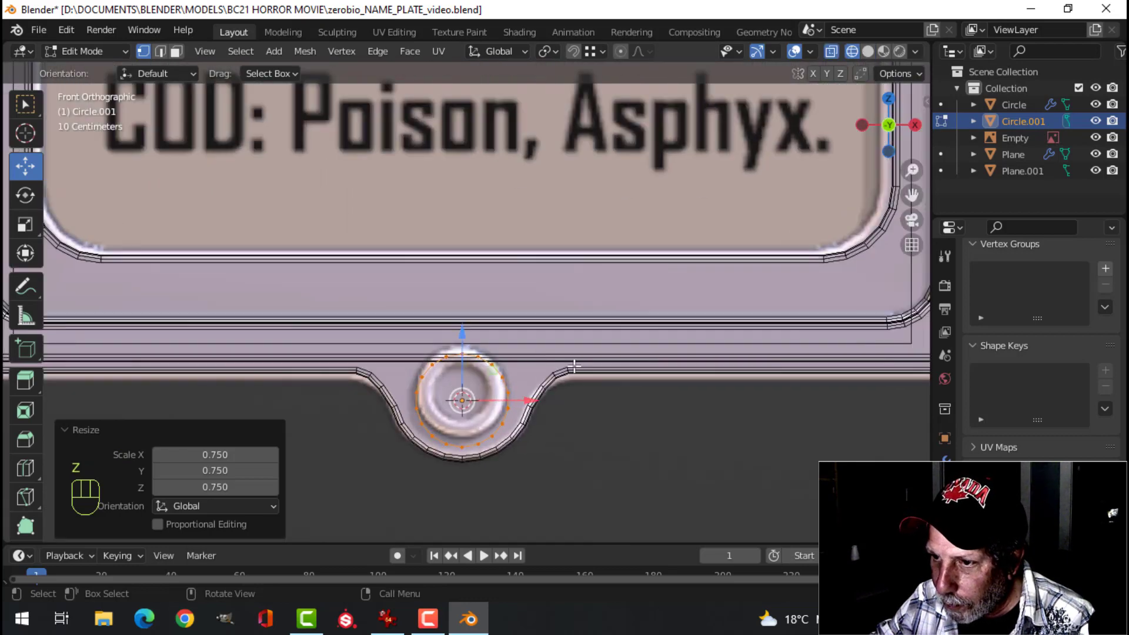
key("s")
left_click(501, 372)
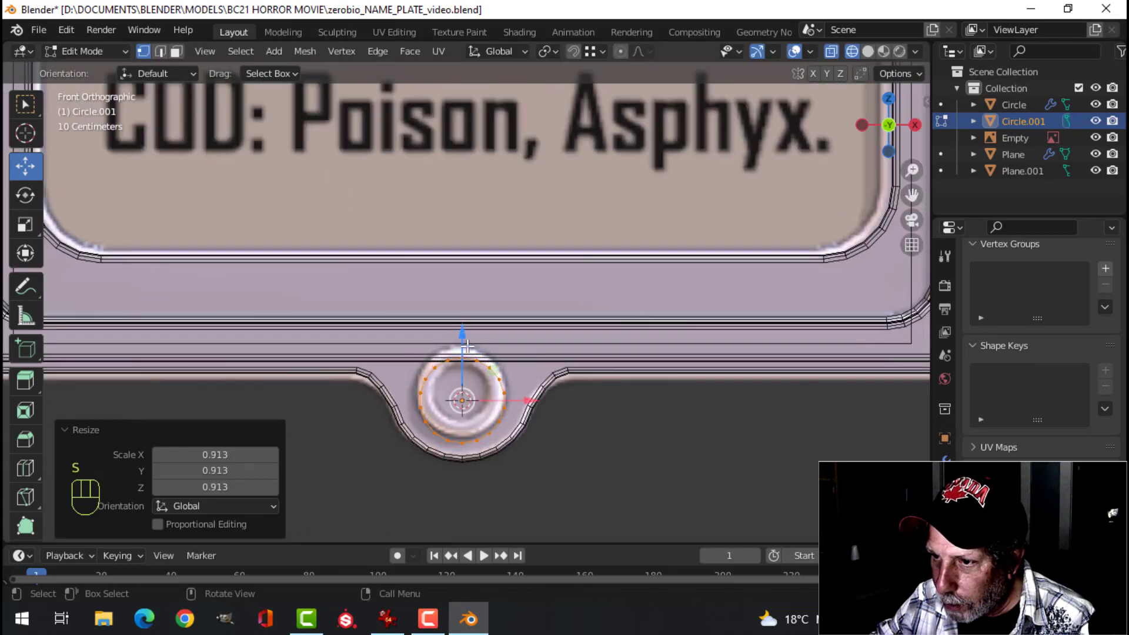
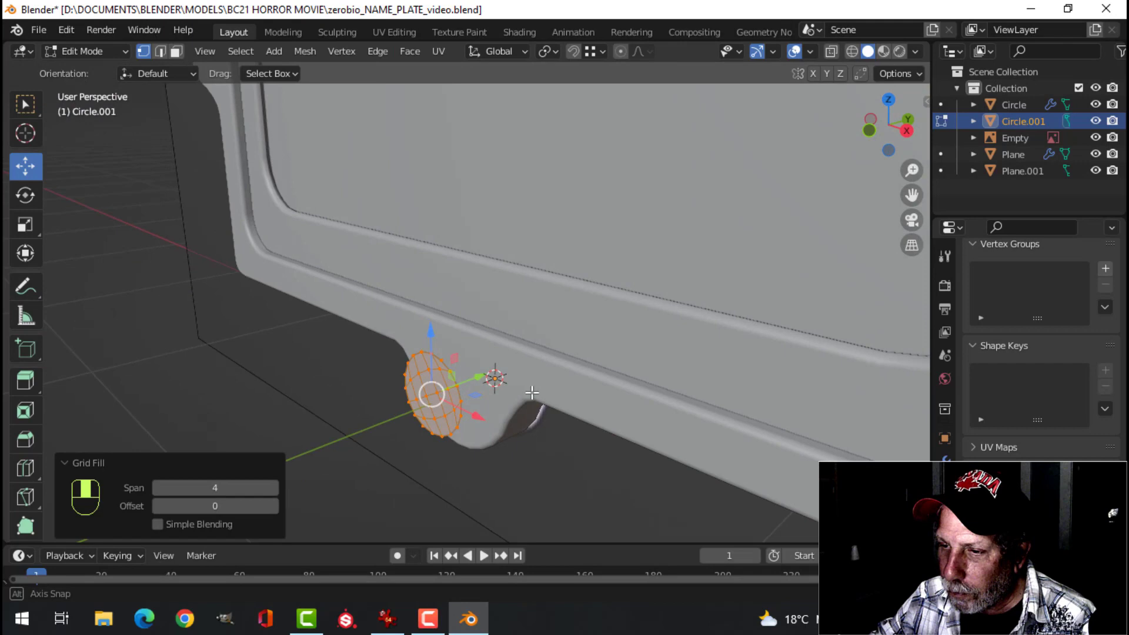
Extrude the circle into a short solid disc and finish editing it.
left_click_drag(580, 314, 607, 297)
left_click_drag(574, 321, 552, 337)
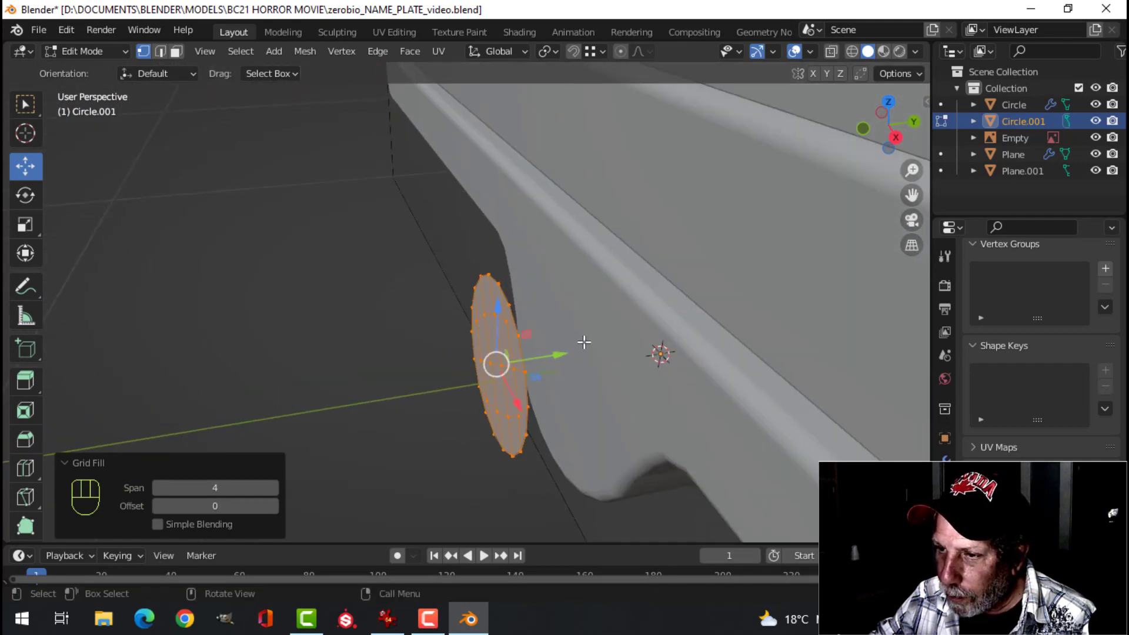
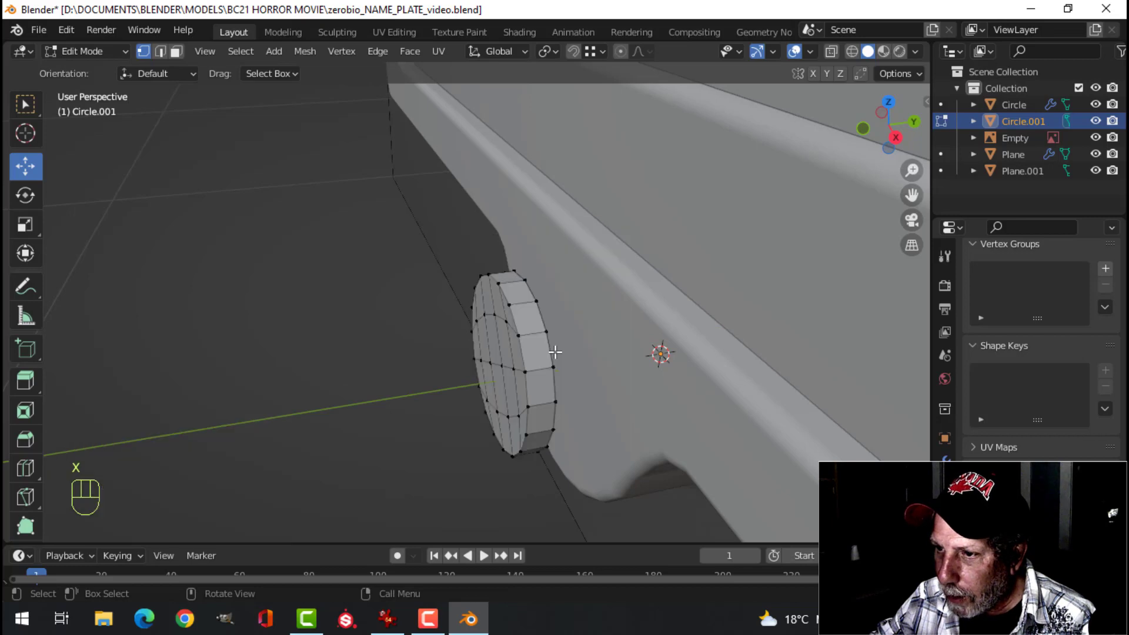
left_click_drag(580, 357, 684, 300)
left_click_drag(593, 367, 586, 386)
key("Tab")
left_click_drag(675, 363, 668, 374)
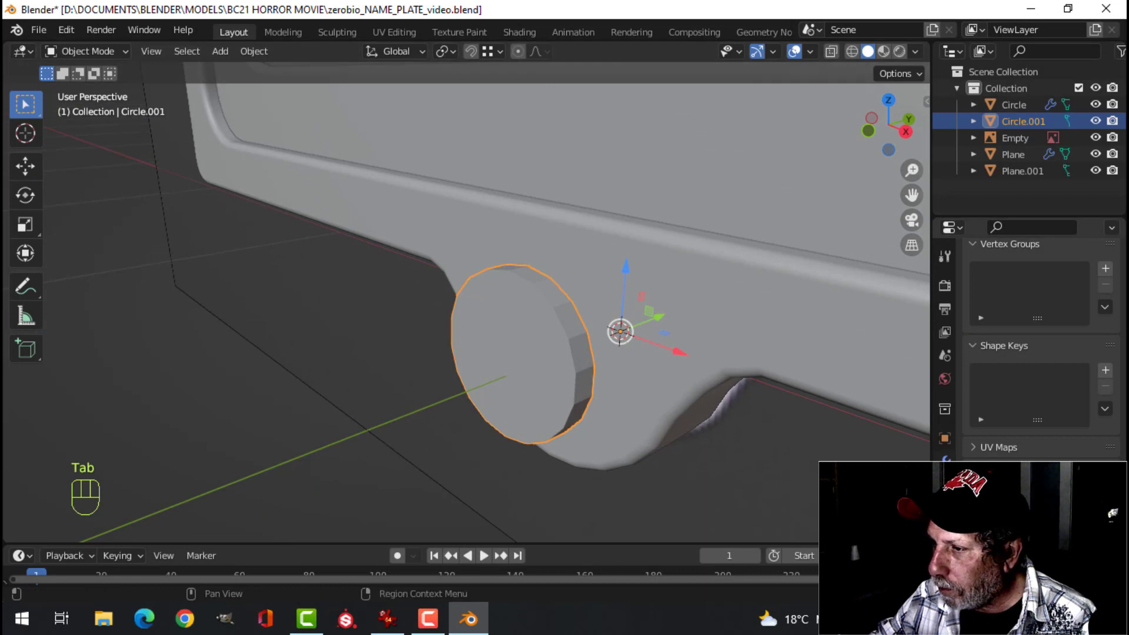
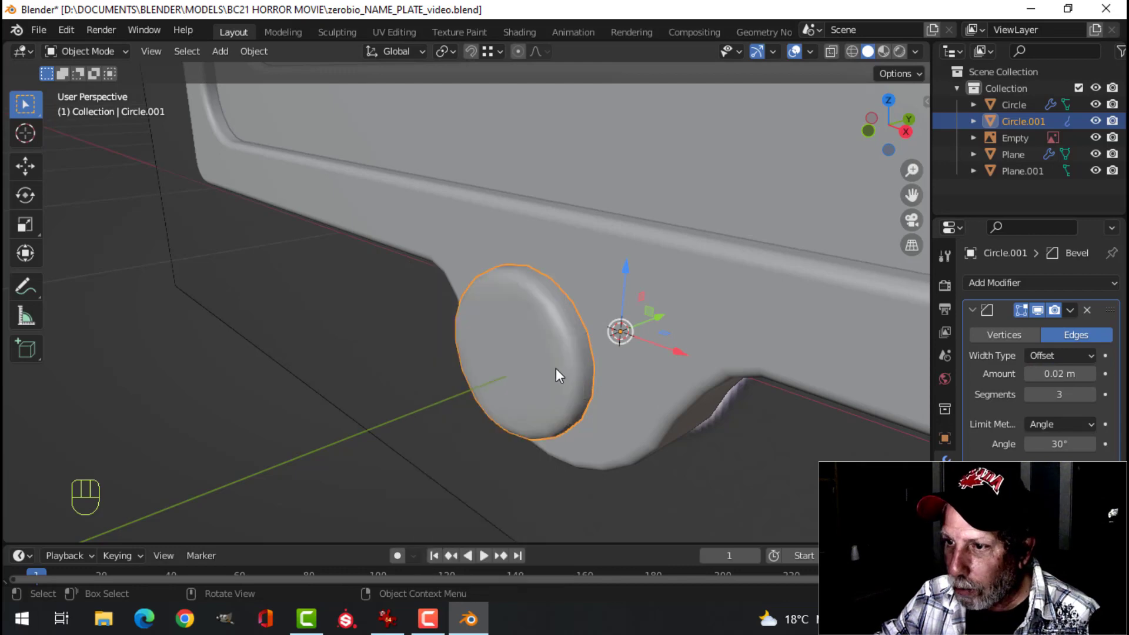
Enter Edit Mode on the rivet and face it straight on in face-select mode.
key("Tab")
middle_click(576, 358)
key("alt+a")
left_click_drag(563, 360, 580, 351)
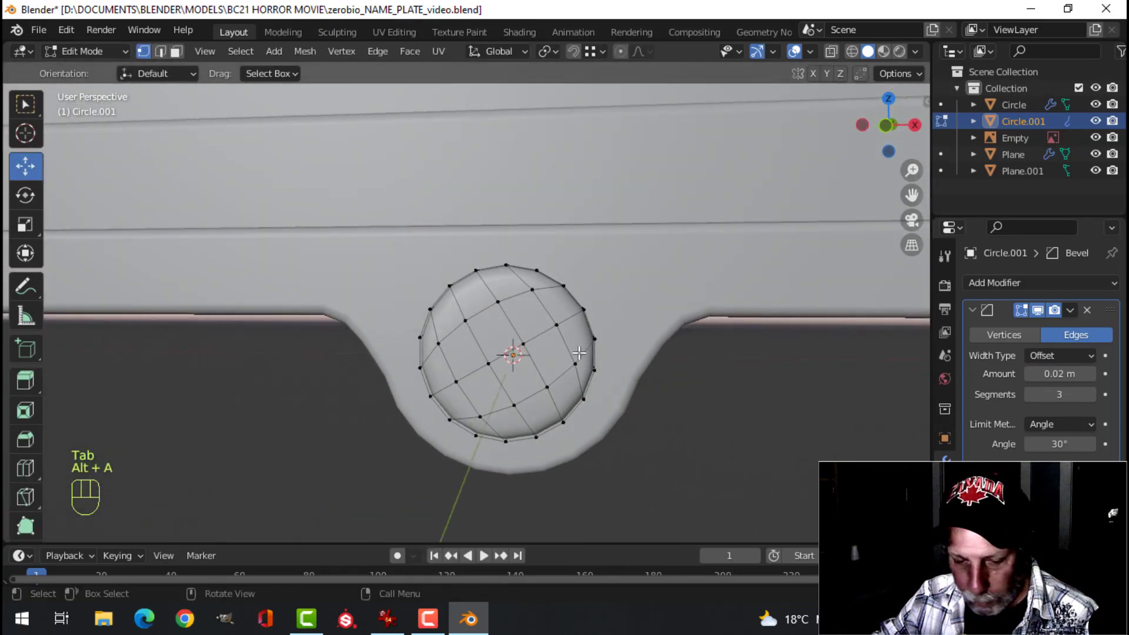
key("3")
key("KP_1")
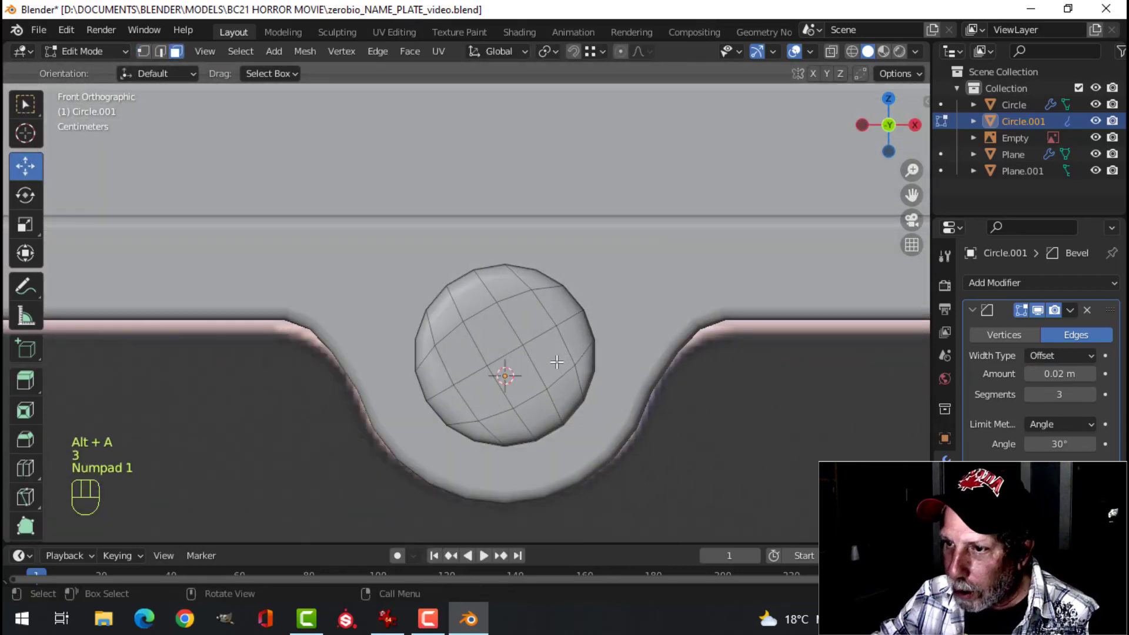
Circle-select the rivet's central and upper front faces for the recessed inner ring.
key("c")
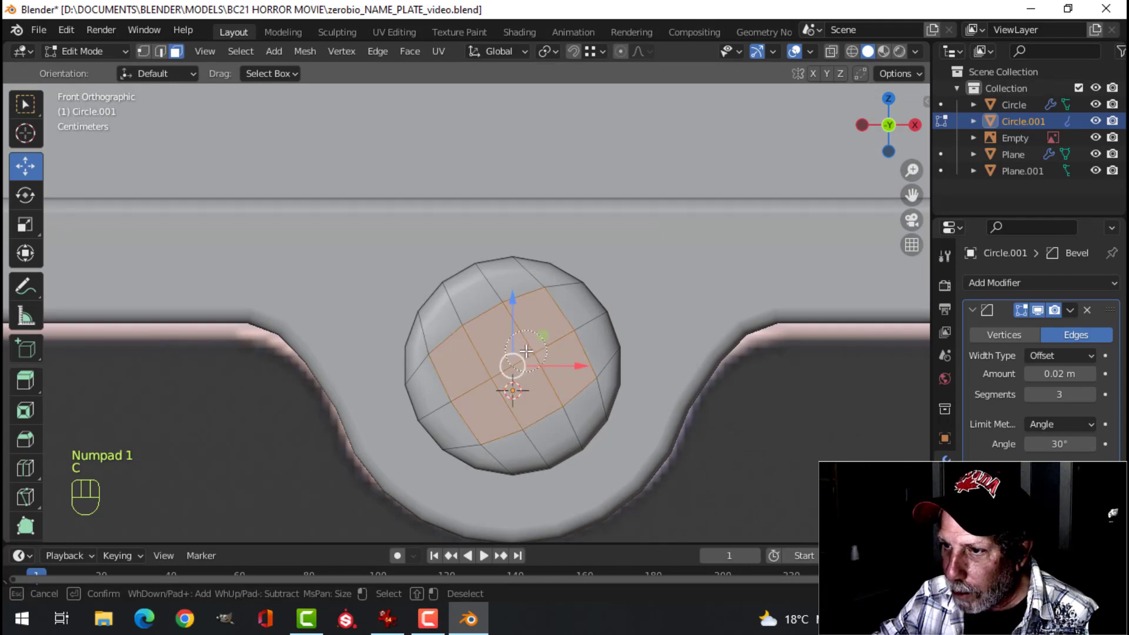
key("Escape")
left_click_drag(607, 371, 521, 402)
left_click_drag(525, 381, 619, 339)
key("c")
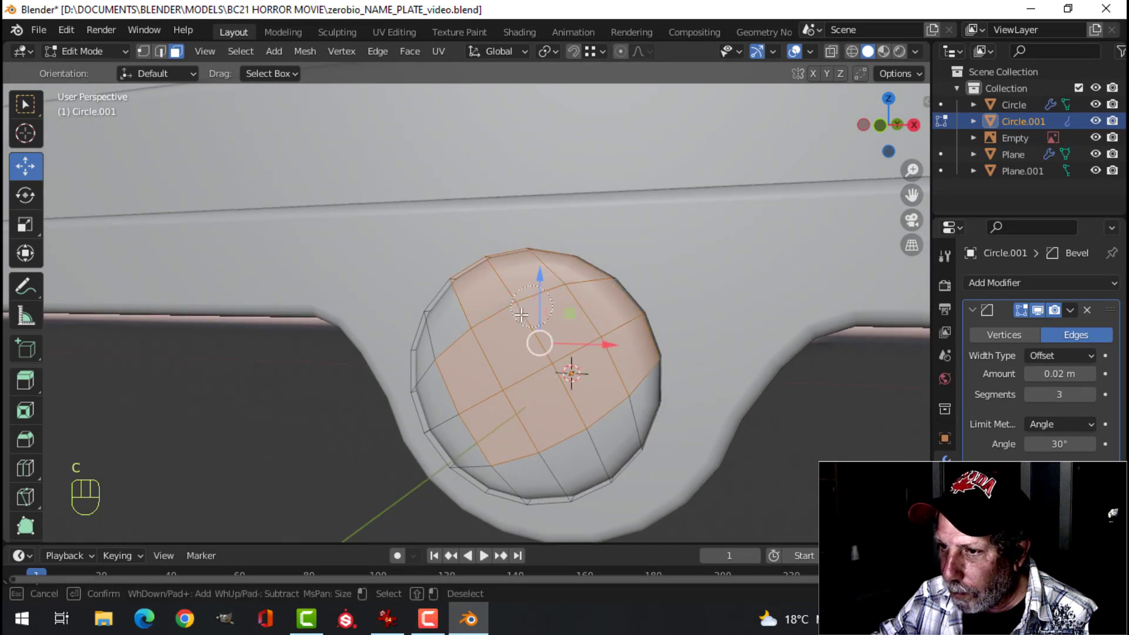
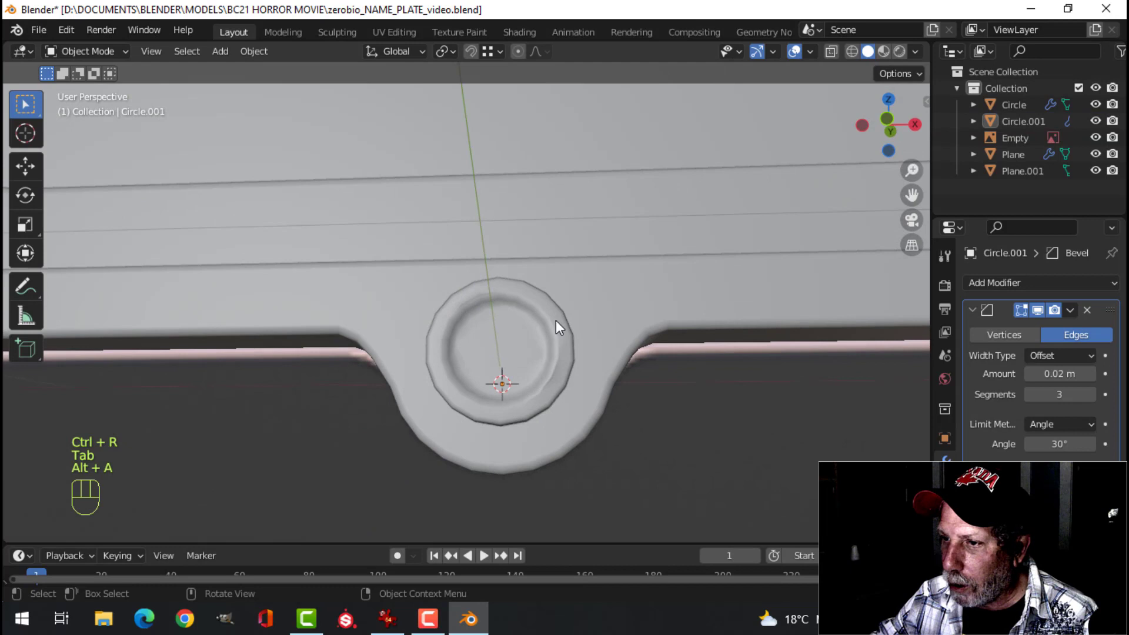
Add a Weighted Normal modifier to the bottom rivet Circle.001 after its Bevel.
left_click(980, 312)
left_click_drag(1005, 290, 762, 402)
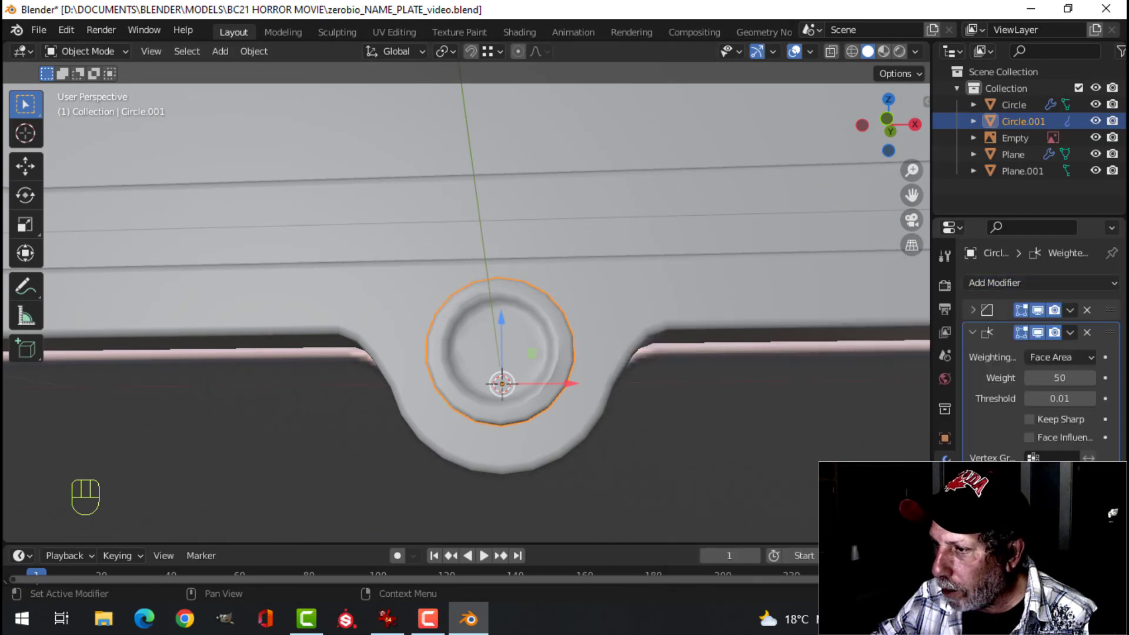
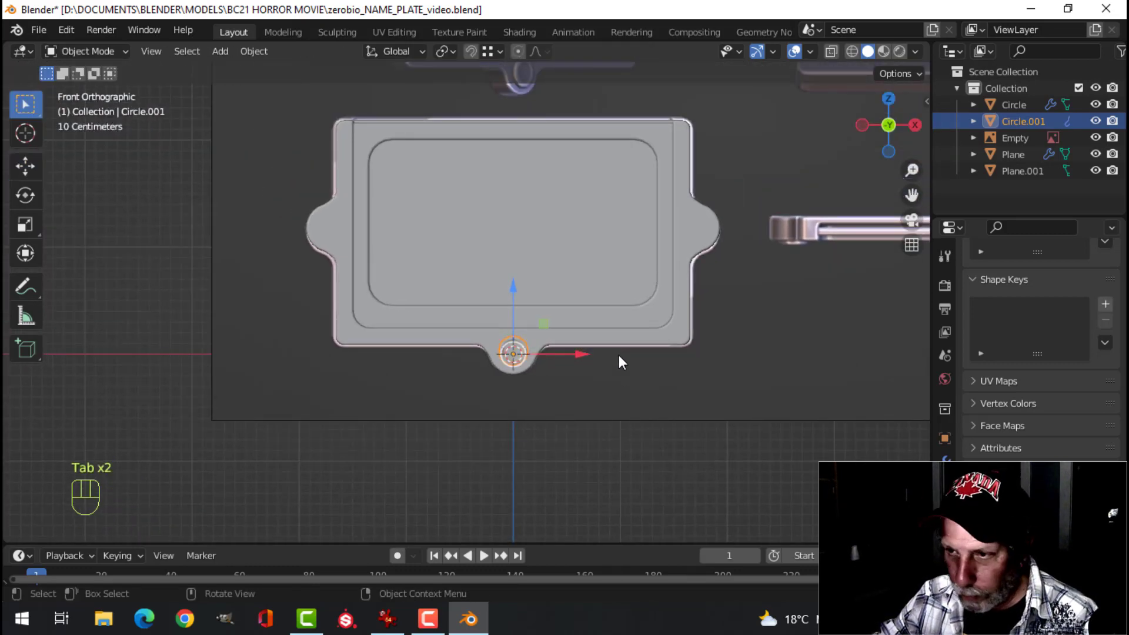
Duplicate the rivet and move the copy onto the left tab.
key("shift+d")
left_click(624, 363)
key("g")
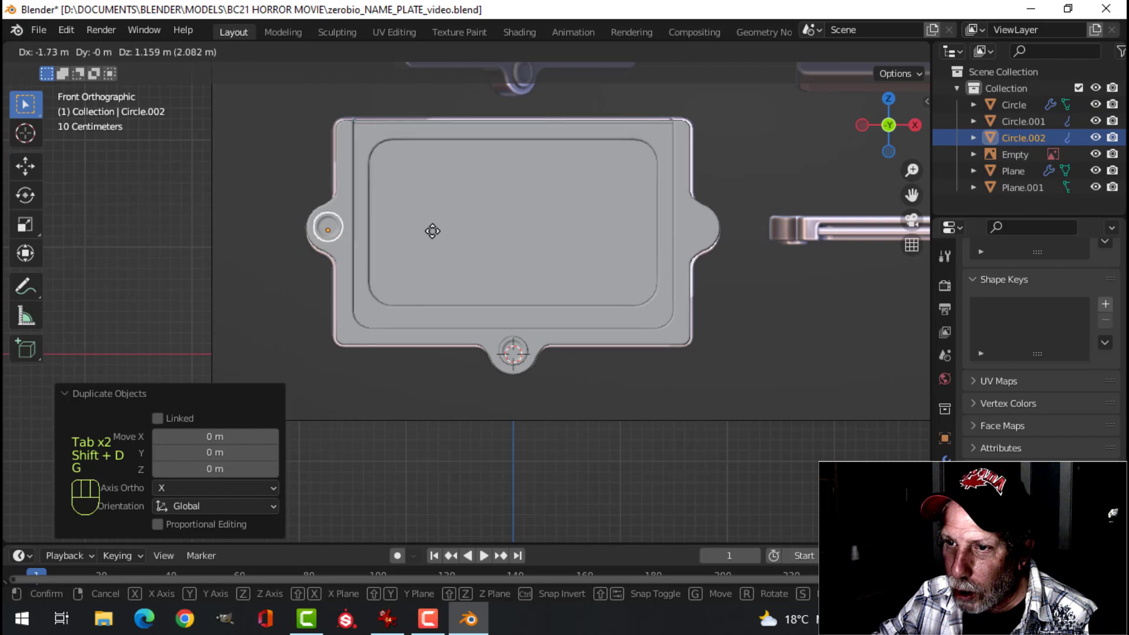
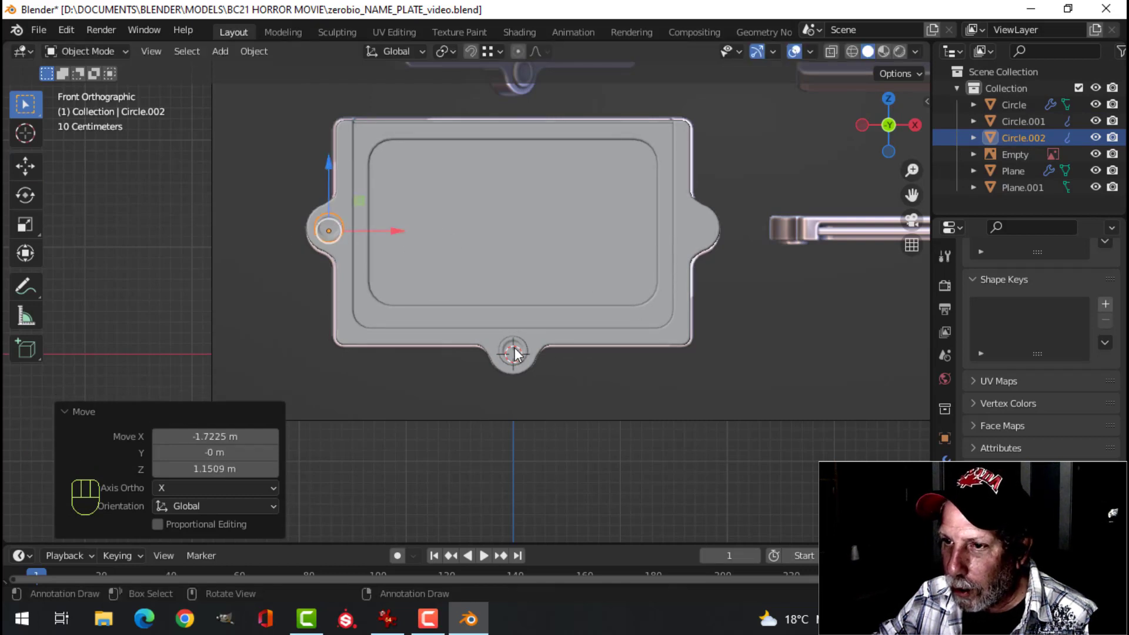
left_click_drag(257, 58, 526, 135)
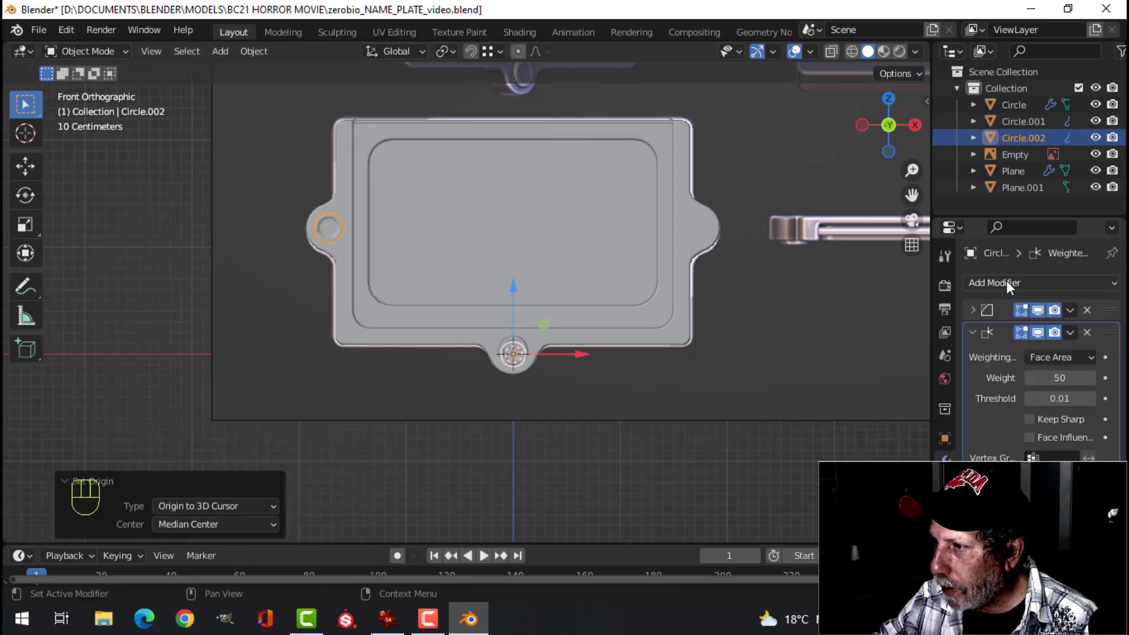
Mirror the rivet copy onto the right tab and hide the Empty in the Outliner.
left_click_drag(1002, 288, 807, 468)
key("alt+a")
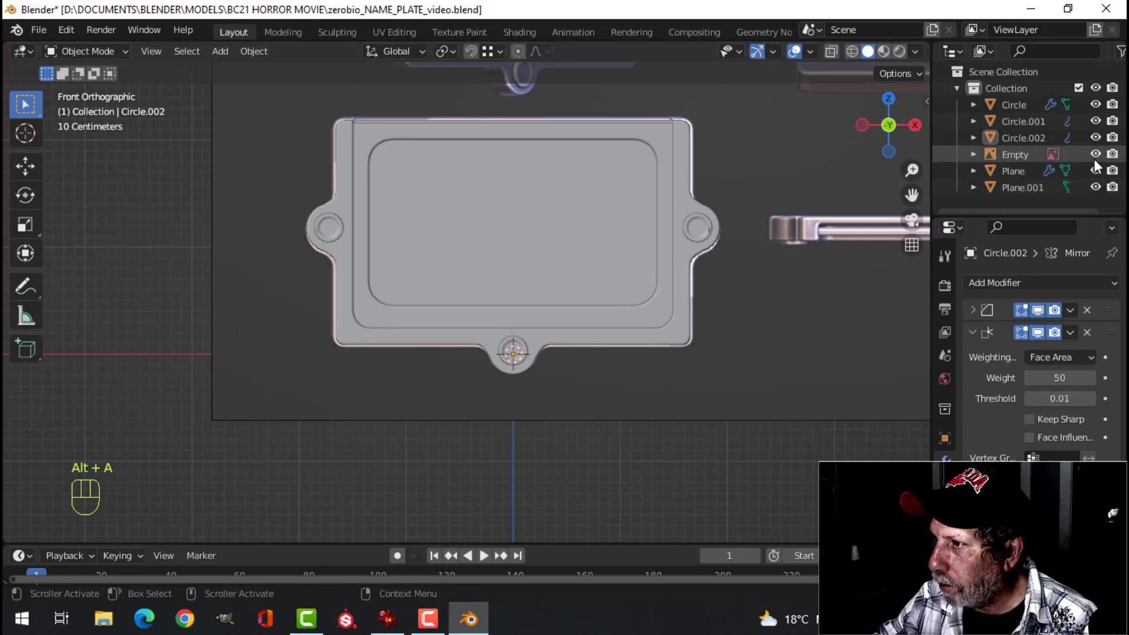
left_click(1101, 157)
middle_click(706, 289)
left_click_drag(672, 313, 624, 324)
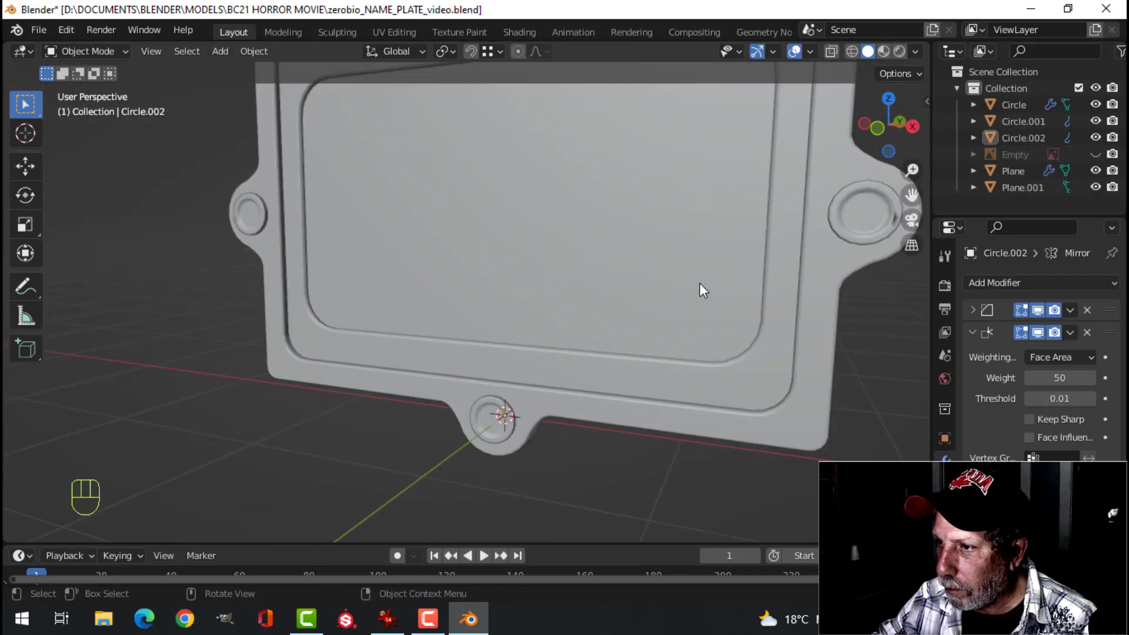
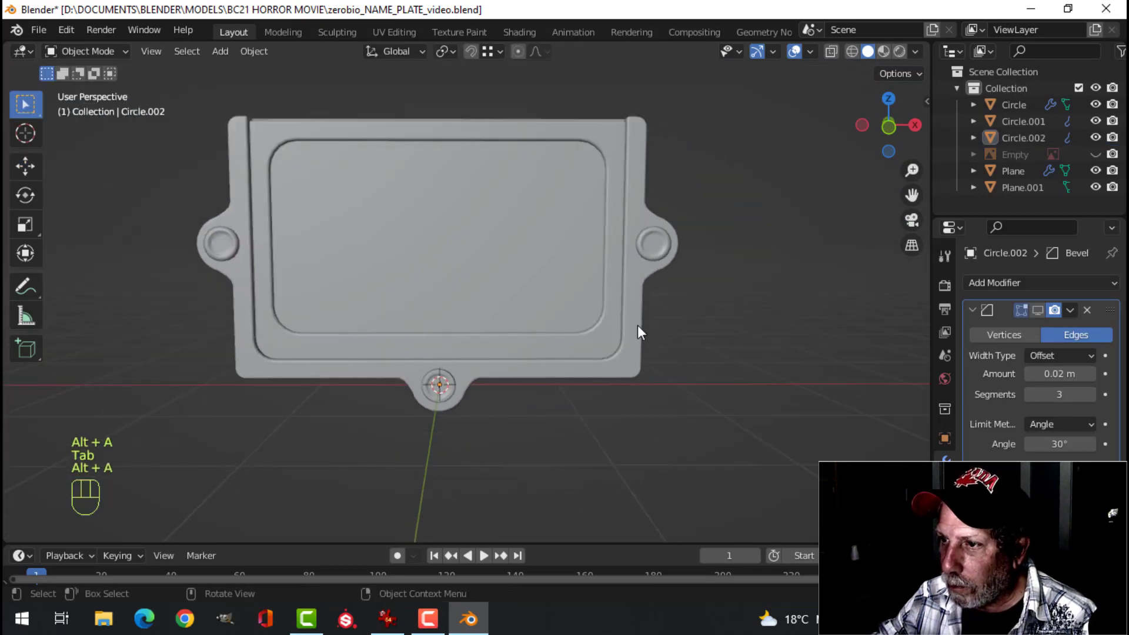
left_click_drag(639, 335, 645, 368)
left_click_drag(647, 368, 634, 378)
left_click_drag(620, 386, 666, 390)
middle_click(675, 388)
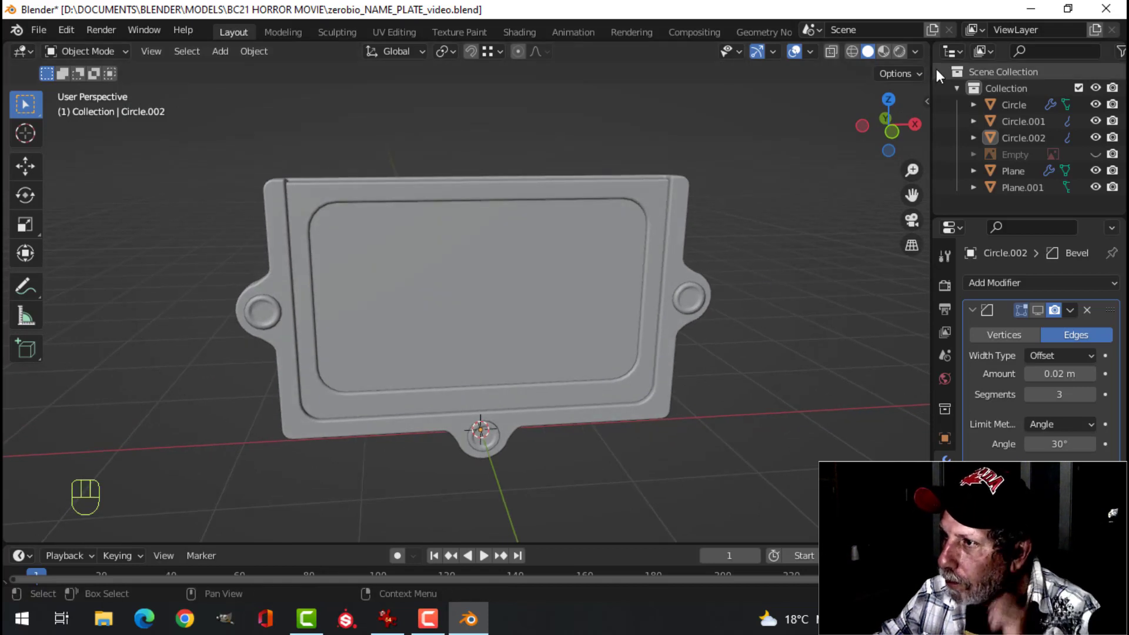
left_click_drag(923, 55, 730, 411)
left_click_drag(922, 59, 691, 380)
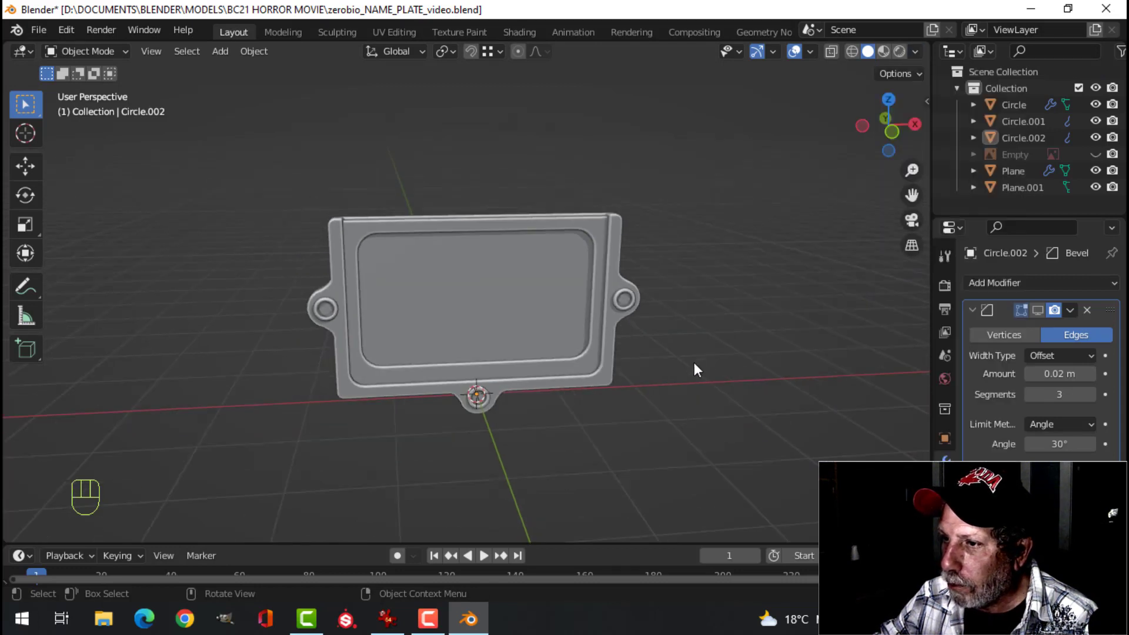
middle_click(738, 345)
left_click_drag(747, 345, 723, 335)
middle_click(721, 336)
left_click_drag(923, 60, 609, 306)
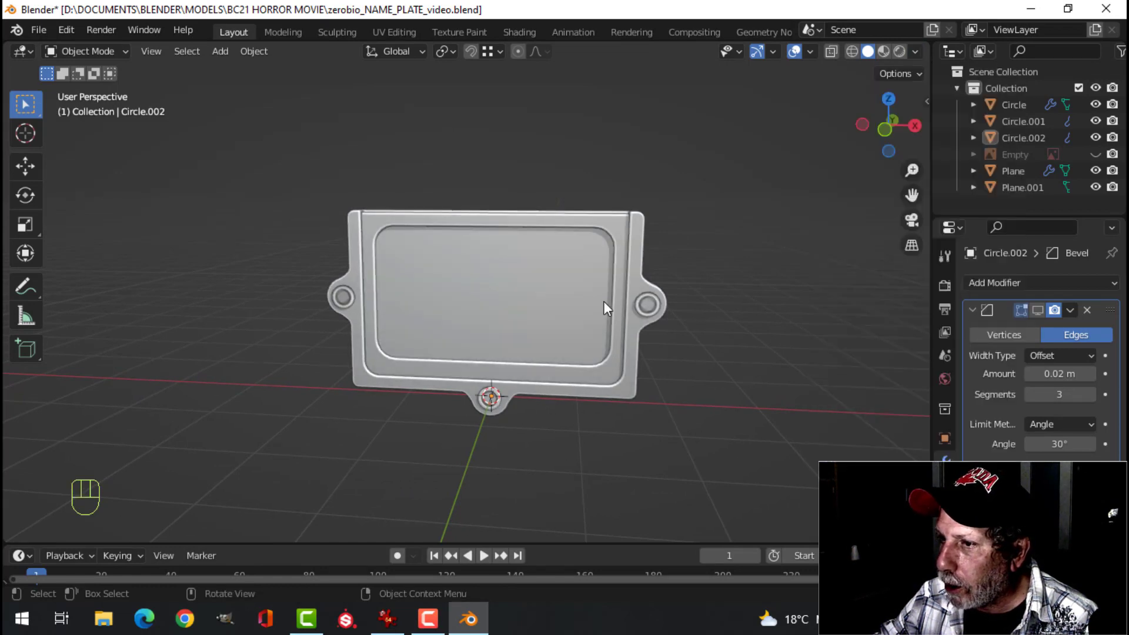
left_click_drag(923, 57, 657, 264)
left_click_drag(664, 264, 694, 251)
Recalculate the mirrored rivet copy Circle.002's normals to point outward.
left_click(695, 311)
key("Tab")
key("a")
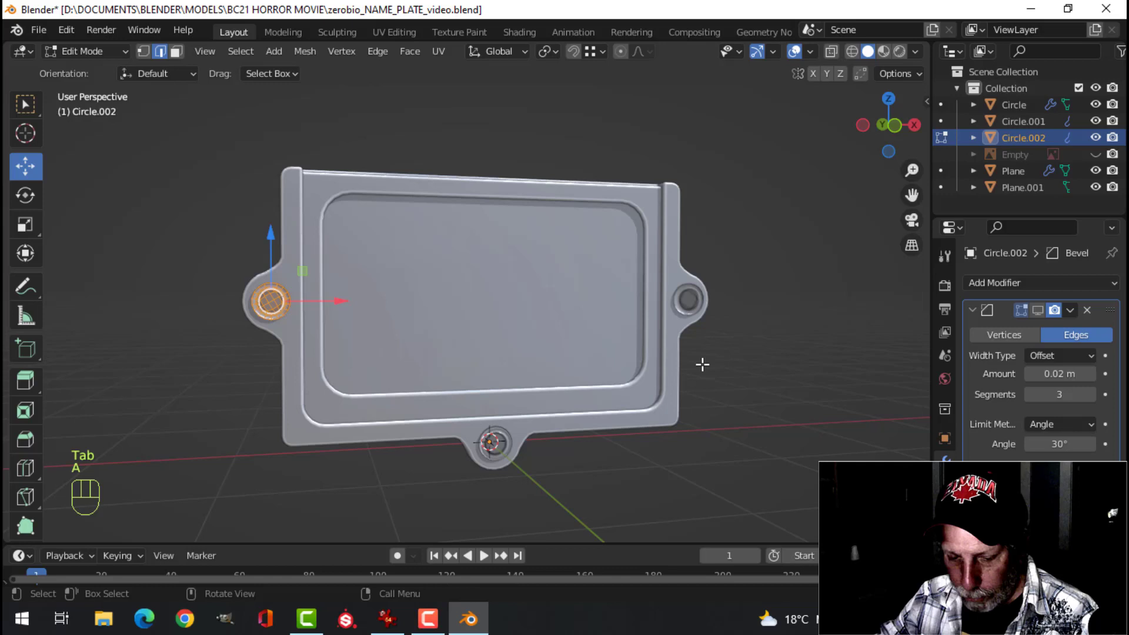
key("alt+n")
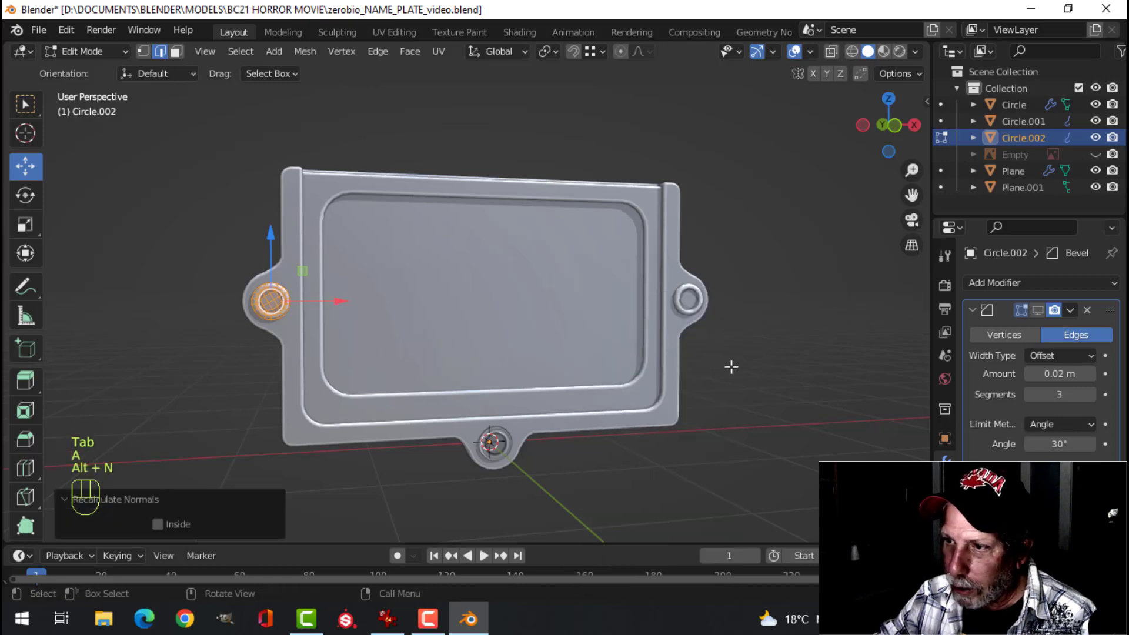
key("Tab")
key("alt+a")
Recalculate the bottom rivet Circle.001's normals outward and return to Object Mode.
left_click_drag(629, 409, 606, 377)
left_click_drag(500, 407, 581, 415)
key("Tab")
key("a")
key("alt+n")
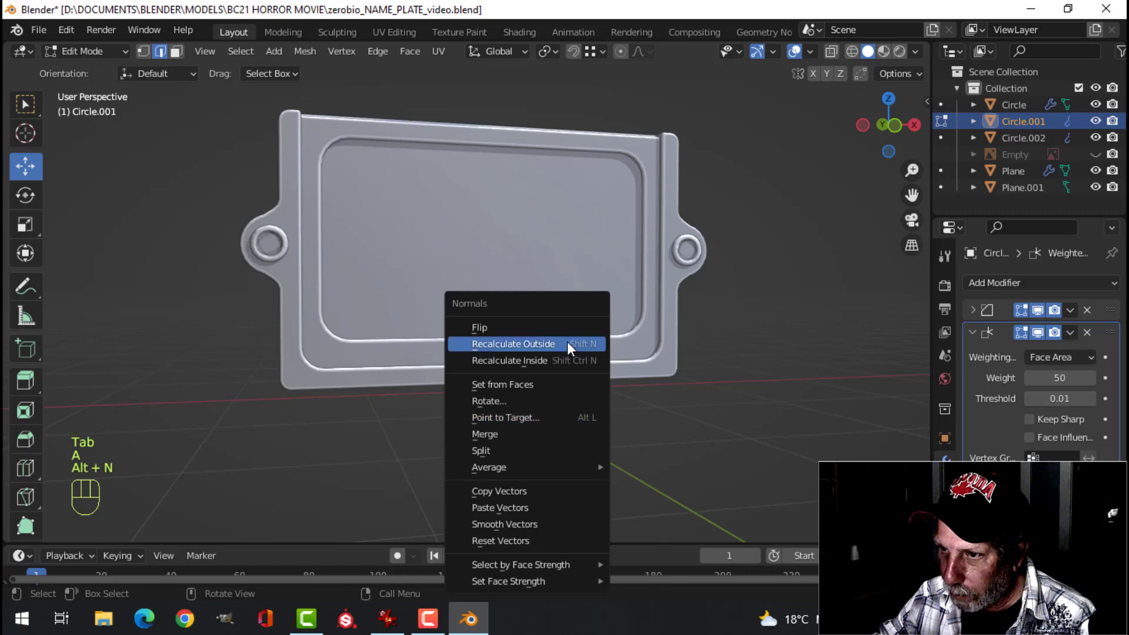
key("Tab")
key("alt+a")
Give the plate body and inner frame a bluish viewport display colour.
middle_click(730, 333)
middle_click(710, 335)
middle_click(709, 339)
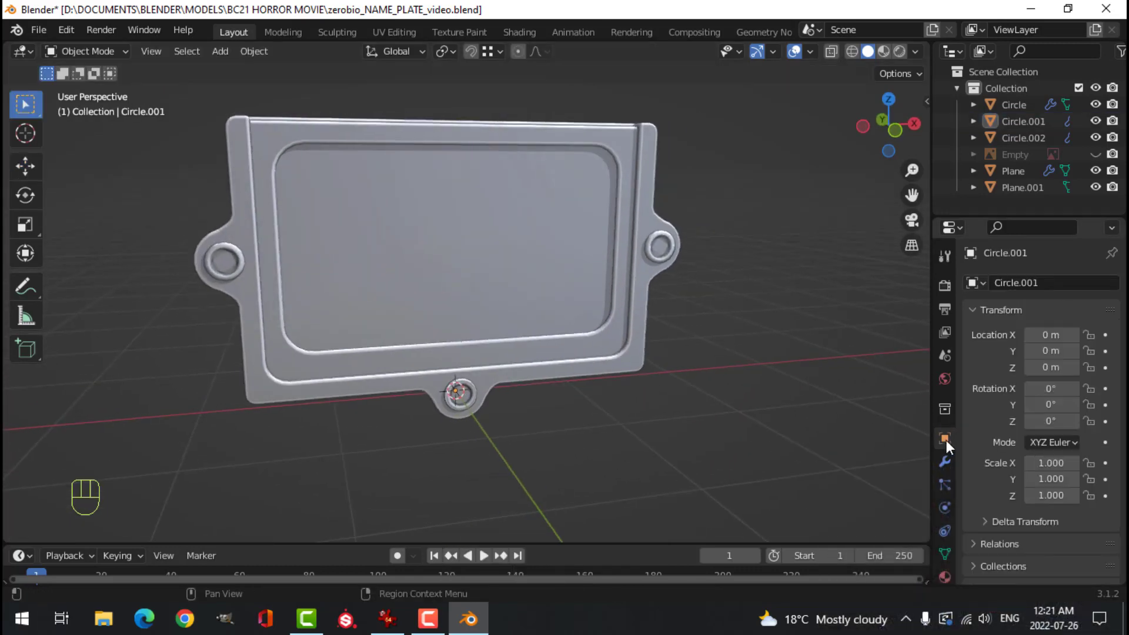
left_click(602, 291)
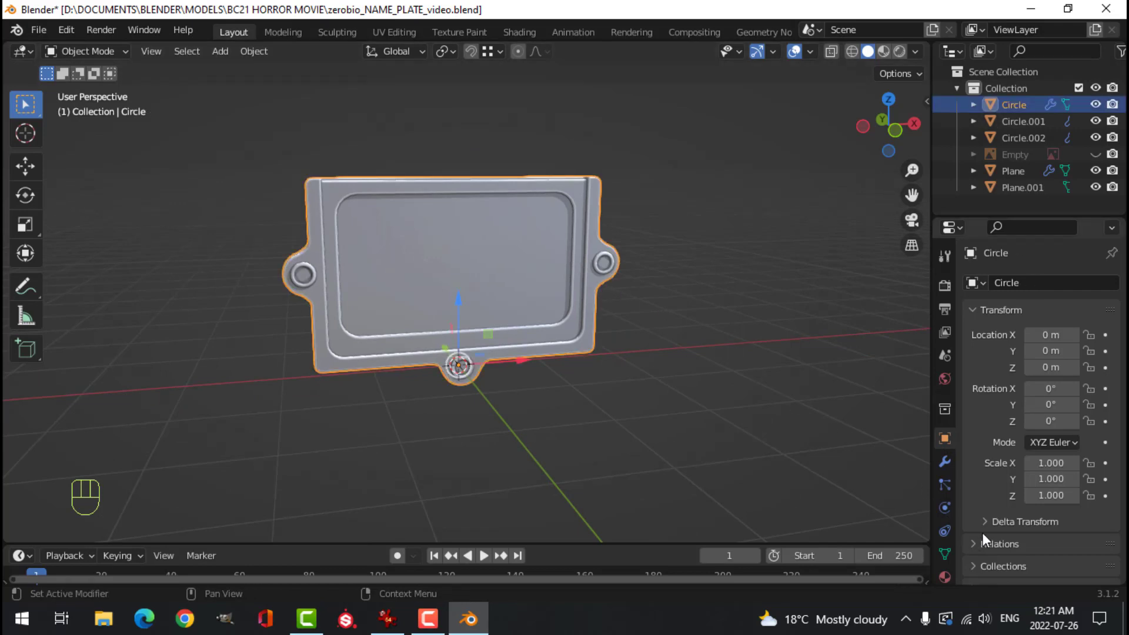
left_click_drag(976, 532, 1026, 531)
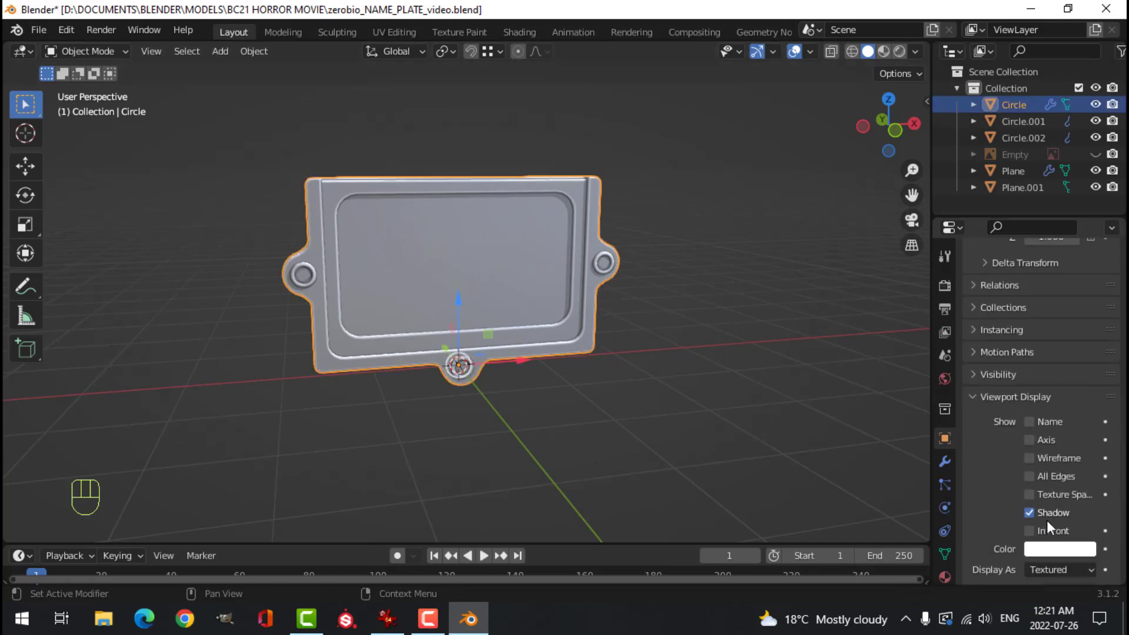
left_click(1062, 554)
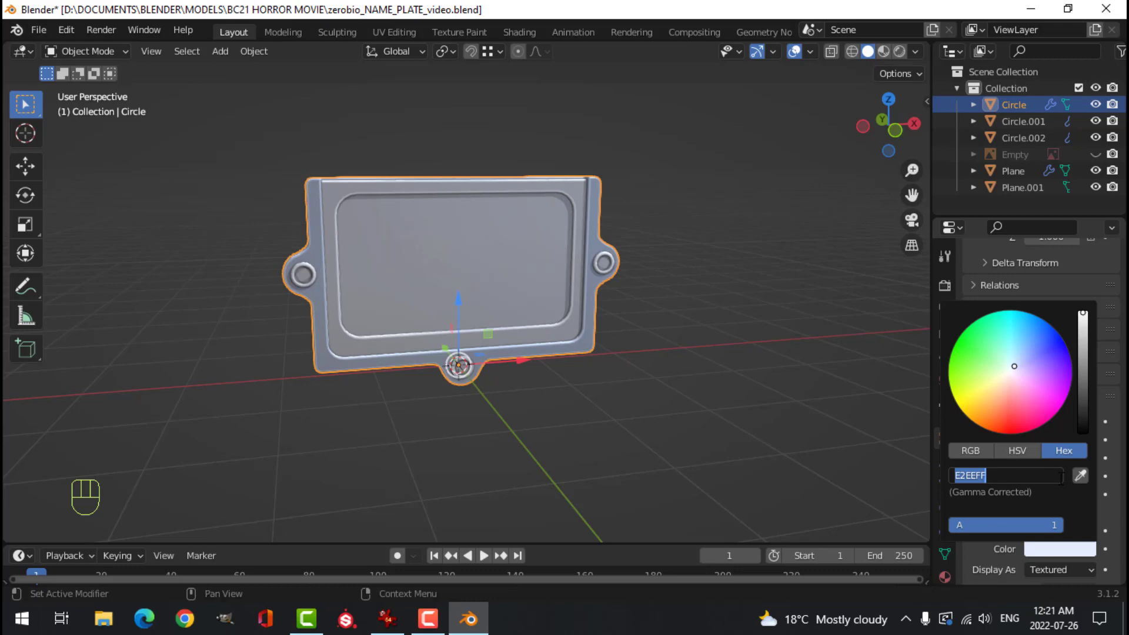
left_click(526, 334)
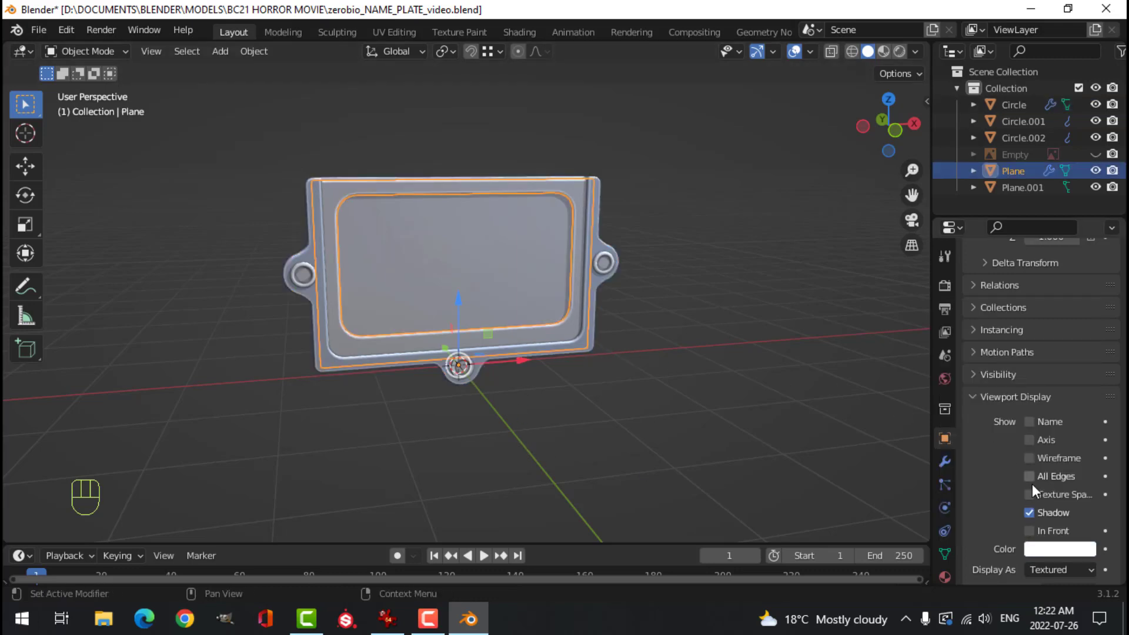
left_click_drag(1064, 551, 1054, 497)
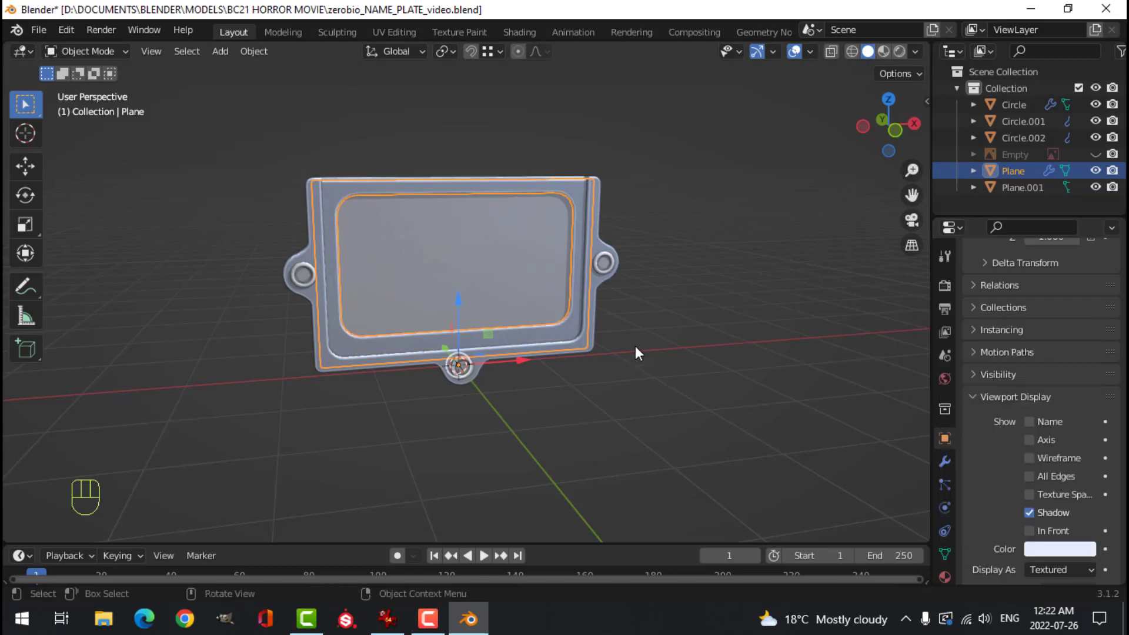
key("alt+a")
Give the paper insert a pale yellow viewport display colour.
left_click(538, 260)
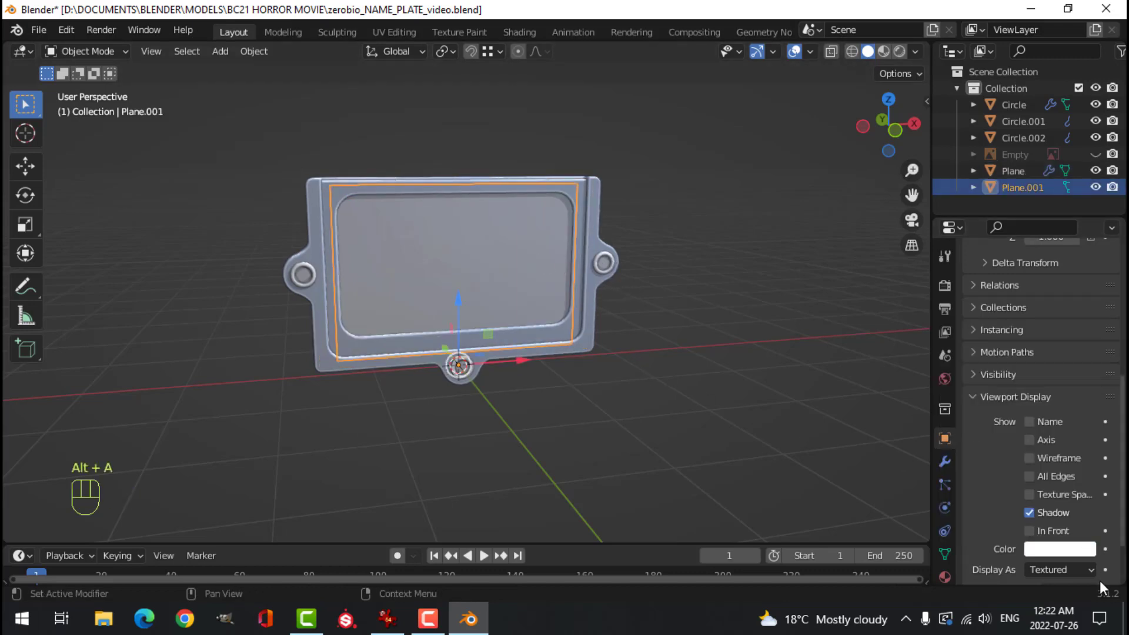
left_click(1075, 551)
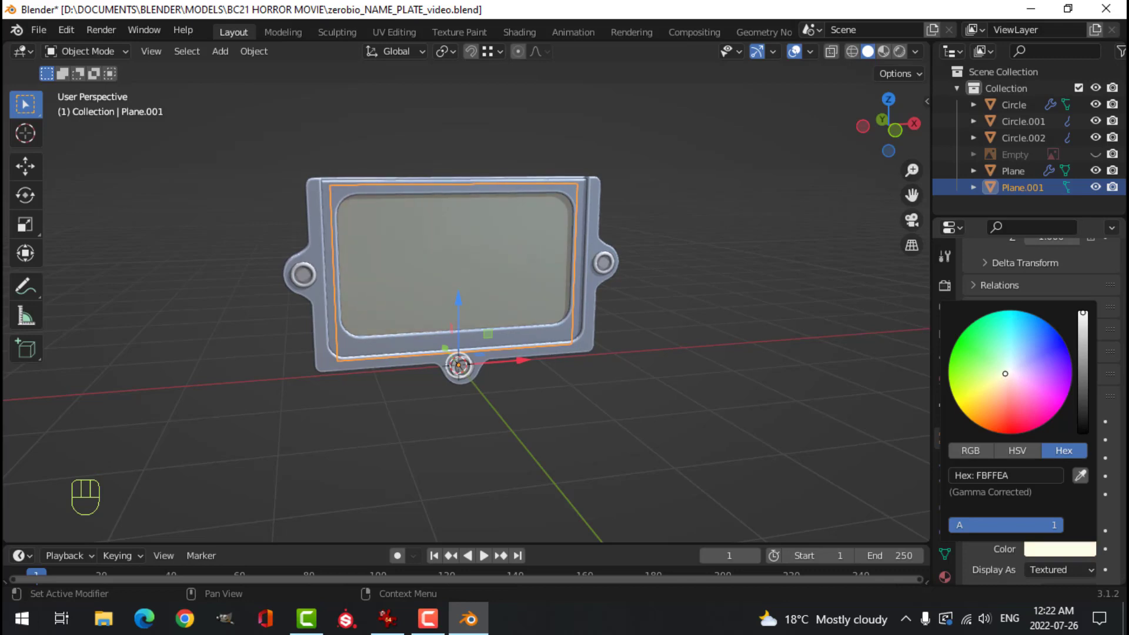
key("alt+a")
left_click_drag(632, 343, 618, 325)
left_click_drag(648, 331, 676, 335)
middle_click(673, 343)
Give the rivets a pale blue display colour and orbit to inspect the finished plate.
left_click_drag(506, 425, 1051, 534)
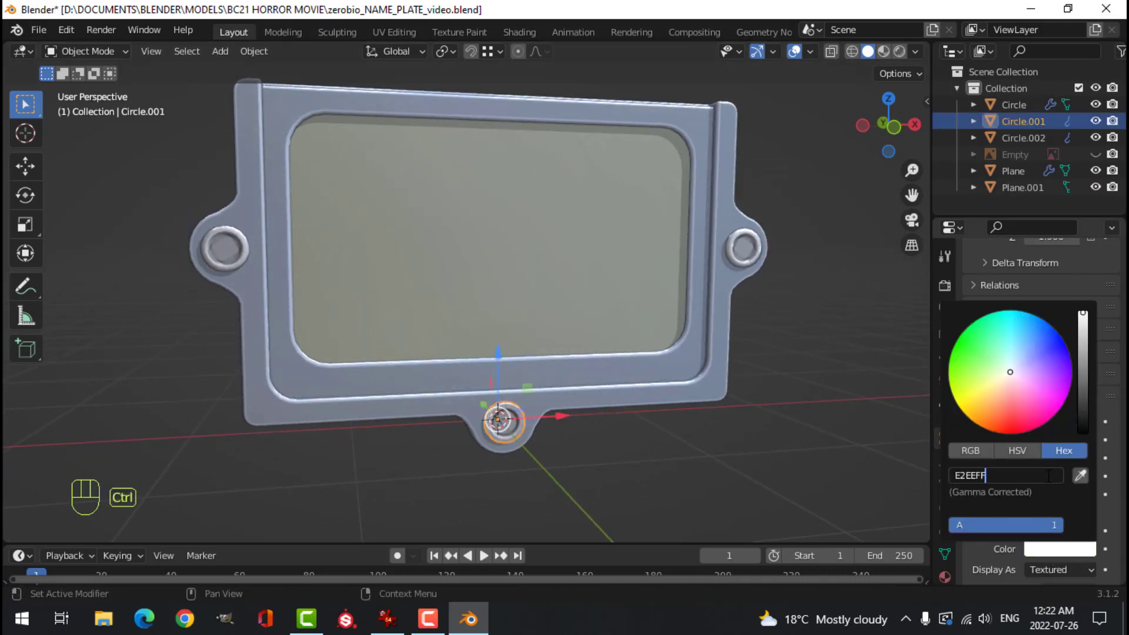
key("alt+a")
left_click_drag(639, 357, 554, 336)
left_click(806, 256)
left_click(1049, 550)
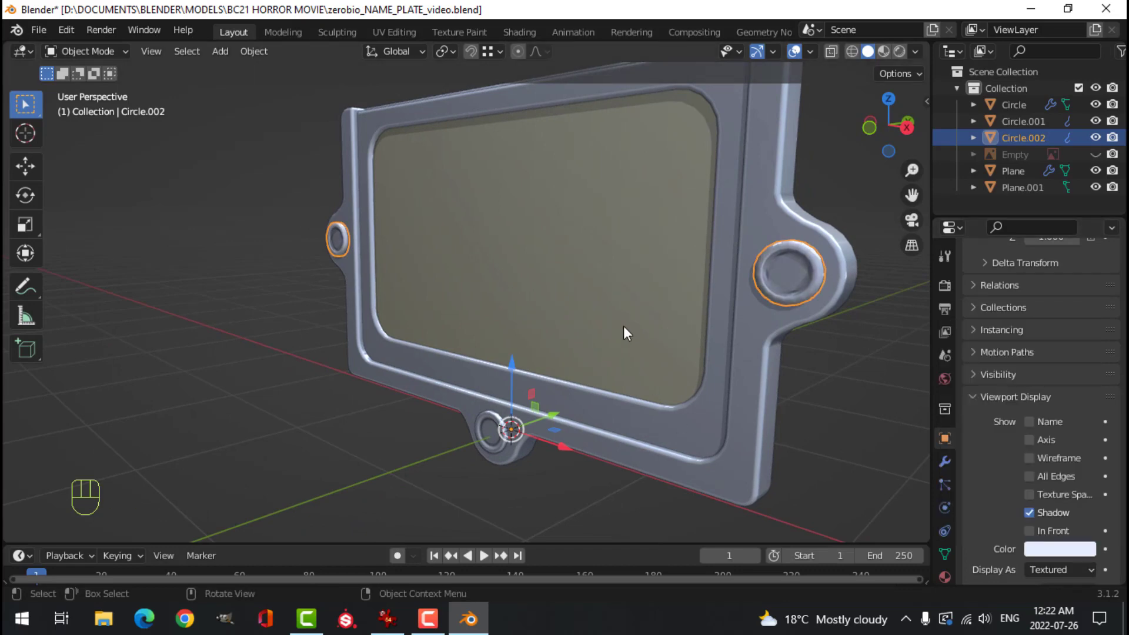
key("alt+a")
middle_click(626, 301)
left_click_drag(647, 310, 477, 316)
left_click_drag(460, 339, 564, 282)
left_click_drag(433, 305, 405, 334)
left_click_drag(431, 337, 482, 329)
middle_click(569, 342)
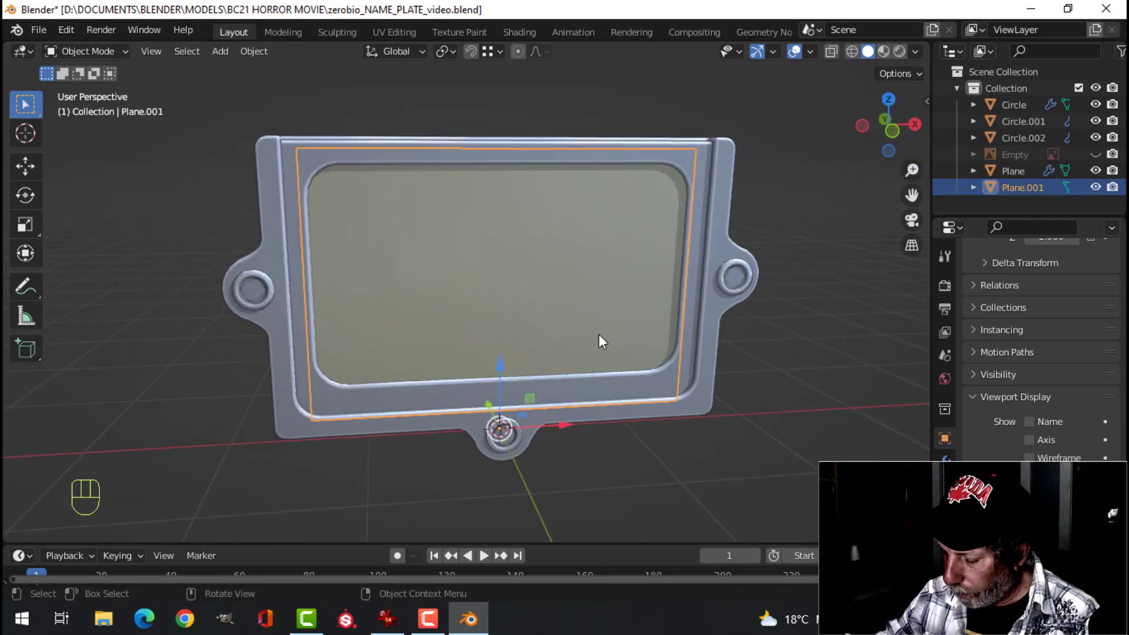
Add a text object from front view and replace its placeholder with 'NAME:'.
key("KP_1")
key("shift+a")
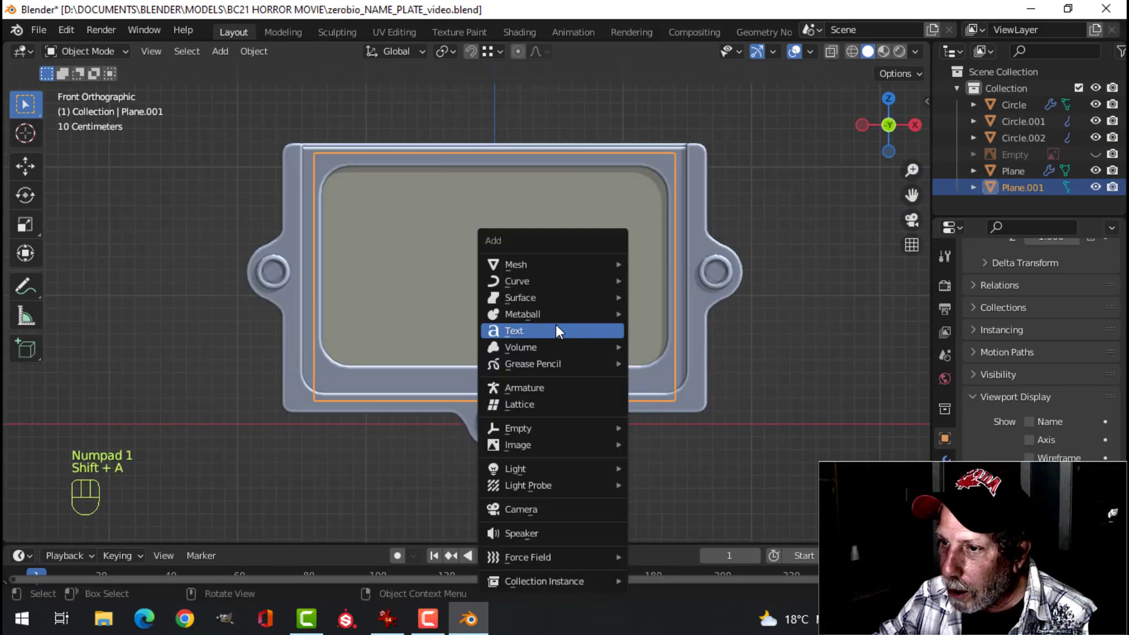
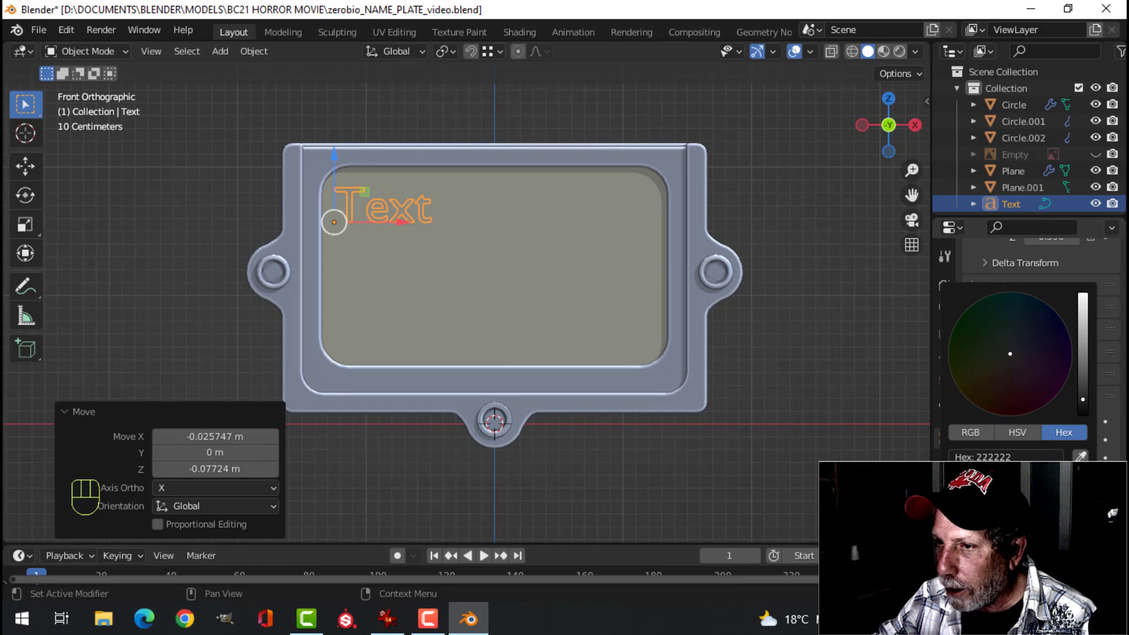
key("Tab")
key("BackSpace")
key("BackSpace")
key("BackSpace")
key("BackSpace")
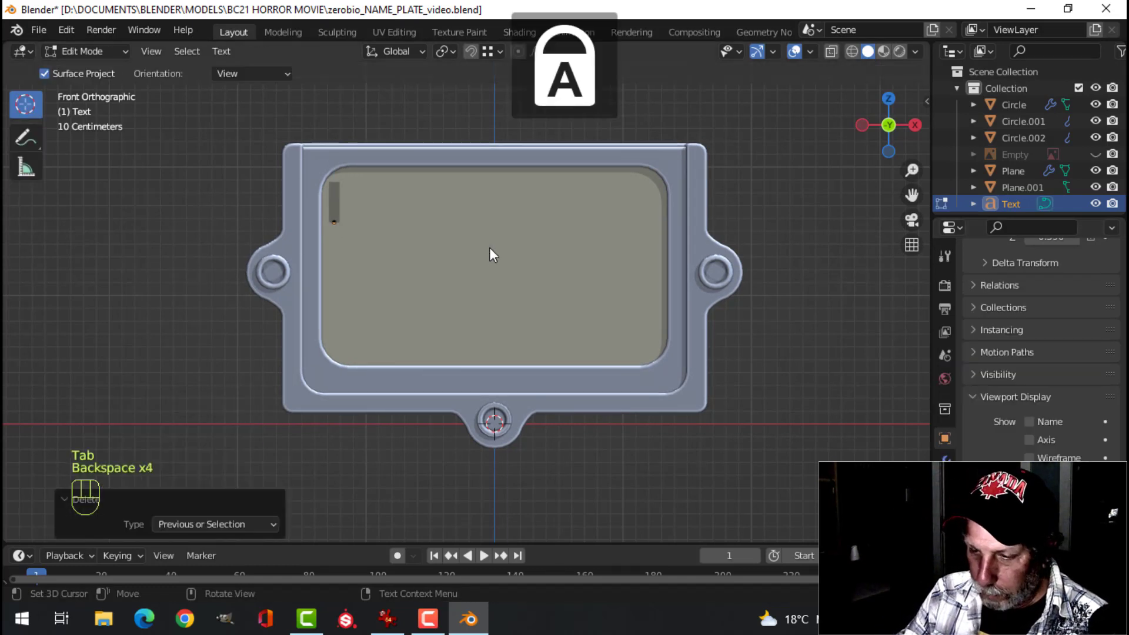
key("n")
key("a")
key("m")
key("e")
key("shift+;")
key("space")
key("Tab")
Scale the NAME: label smaller in the panel's upper-left and browse for the Agency FB font.
left_click_drag(537, 280, 447, 317)
left_click(432, 169)
key("KP_1")
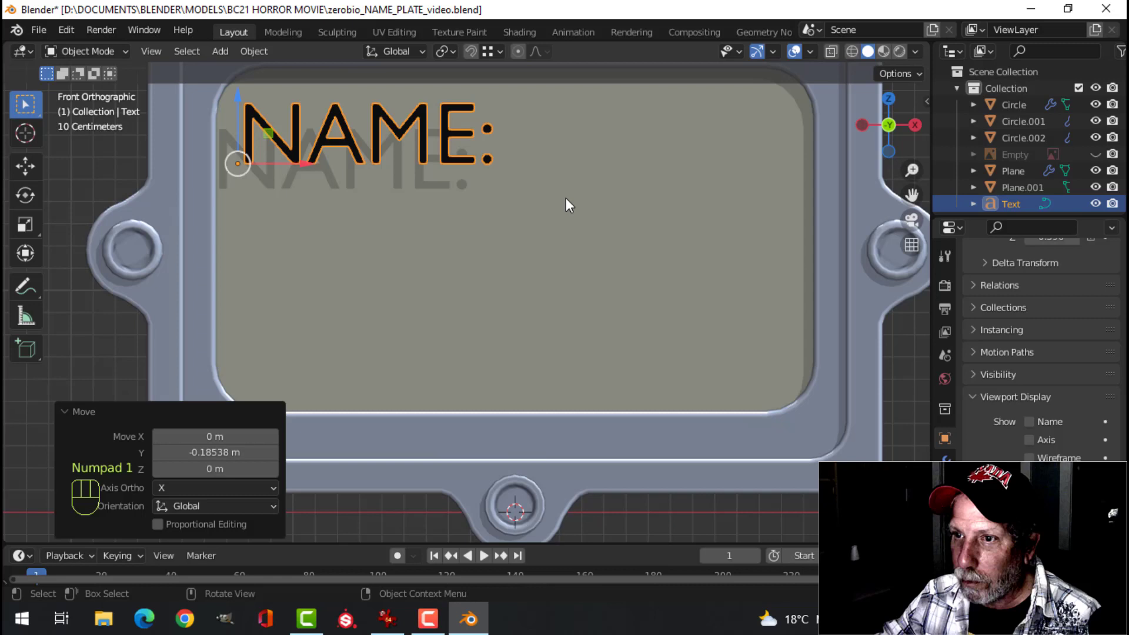
key("Tab")
key("Tab")
key("s")
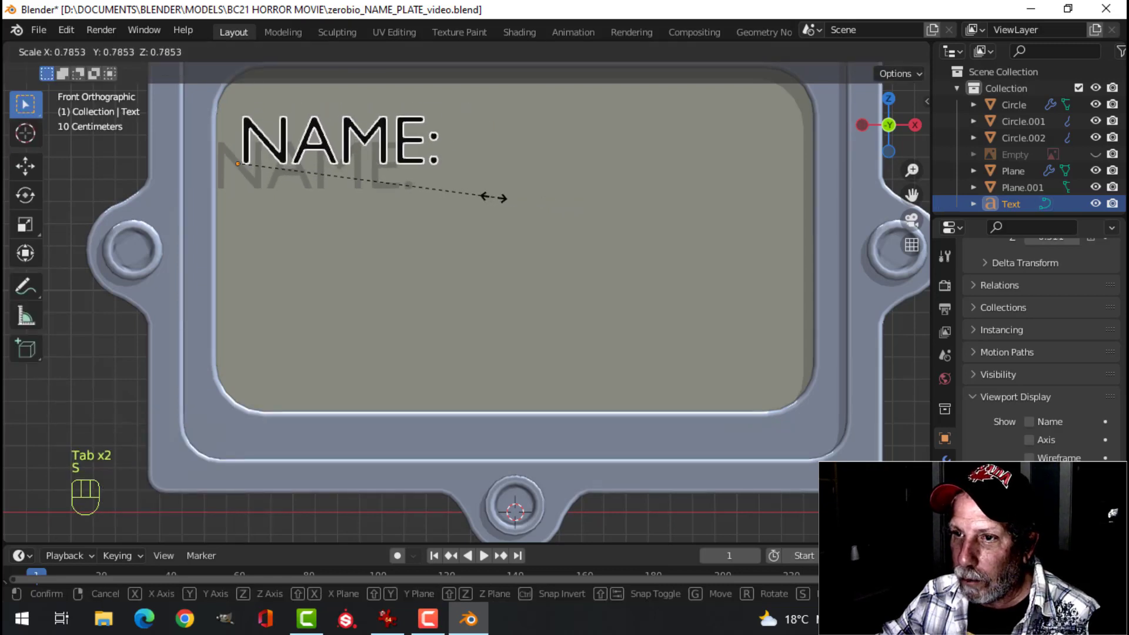
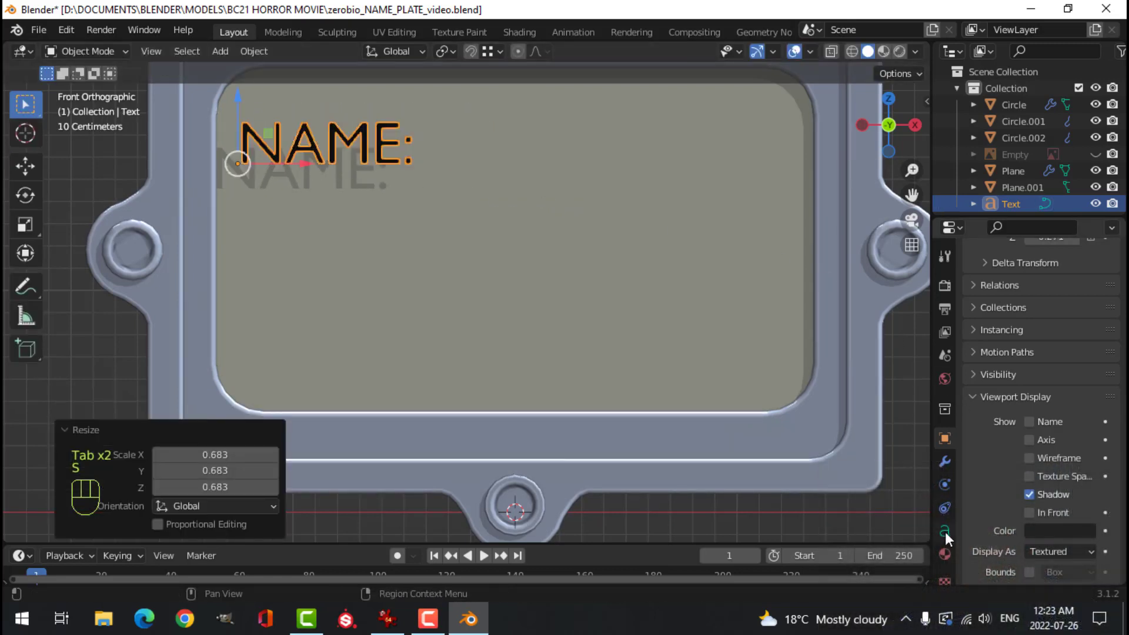
left_click_drag(951, 535, 978, 493)
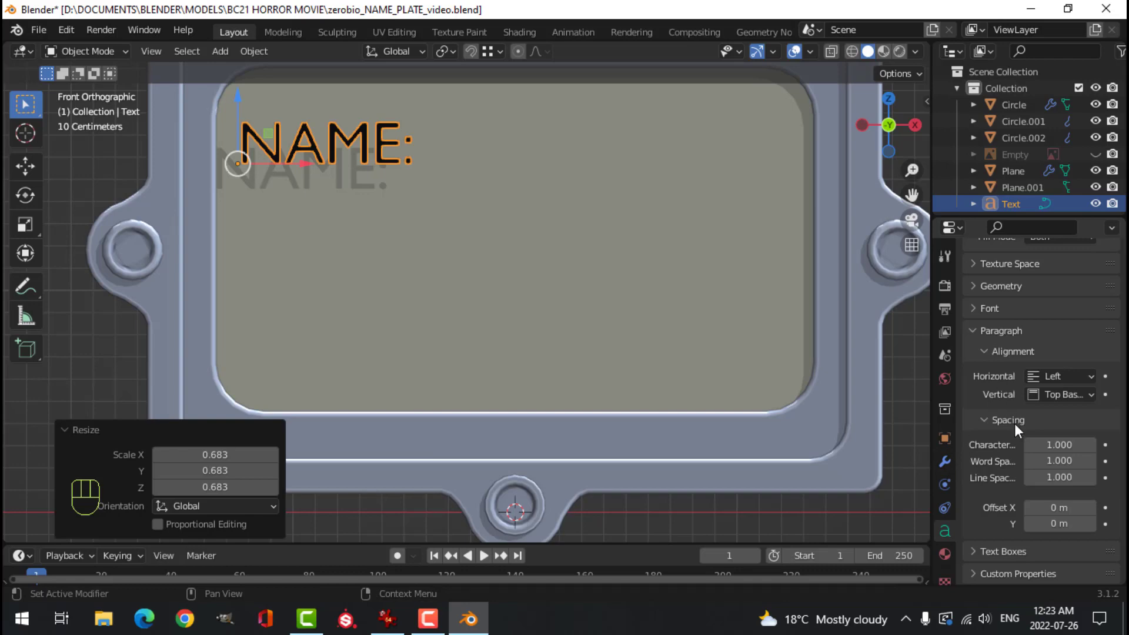
left_click_drag(980, 378, 1025, 379)
left_click(1099, 405)
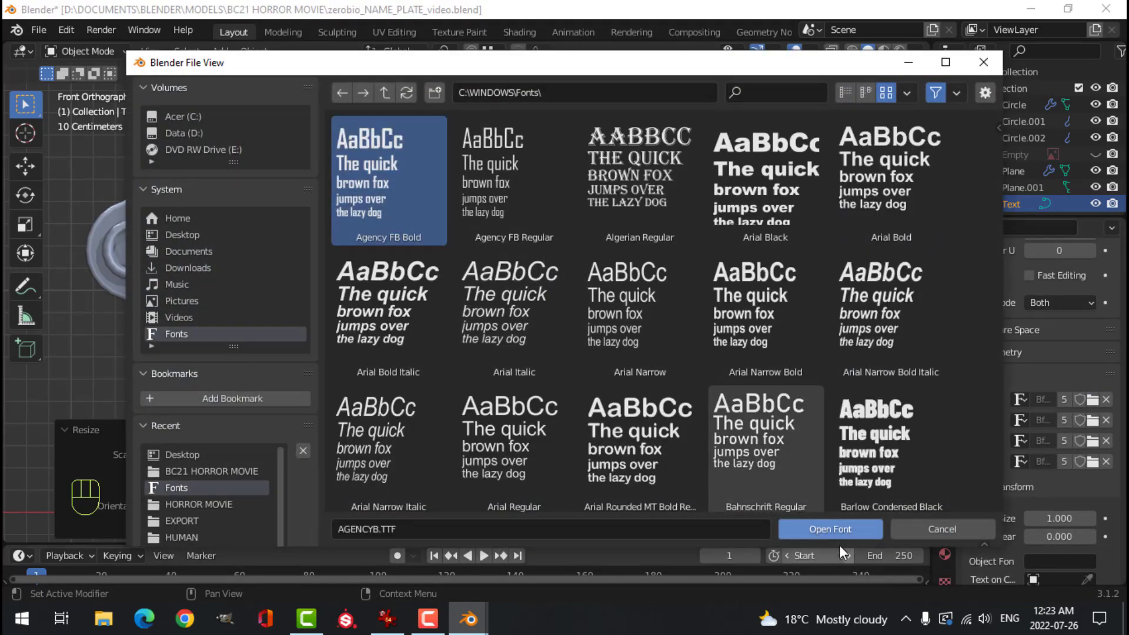
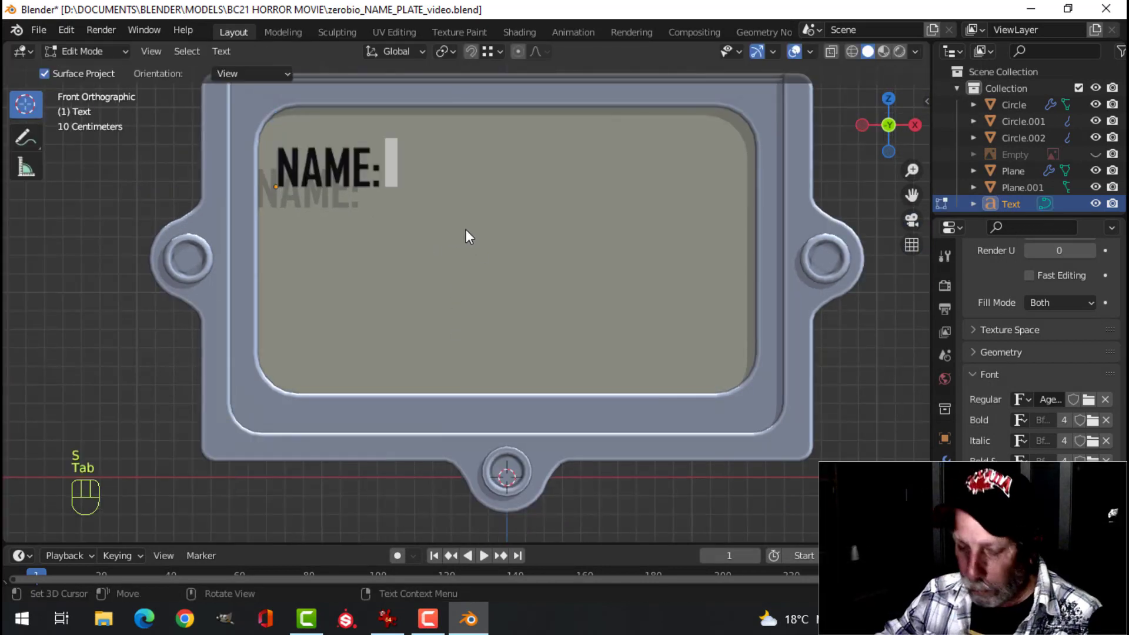
Complete the first label line to read 'NAME: Jane Doe'.
key("shift+j")
key("a")
key("n")
key("e")
key("space")
key("shift+d")
key("o")
key("e")
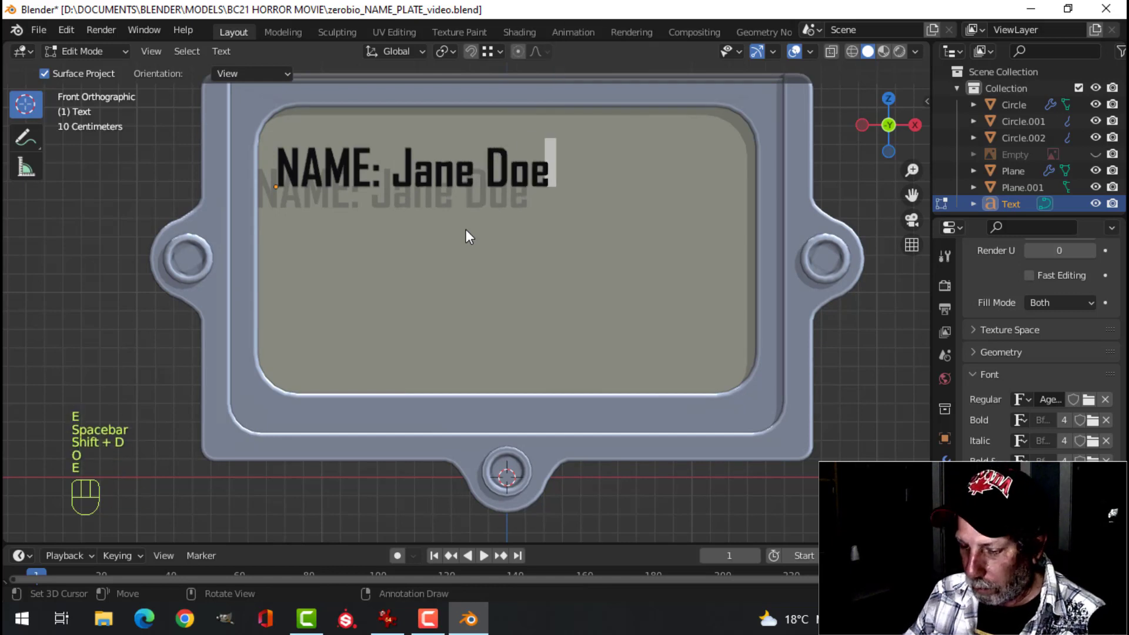
key("Return")
Add a second label line reading 'DATE: Oct. 12, 1986'.
key("d")
key("a")
key("t")
key("e")
key("shift+;")
key("space")
key("shift+o")
key("BackSpace")
key("shift+o")
key("c")
key("t")
key(".")
key("space")
key("1")
key("2")
key(",")
key("space")
key("1")
key("9")
key("8")
key("6")
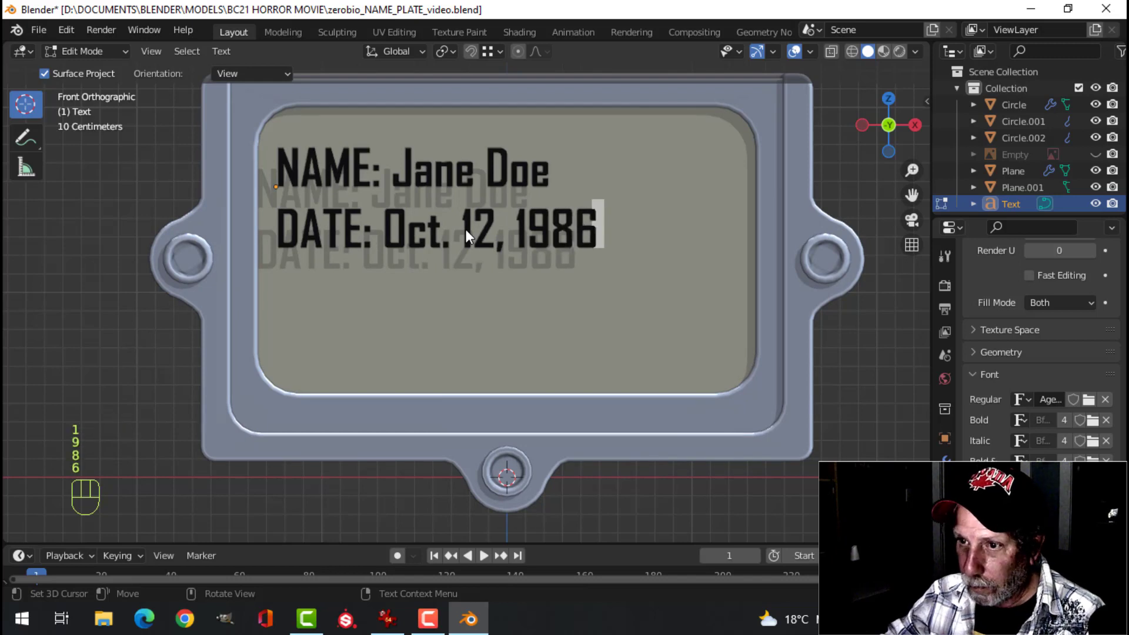
Add a third label line reading 'COD: Poison, Asphyxiation' and leave text editing.
key("Tab")
key("Tab")
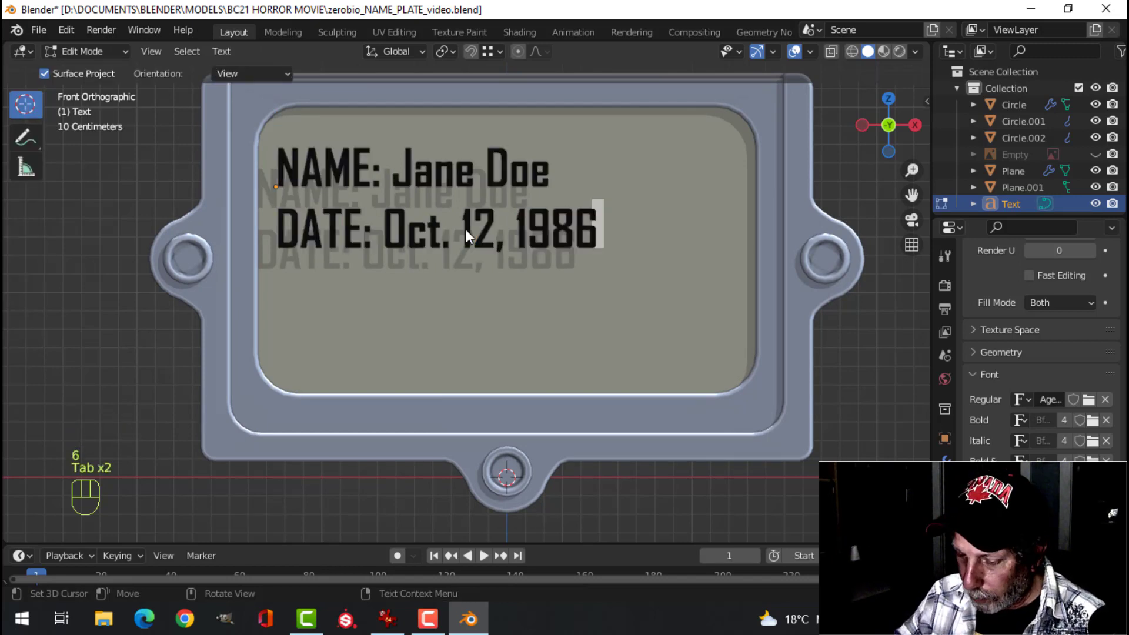
key("Return")
key("c")
key("o")
key("d")
key("shift+;")
key("space")
key("shift+p")
key("o")
key("i")
key("s")
key("o")
key("n")
key(",")
key("space")
key("shift+a")
key("s")
key("p")
key("h")
key("y")
key("x")
key("i")
key("a")
key("t")
key("i")
key("o")
key("n")
key("Tab")
Give the label a Shrinkwrap modifier targeting the paper panel Plane.001.
left_click_drag(626, 285, 538, 319)
left_click_drag(453, 270, 526, 321)
left_click_drag(526, 321, 959, 474)
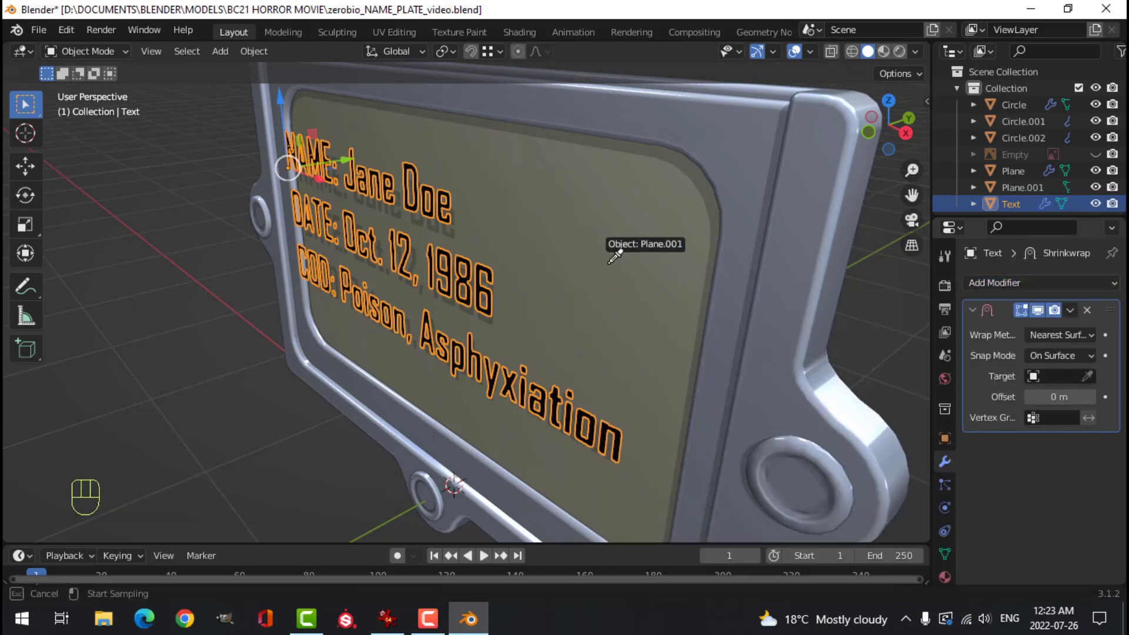
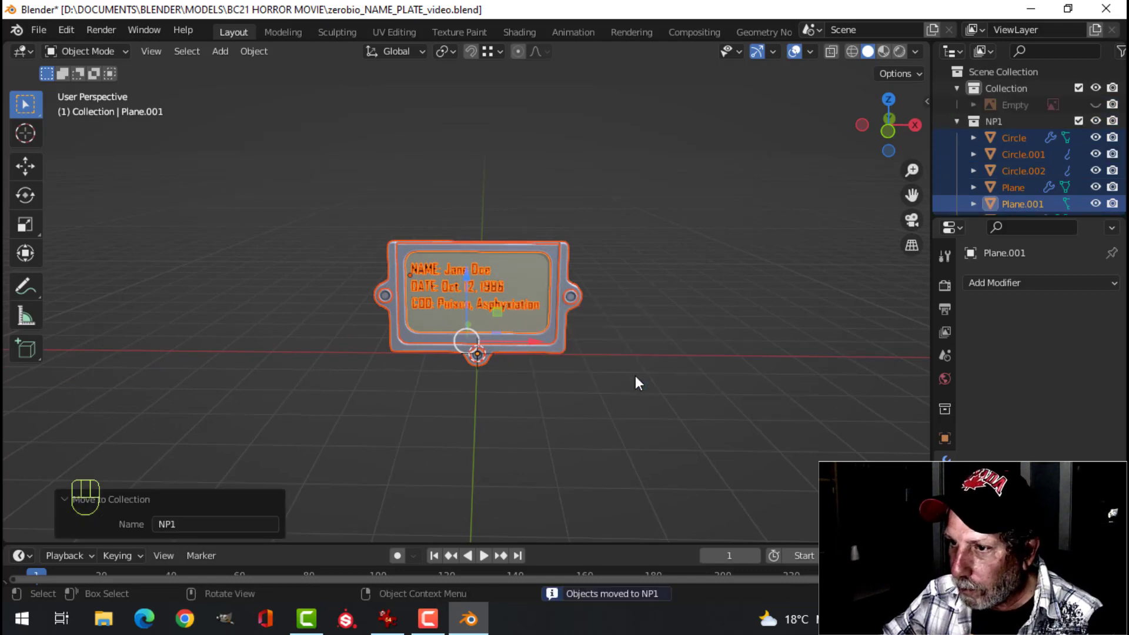
Duplicate the name plate to the right into collection NP2 and rotate it about Z.
left_click_drag(608, 337, 585, 339)
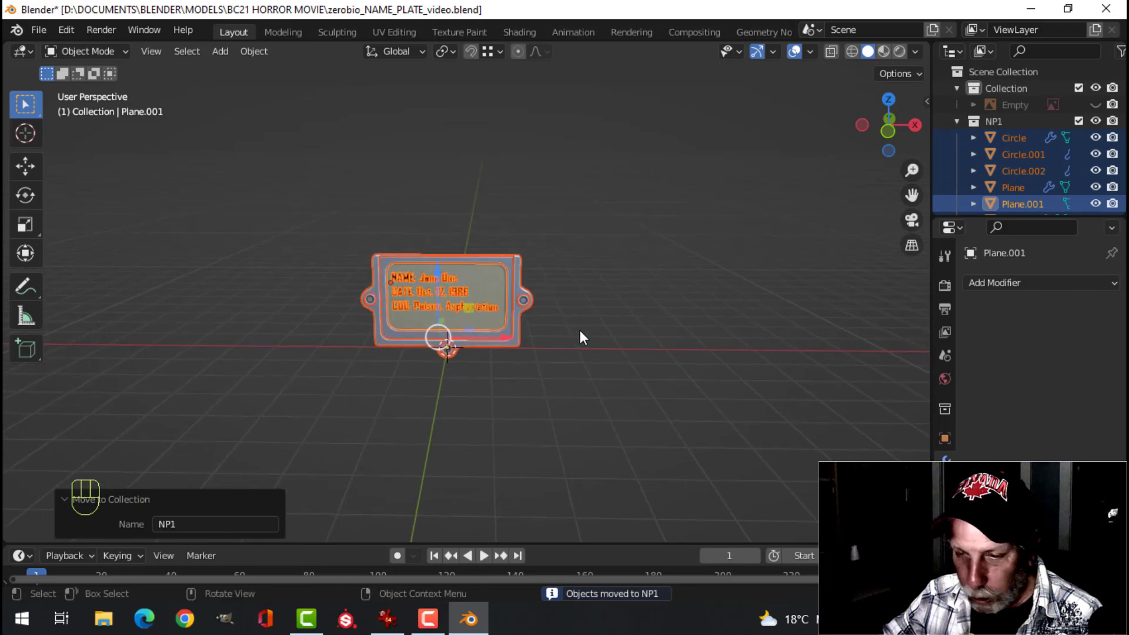
key("shift+d")
left_click_drag(585, 339, 618, 303)
key("m")
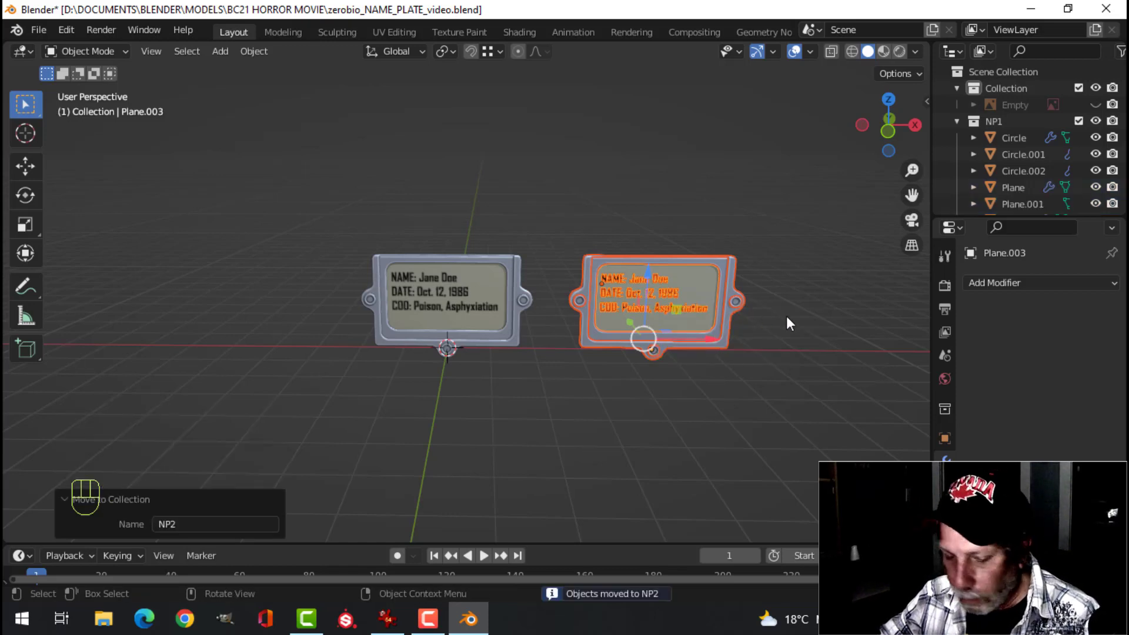
key("r")
key("z")
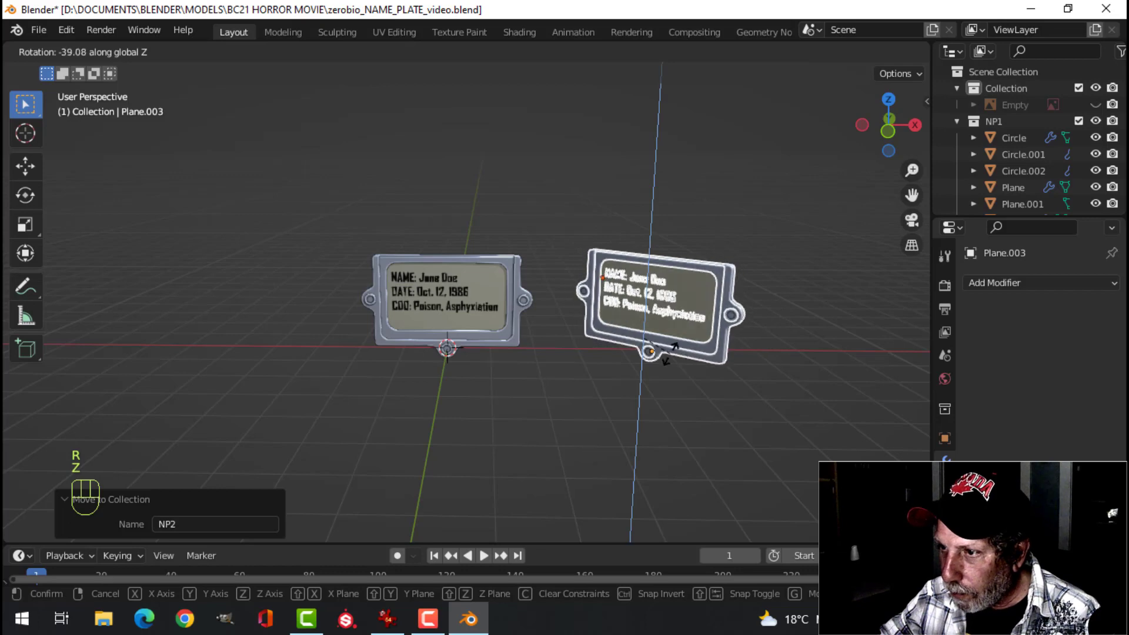
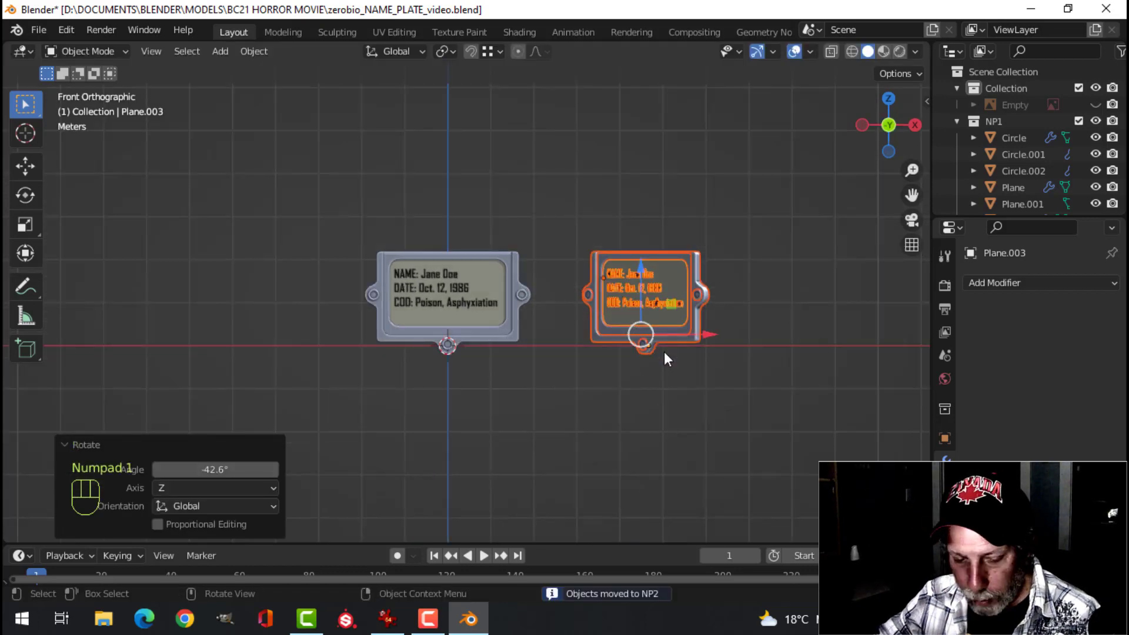
Duplicate the plate again, raise the third copy above the others into its own collection.
key("shift+d")
left_click(669, 357)
key("g")
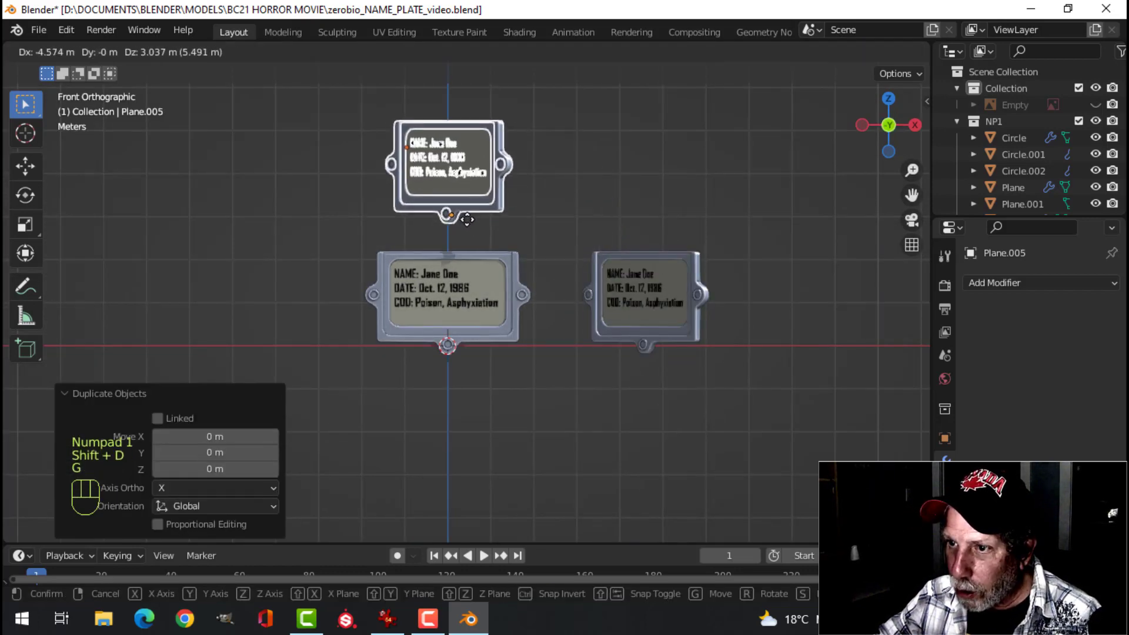
key("m")
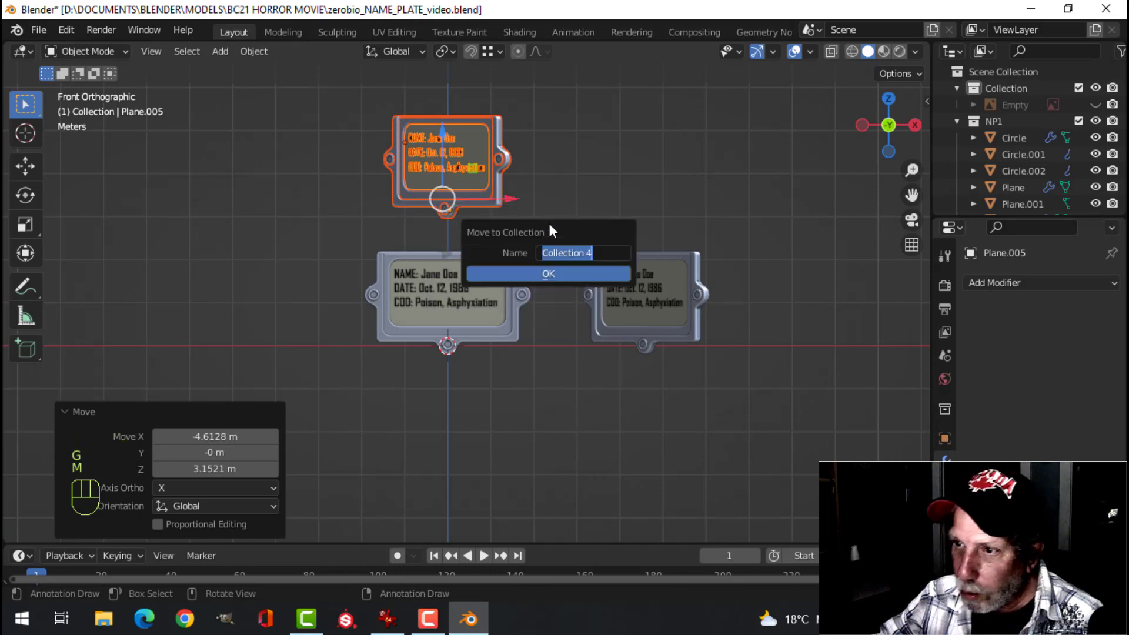
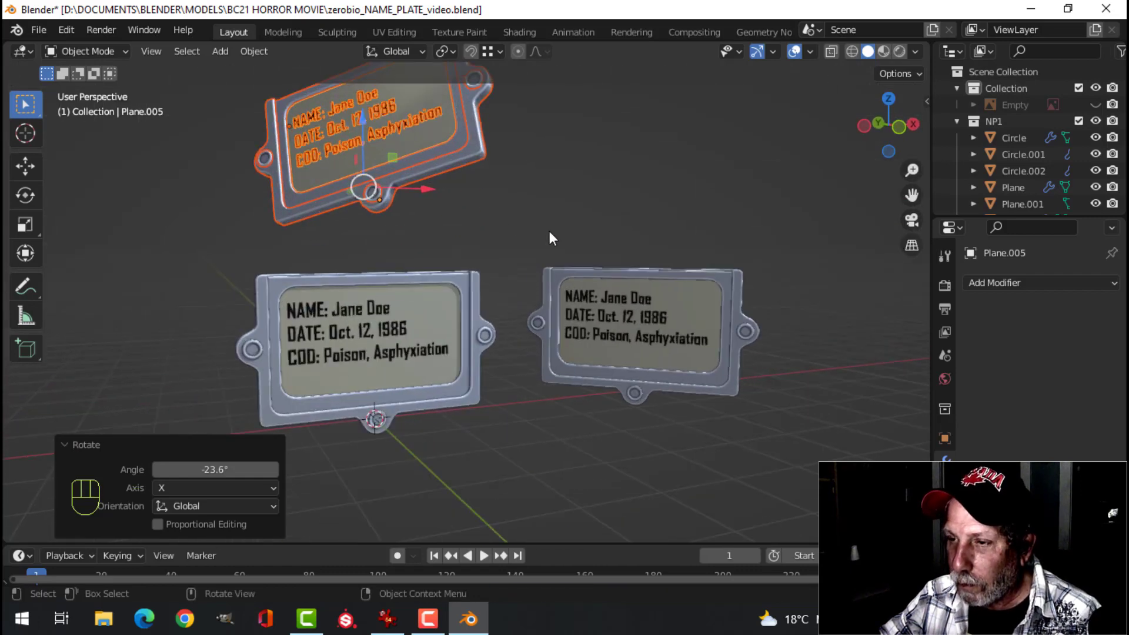
Switch viewport shading to a metallic MatCap for all three plates.
middle_click(522, 250)
key("alt+a")
left_click(766, 55)
left_click(794, 55)
Orbit around the three finished name plates to inspect them from several angles.
middle_click(639, 264)
left_click_drag(600, 272, 597, 254)
left_click_drag(599, 256, 624, 270)
middle_click(623, 269)
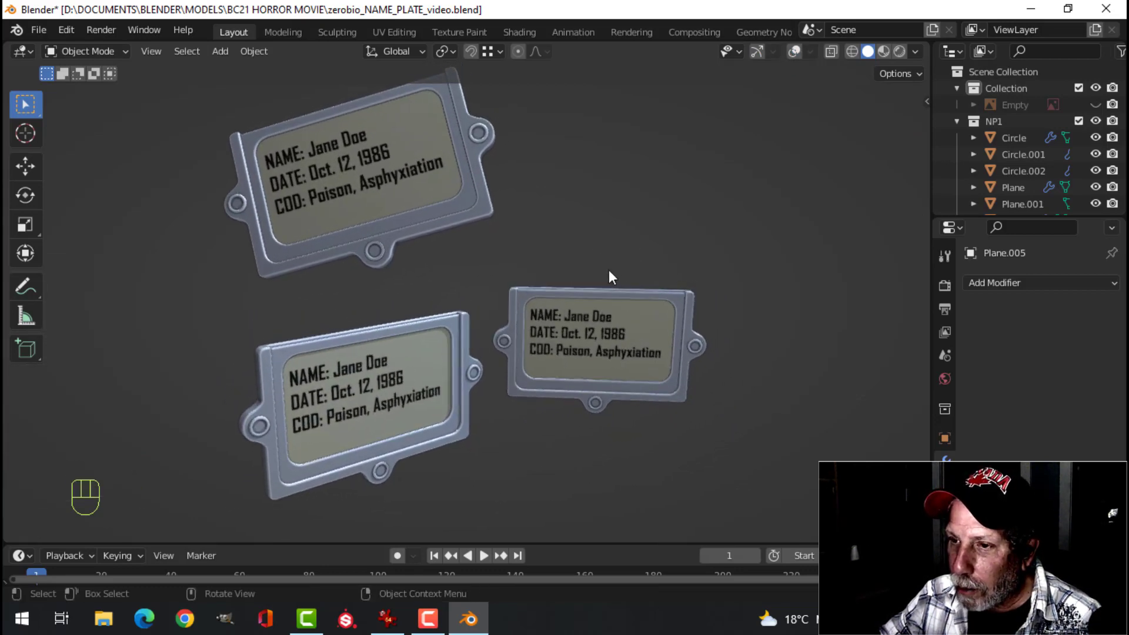
middle_click(604, 271)
middle_click(603, 273)
left_click_drag(920, 55, 497, 278)
left_click_drag(921, 52, 681, 288)
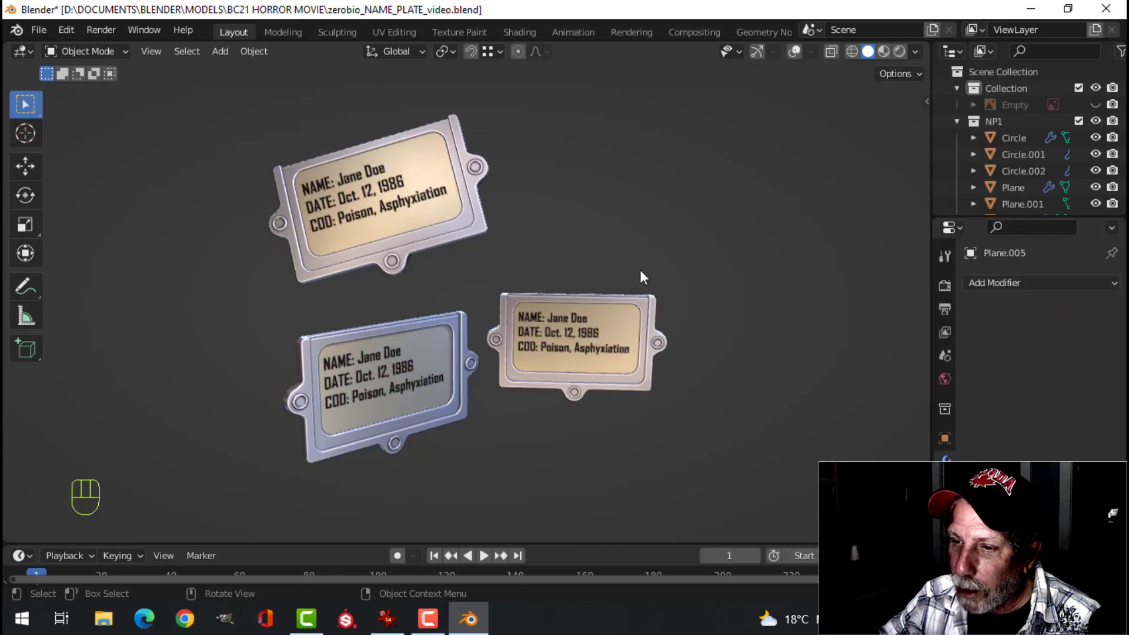
middle_click(552, 244)
left_click_drag(562, 254, 591, 282)
left_click_drag(624, 295, 633, 233)
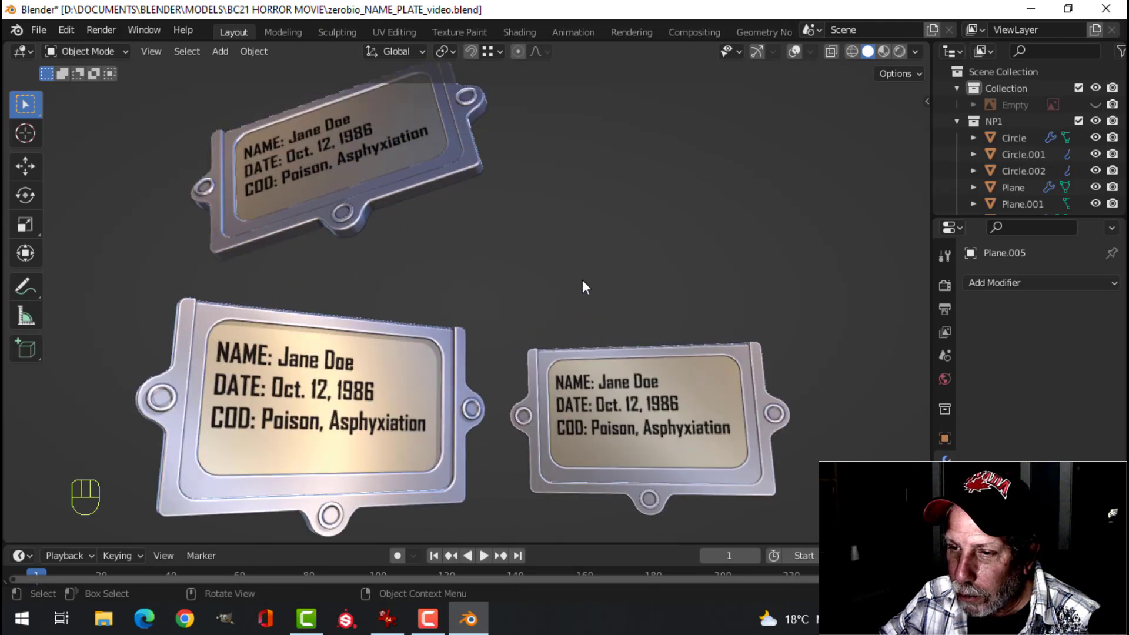
left_click_drag(677, 291, 773, 330)
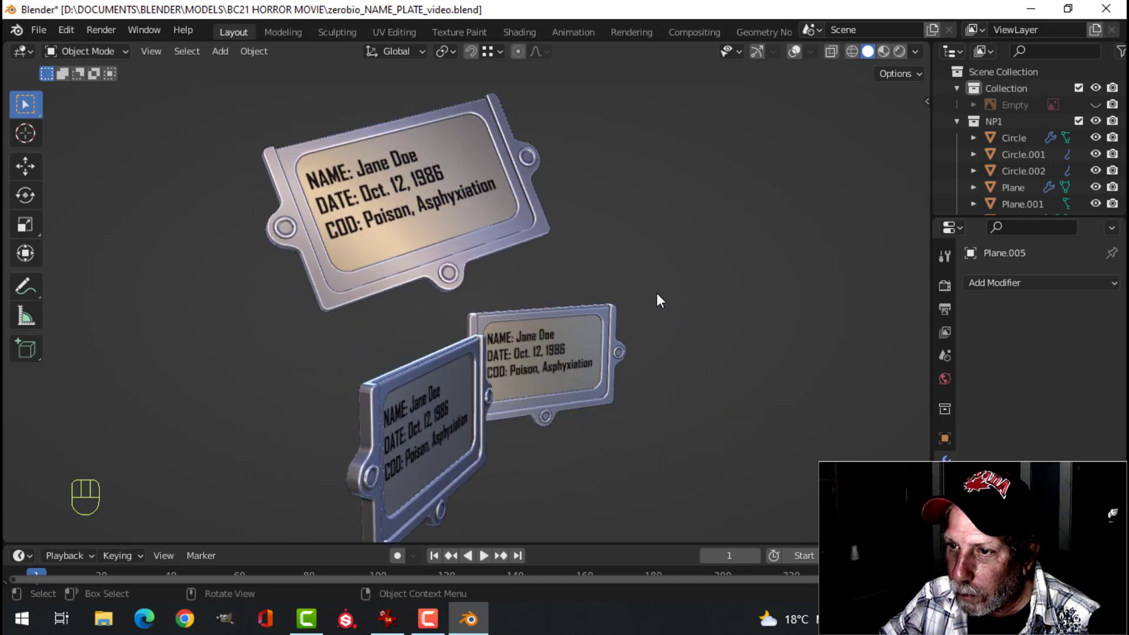
left_click_drag(659, 353, 615, 294)
left_click_drag(639, 294, 598, 316)
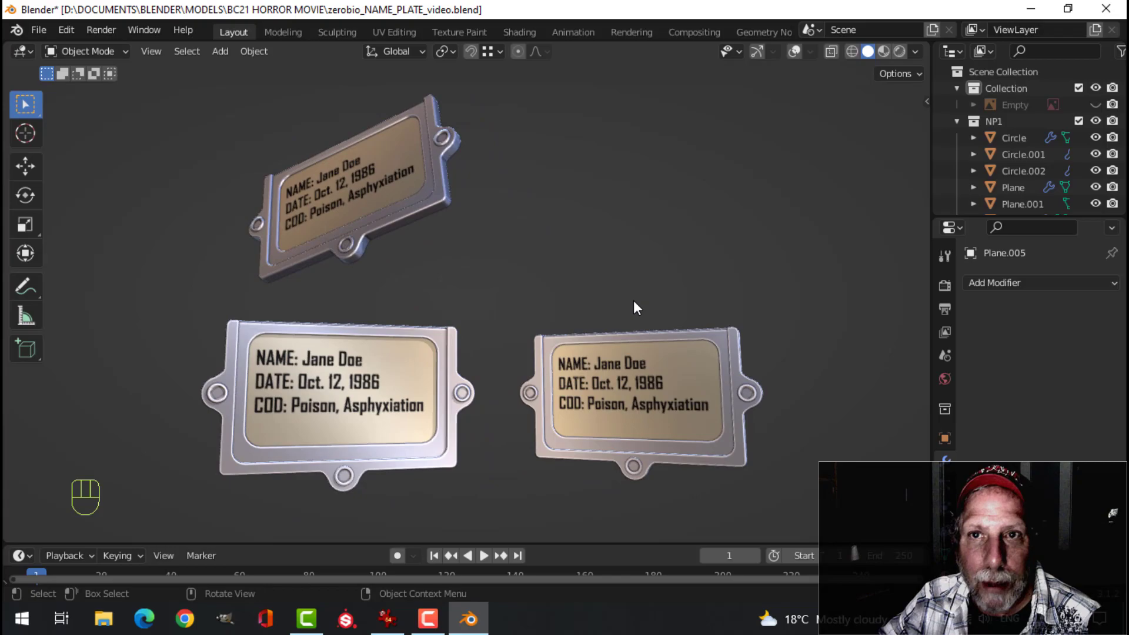